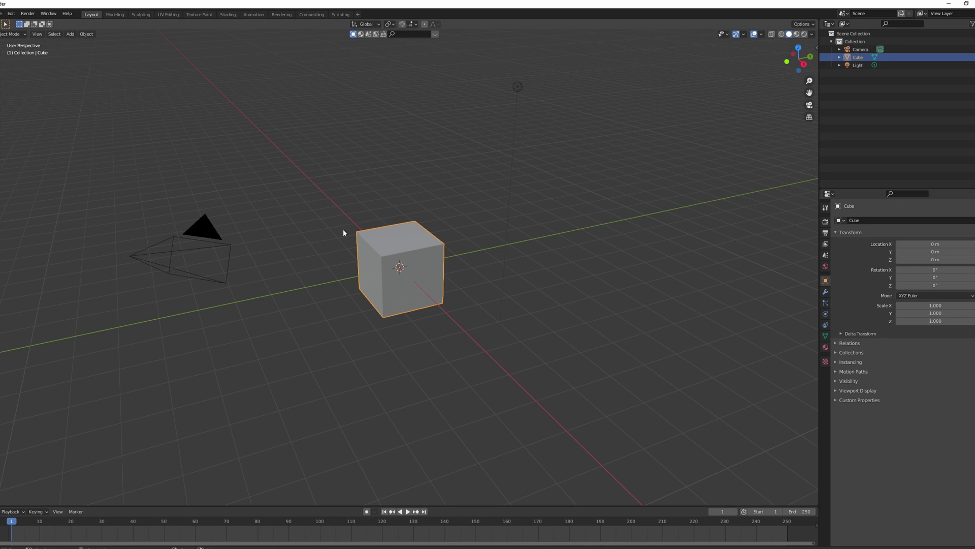
Select and delete the default cube, camera and light, leaving an empty scene
key(a)
key(a)
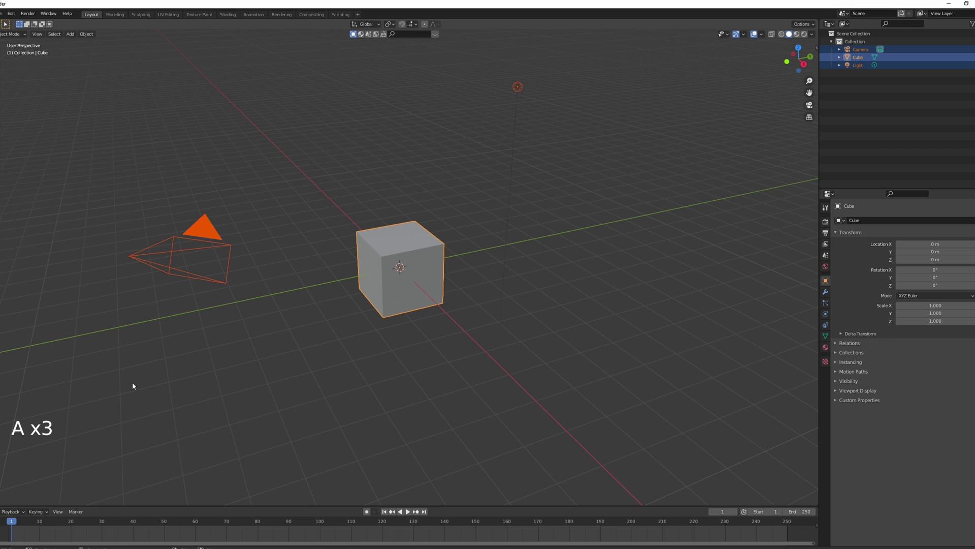
key(a)
key(a)
key(x)
click(334, 217)
key(x)
Snap the 3D cursor to the world origin and view the scene straight from the front
middle_click(413, 211)
key(shift+s)
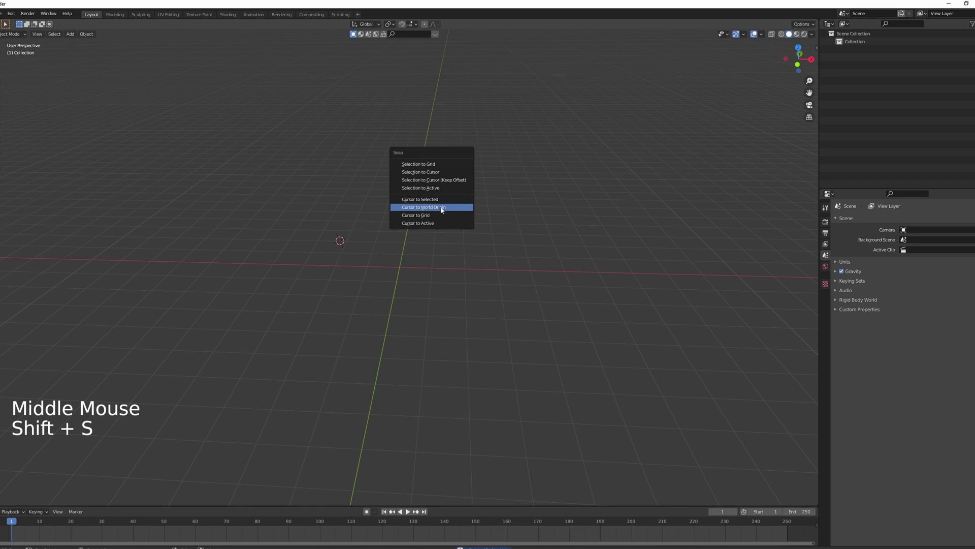
middle_click(418, 254)
middle_click(420, 253)
key(KP_1)
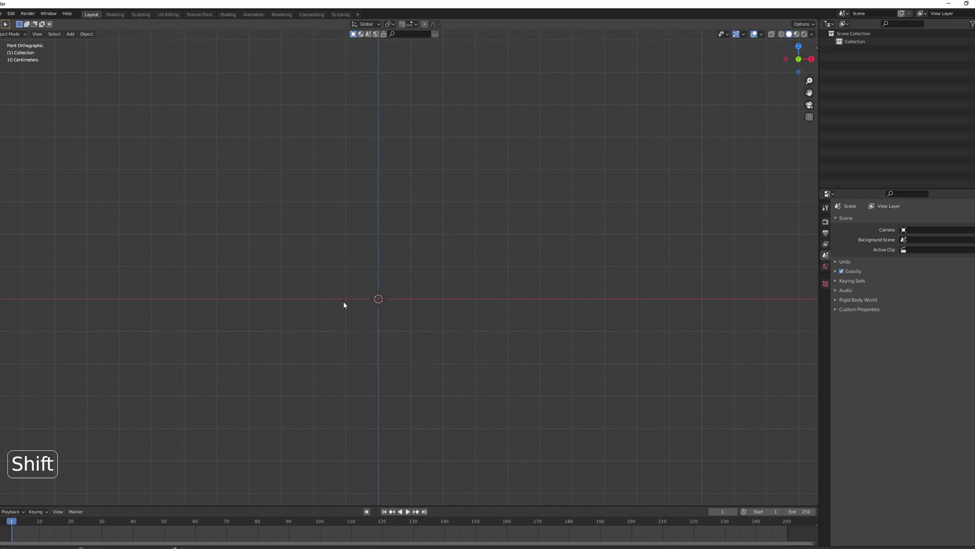
Add a cube at the origin, scale it up, apply the scale and give it one subdivision level
key(shift+a)
scroll(up, 3)
scroll(down, 3)
key(s)
scroll(down, 3)
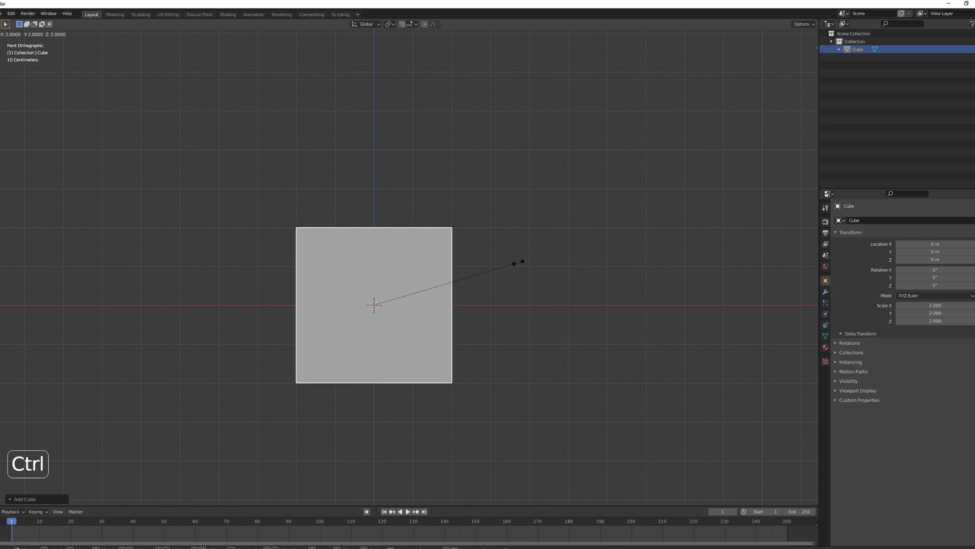
middle_click(436, 278)
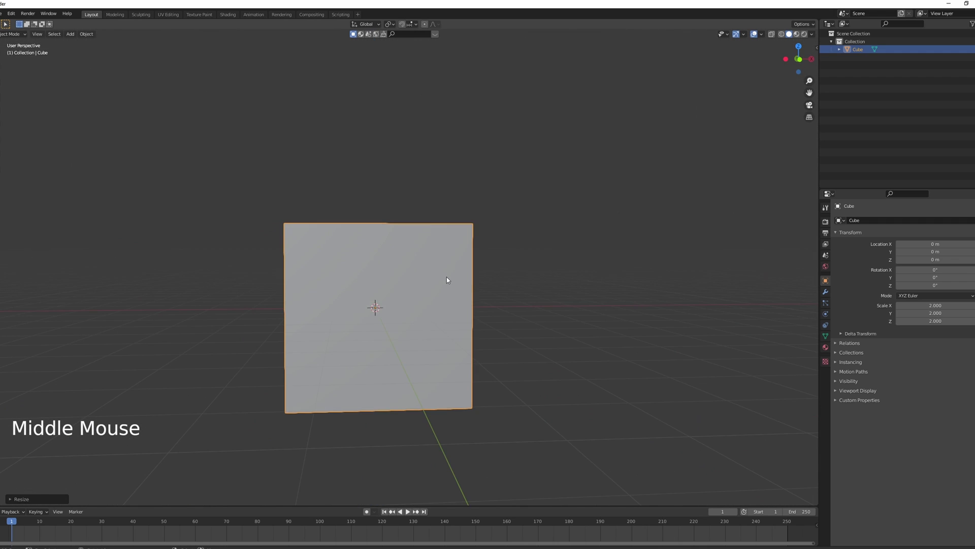
key(KP_1)
key(ctrl+a)
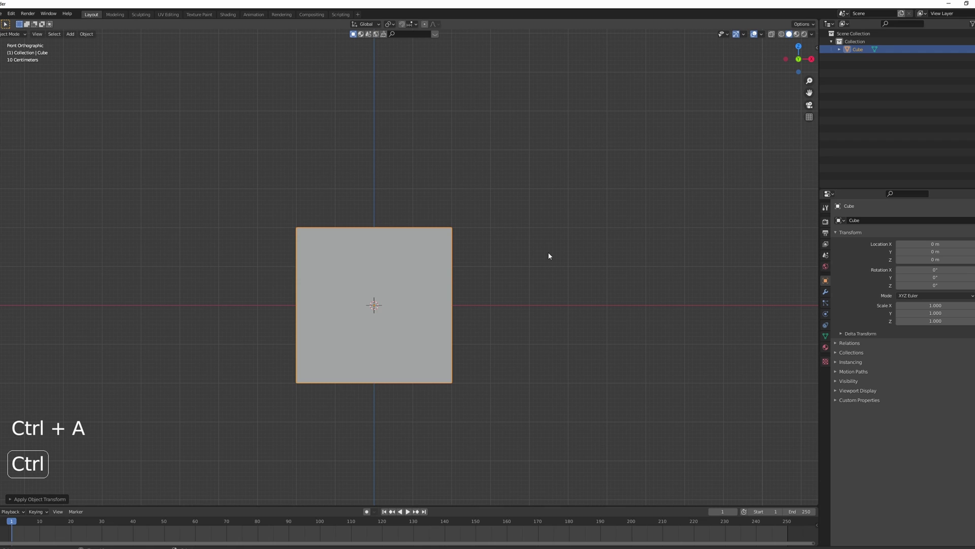
key(ctrl+1)
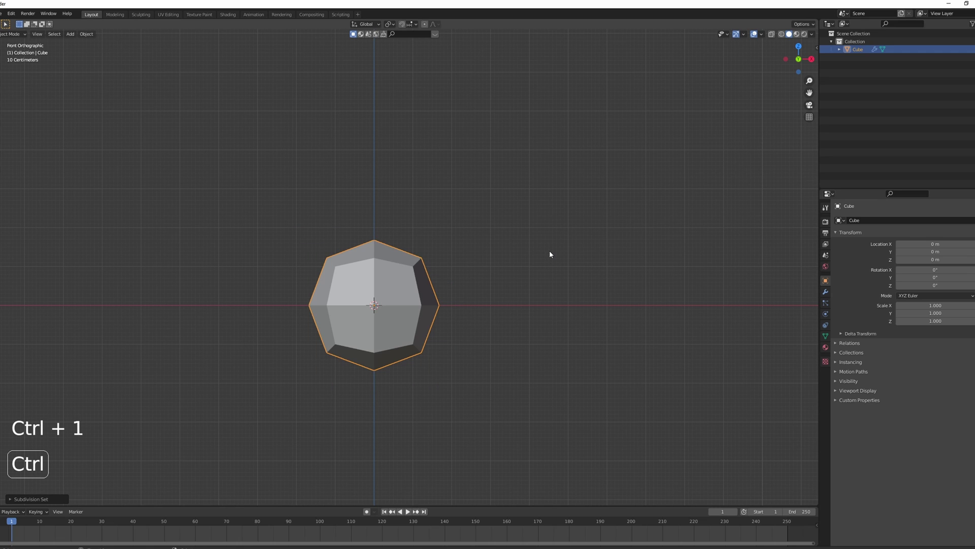
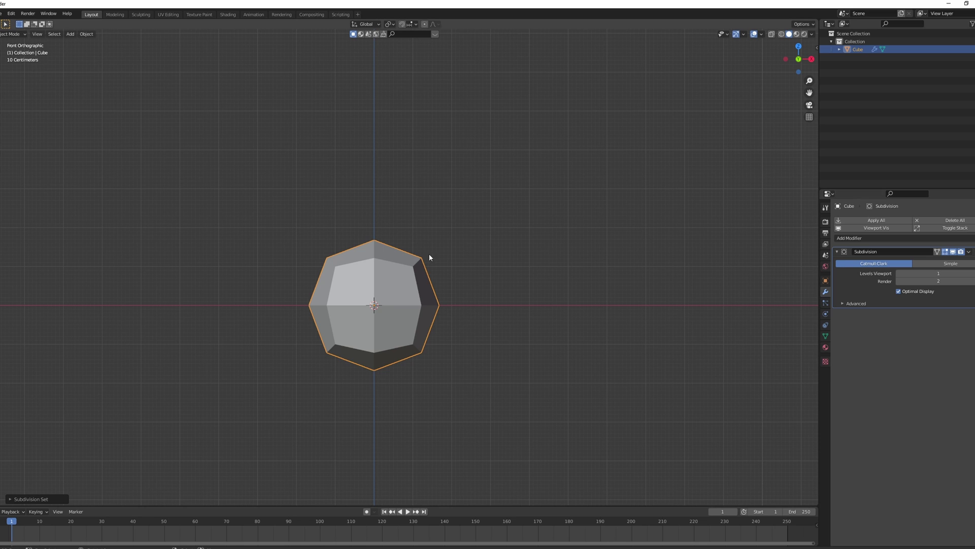
Add a spherical Cast modifier and bake both modifiers into the mesh
scroll(up, 3)
click(872, 237)
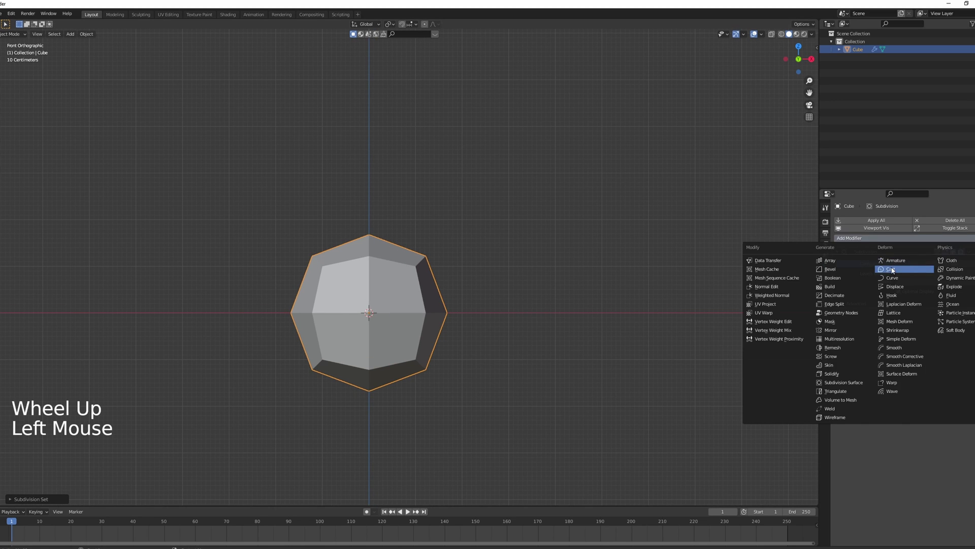
click(930, 345)
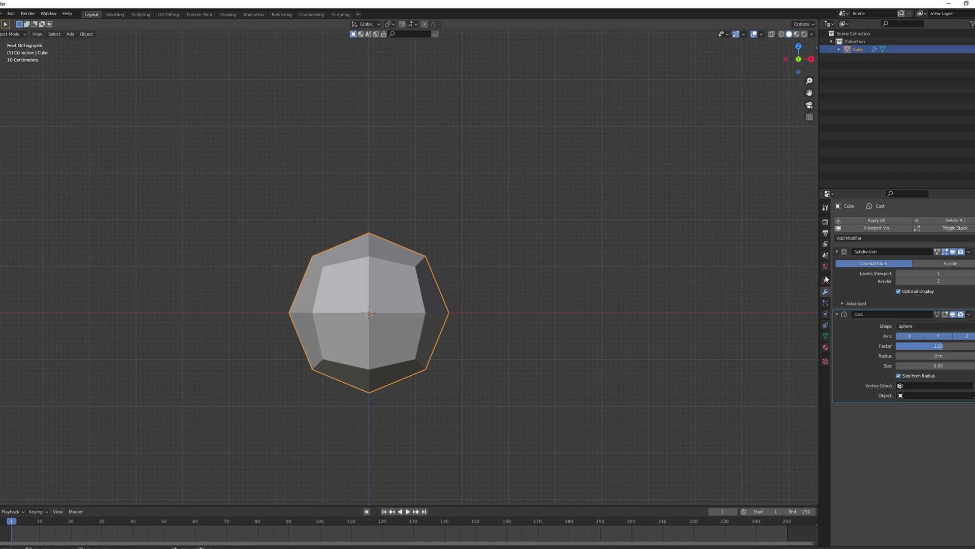
click(855, 284)
key(ctrl+a)
click(852, 283)
key(ctrl+a)
Give the rounded ball a level-2 subdivision and smooth shading, then return to front view
scroll(up, 3)
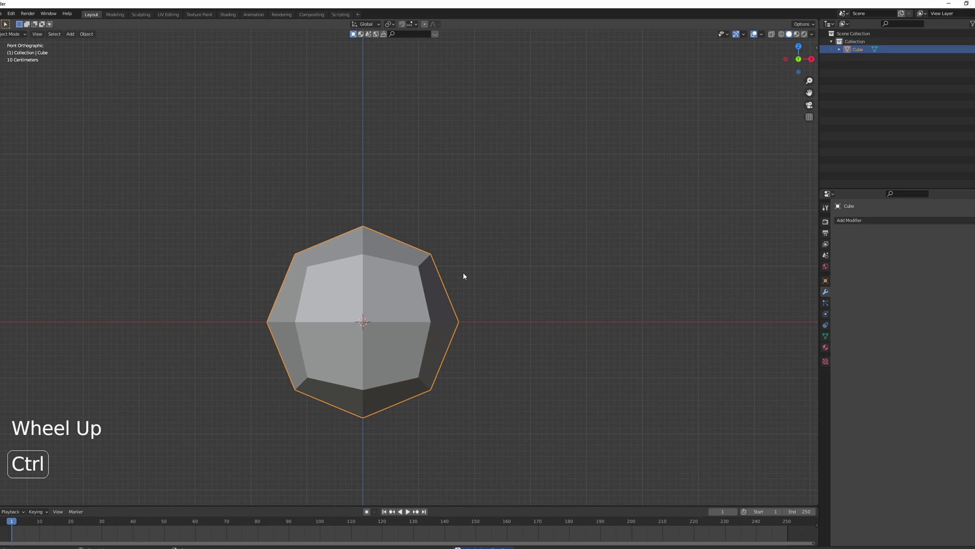
key(ctrl+2)
key(w)
middle_click(459, 286)
scroll(up, 3)
middle_click(478, 240)
key(KP_1)
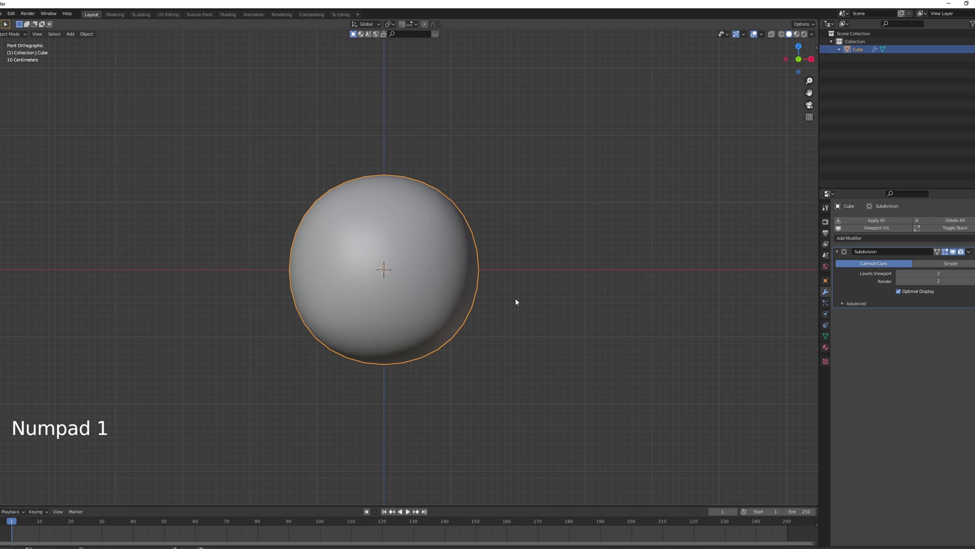
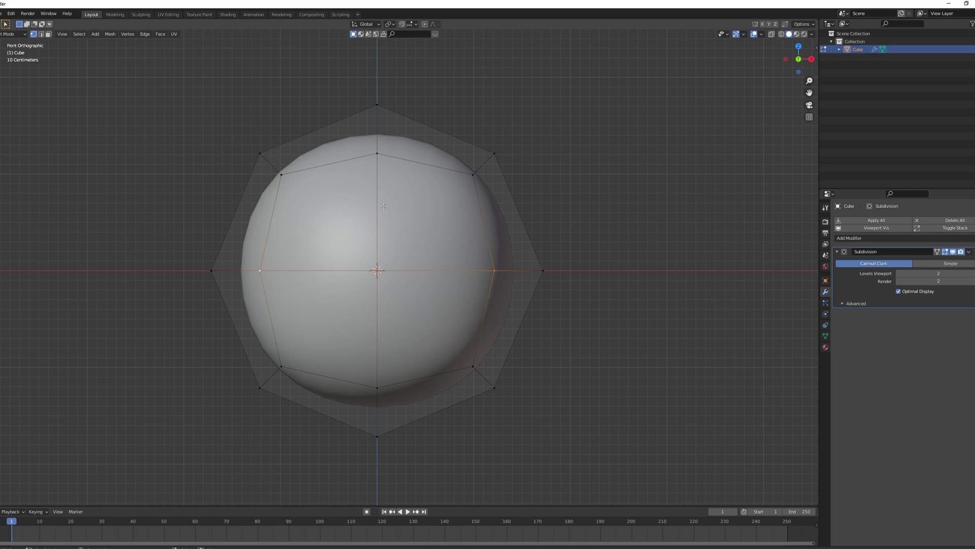
Loop-cut the ball's middle, pull a lower-front vertex down and slide the new edge along the surface
key(ctrl+b)
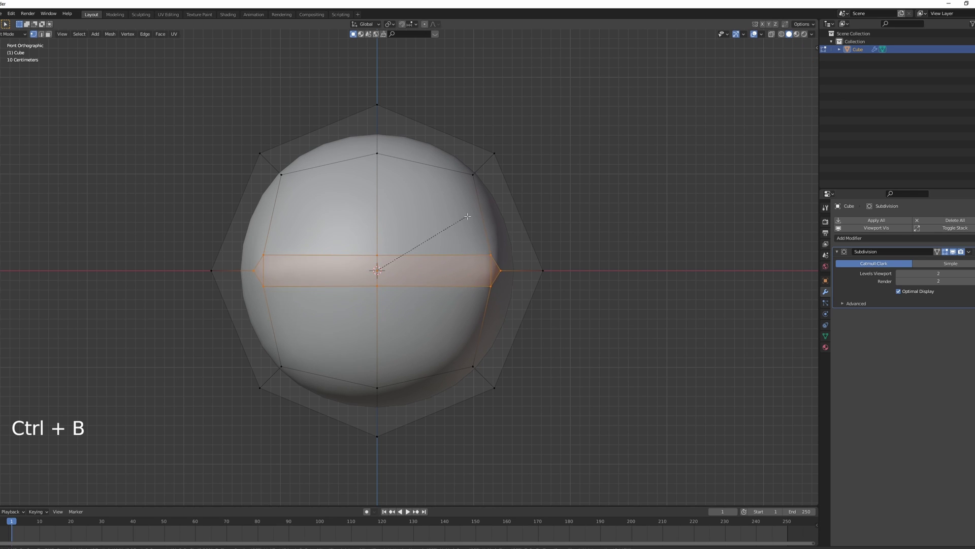
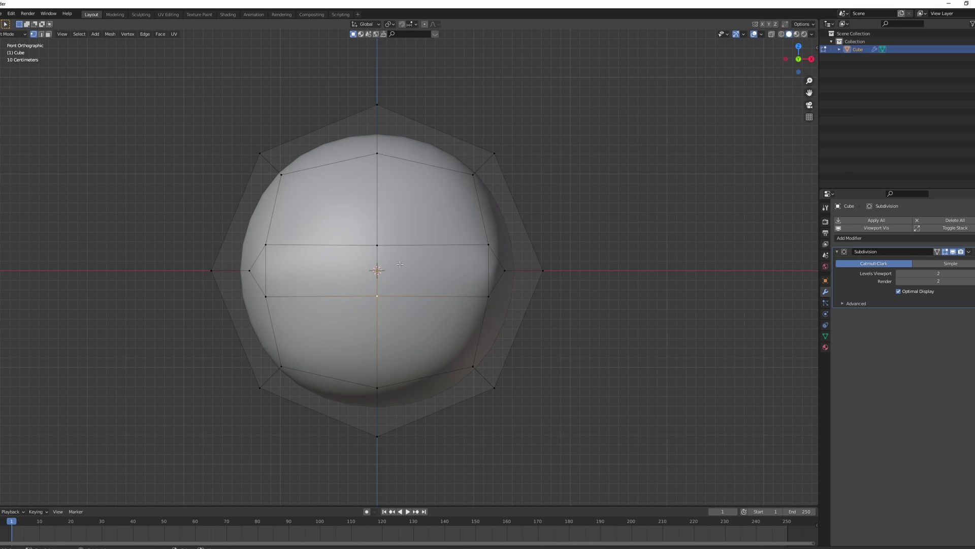
key(g)
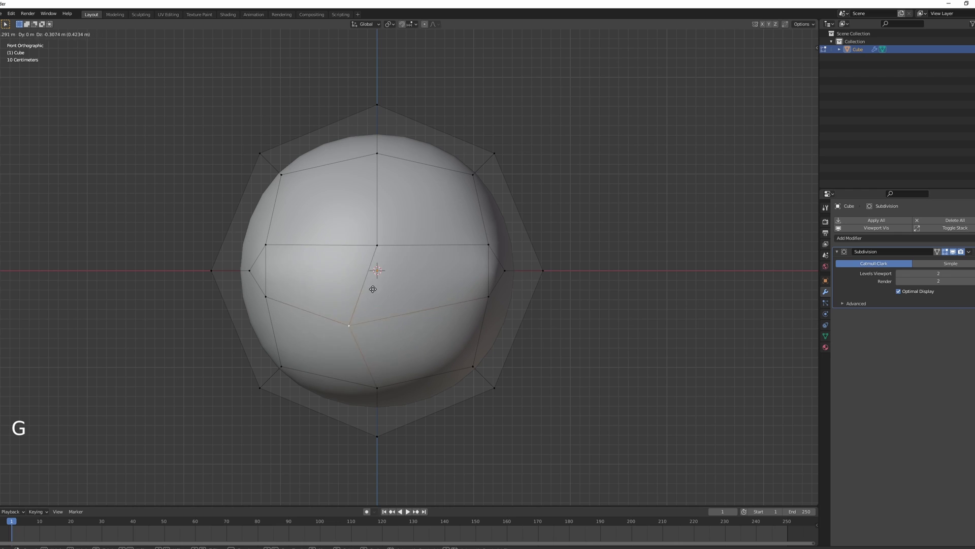
key(g)
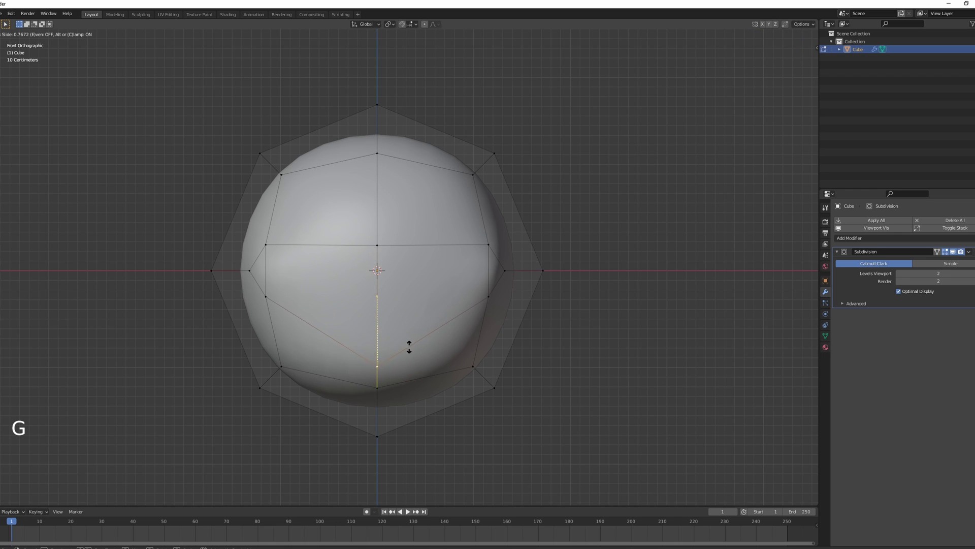
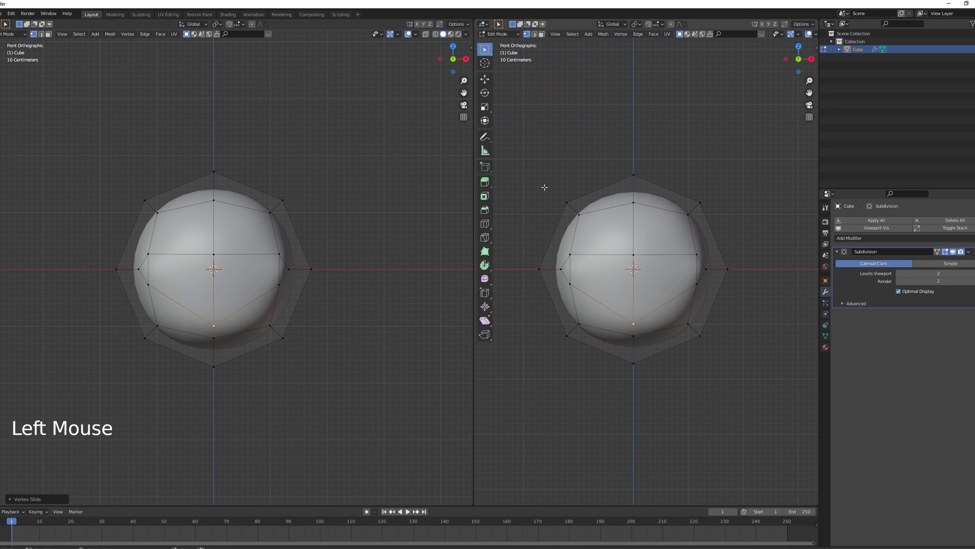
From the right side view, move vertices to reshape the ball's side profile
key(t)
key(KP_3)
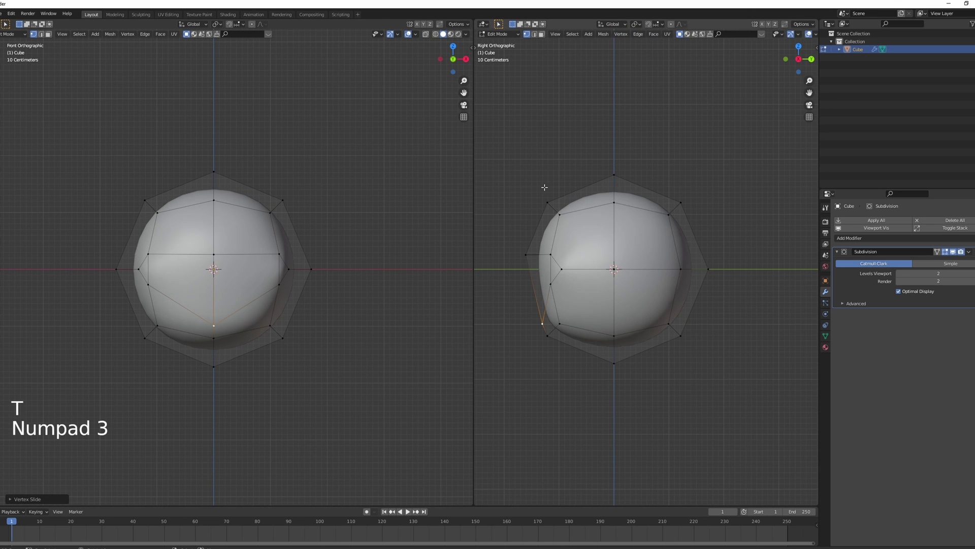
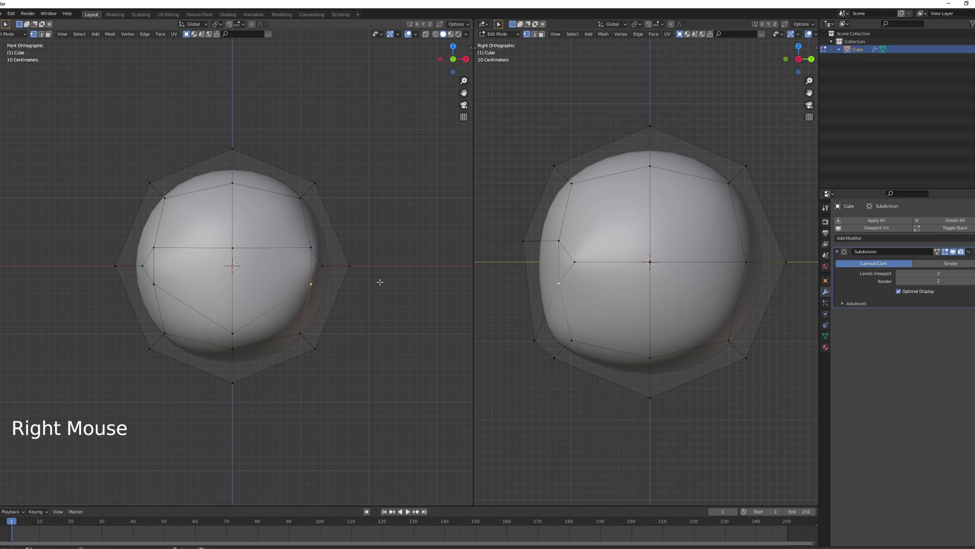
key(g)
key(g)
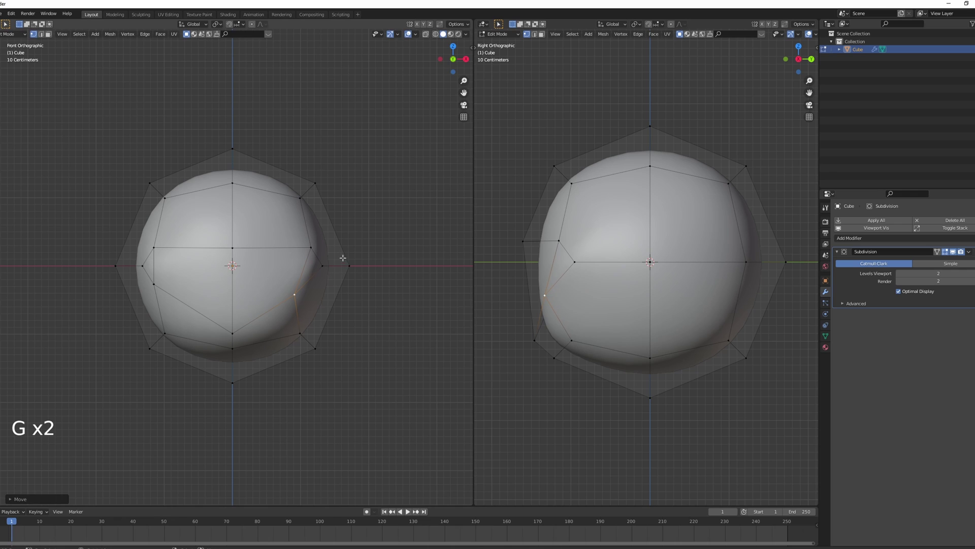
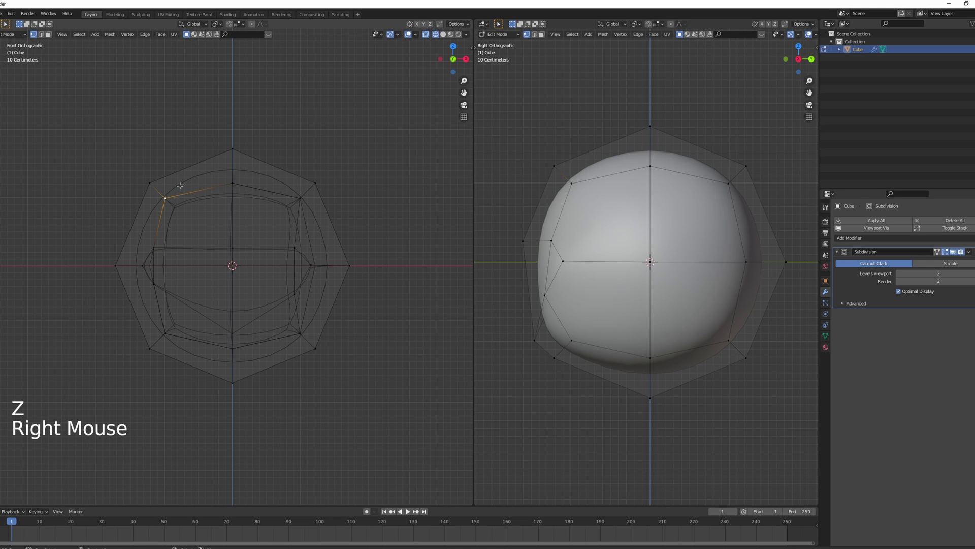
In X-ray, select and delete the left half's vertices so only one side remains
key(c)
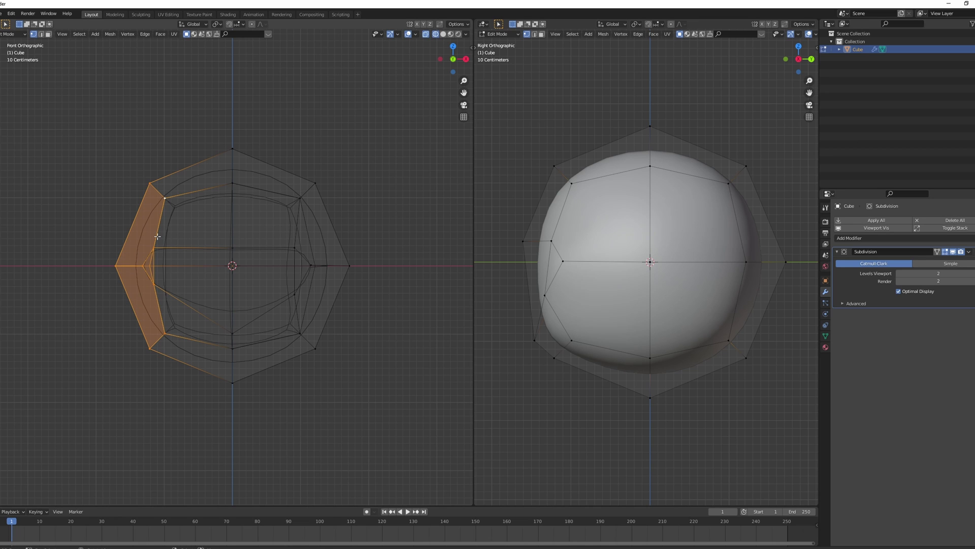
key(x)
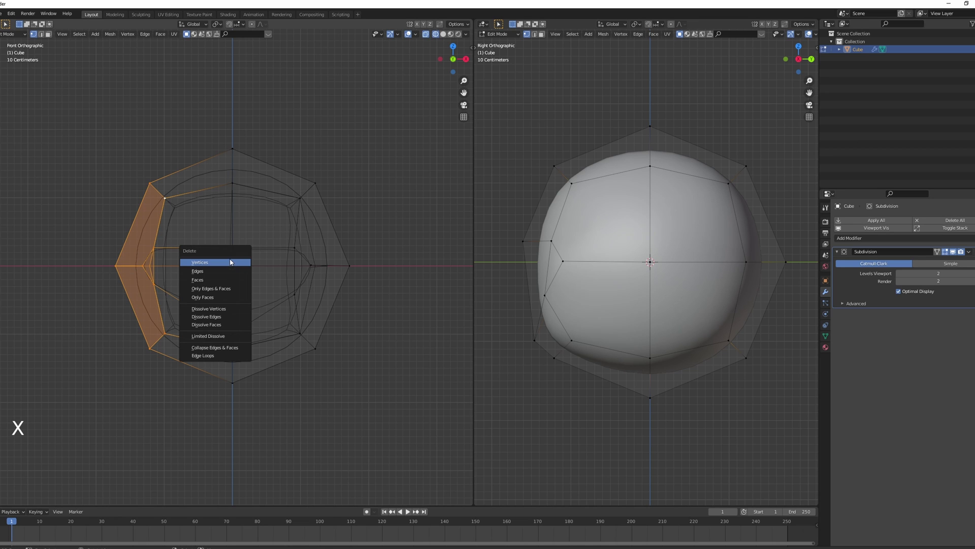
key(Tab)
Finish deleting the left half and restore symmetry with a Mirror modifier from the modifier list
key(z)
click(851, 242)
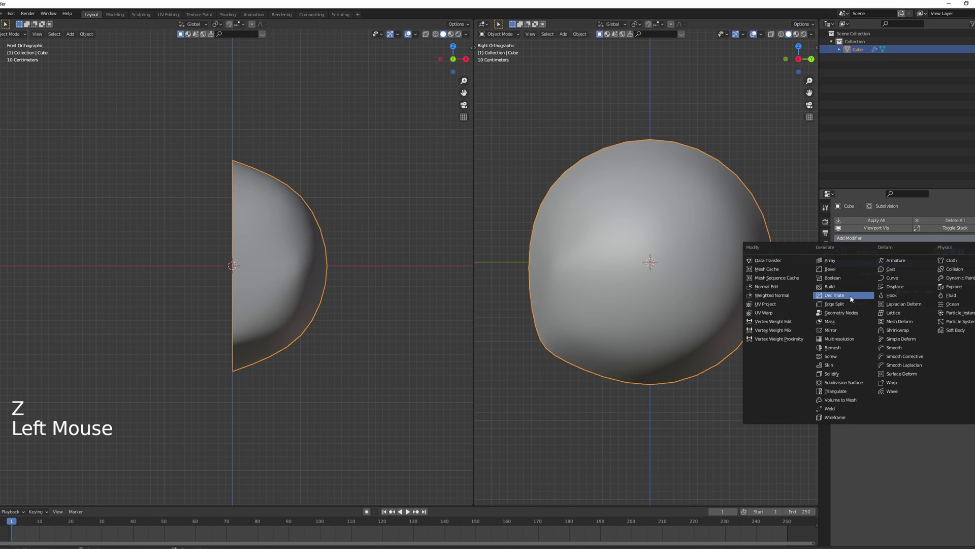
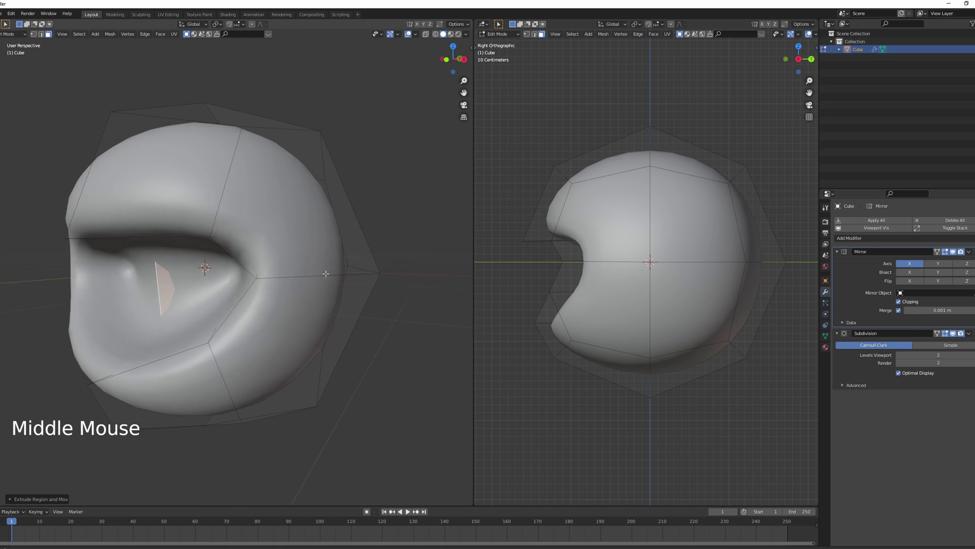
key(g)
key(s)
key(KP_1)
Toggle out of vertex editing and back to whole-object mode, facing the helmet from the front
key(Tab)
middle_click(329, 263)
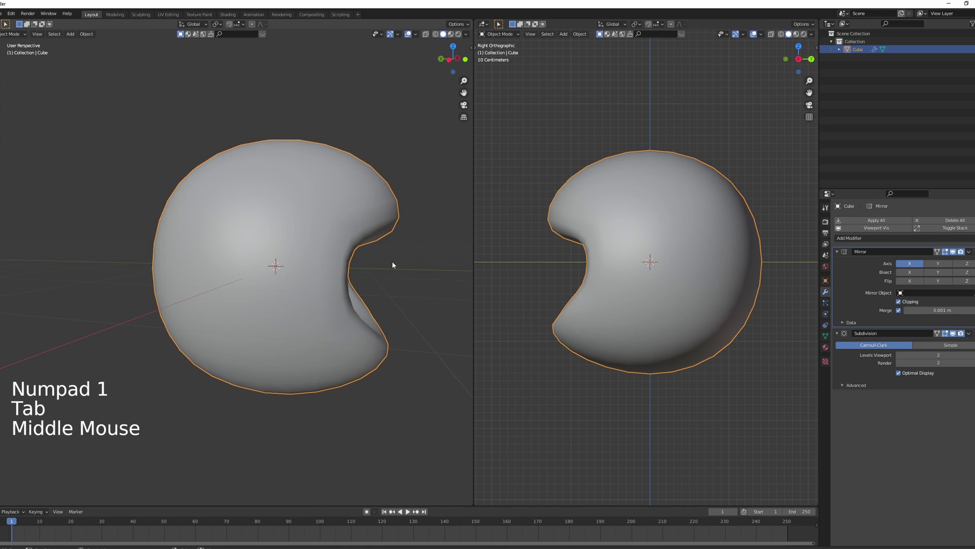
key(KP_1)
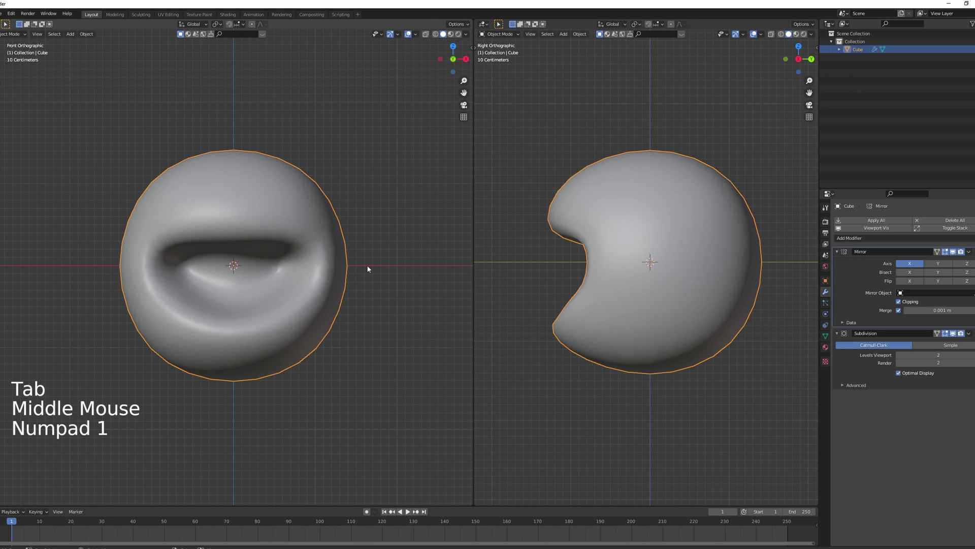
key(Tab)
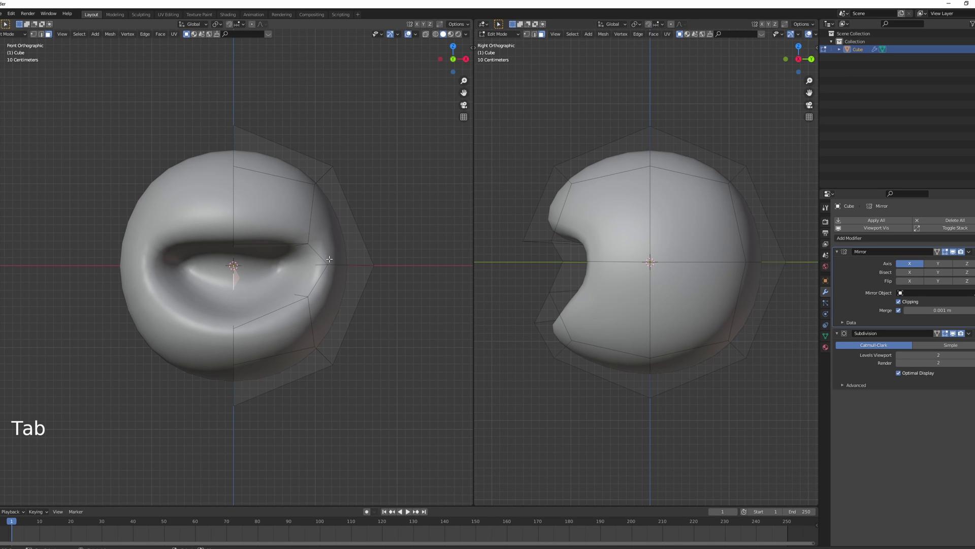
key(Tab)
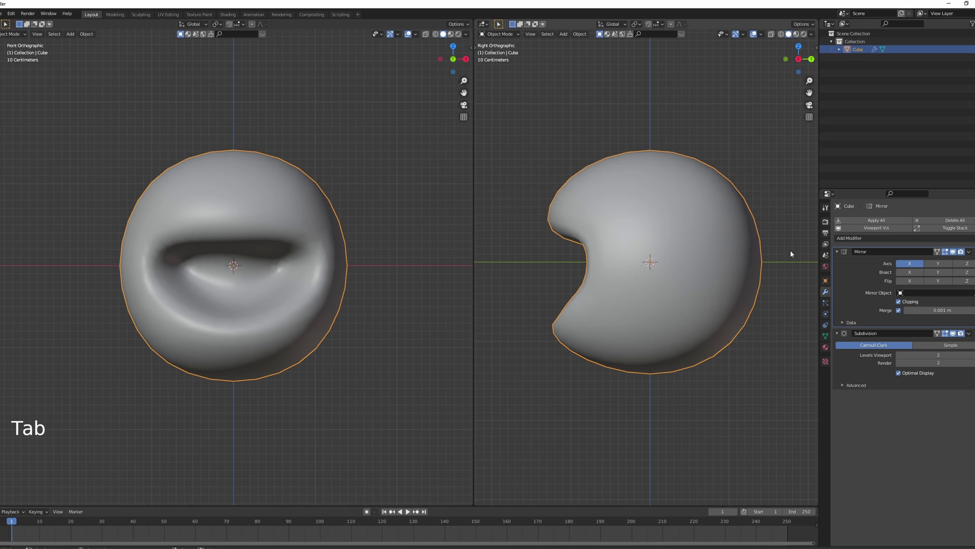
Add a Bevel modifier above Subdivision with 0.16 m width, 2 segments and 80° angle limit
click(870, 239)
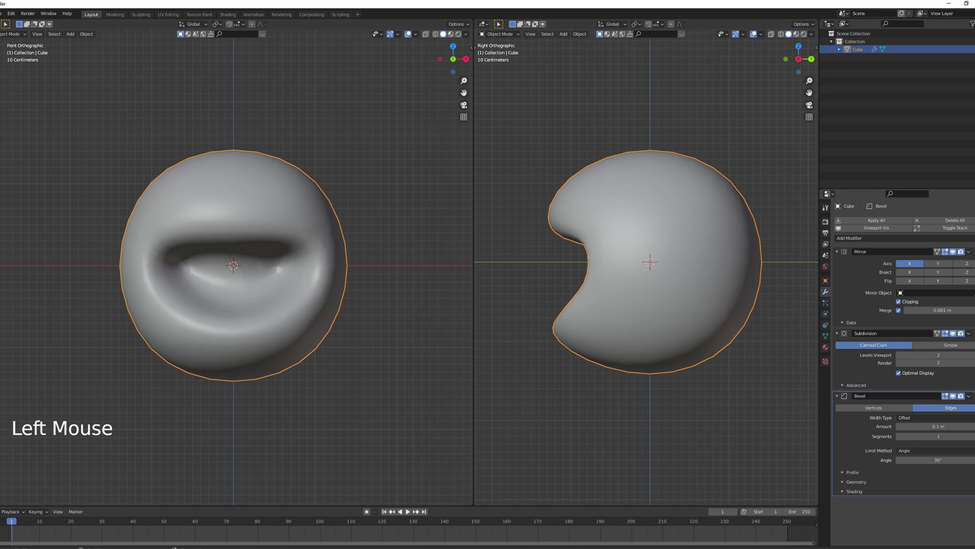
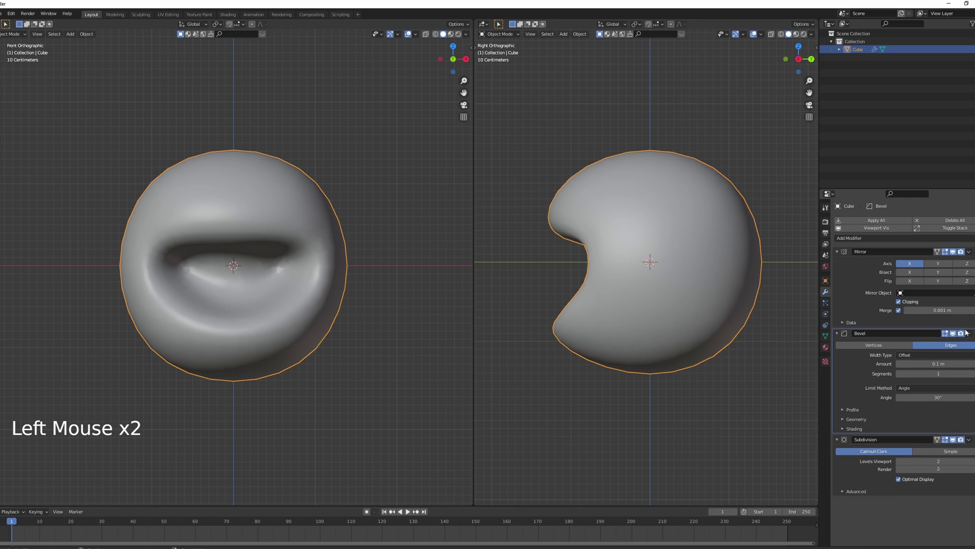
middle_click(319, 304)
scroll(up, 3)
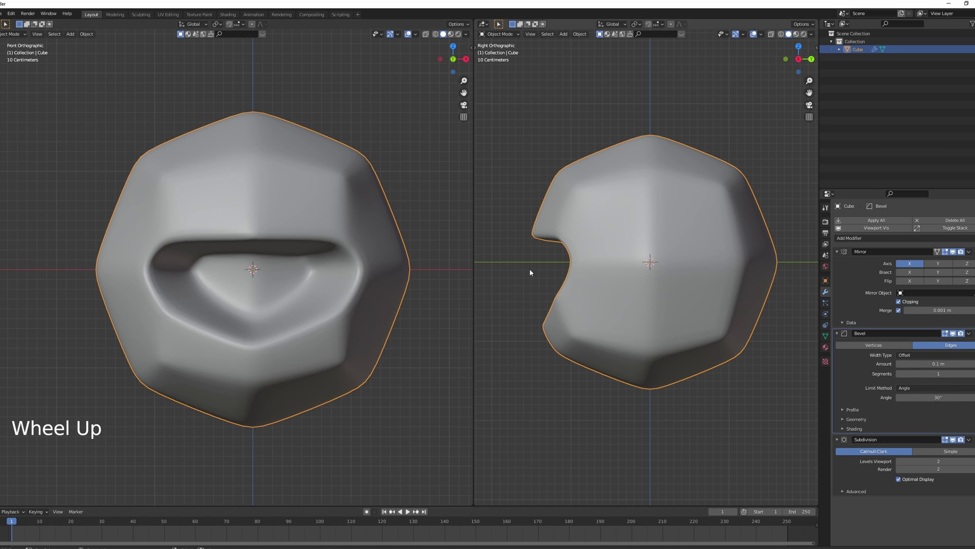
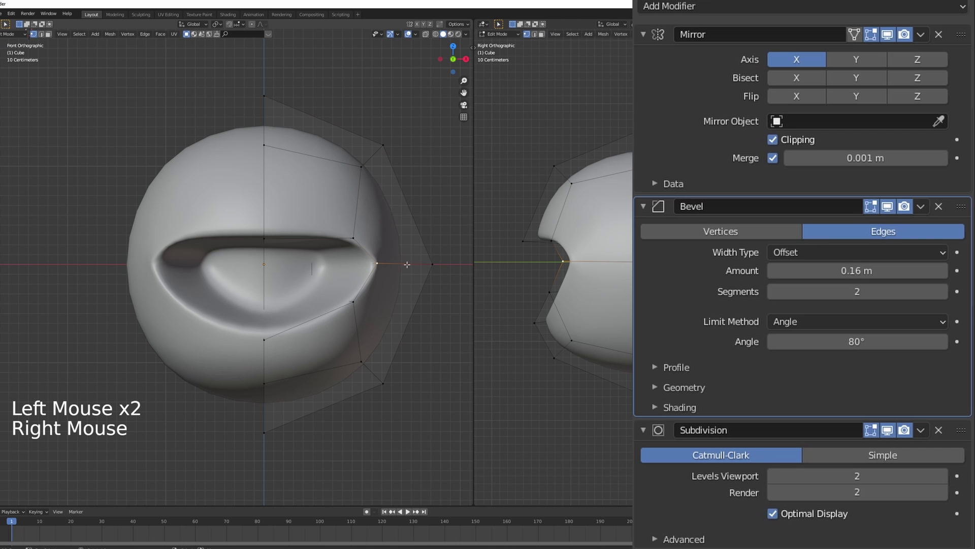
Nudge a vertex at the opening's side, return to front view and snap the cursor to the helmet's centre
key(g)
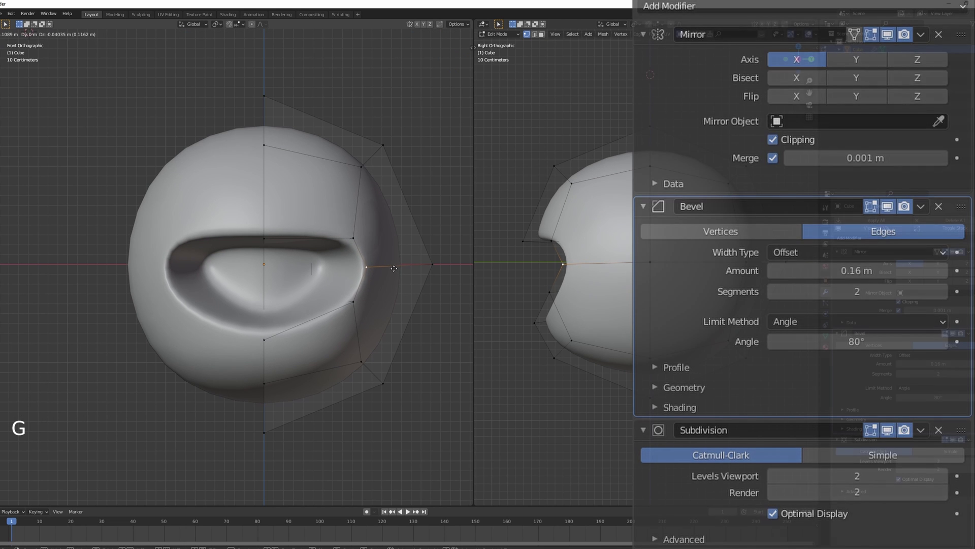
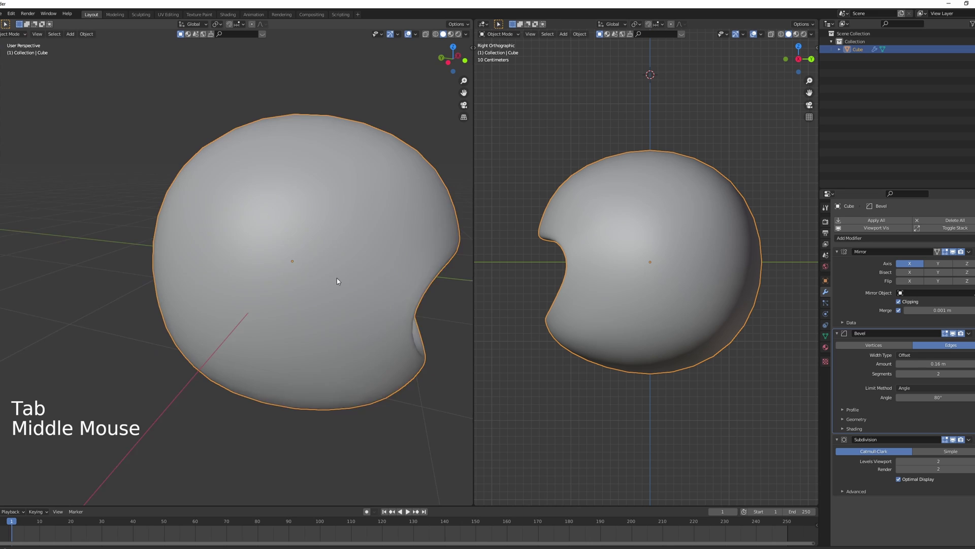
key(KP_1)
click(334, 266)
key(shift+s)
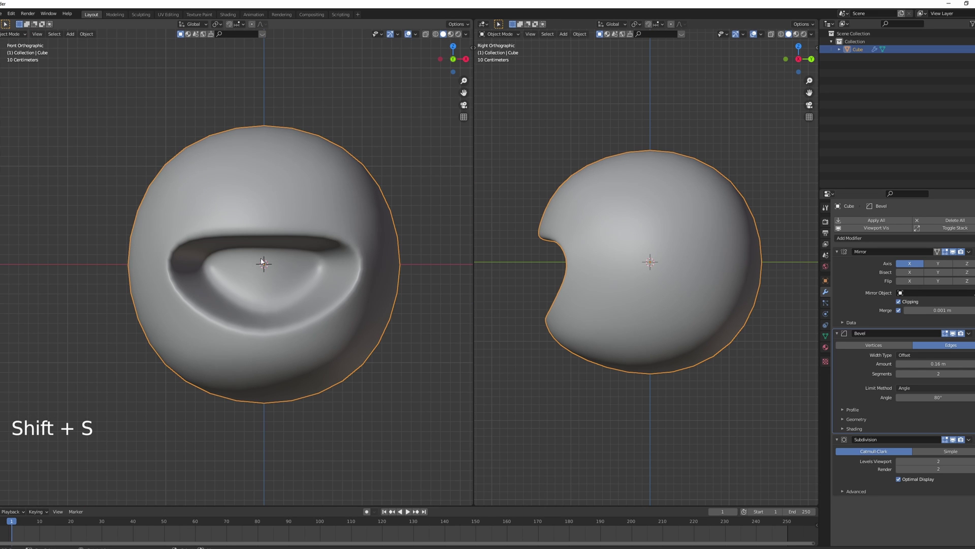
Add a UV sphere, shrink it, flatten it vertically and tilt it to follow the face opening
key(shift+a)
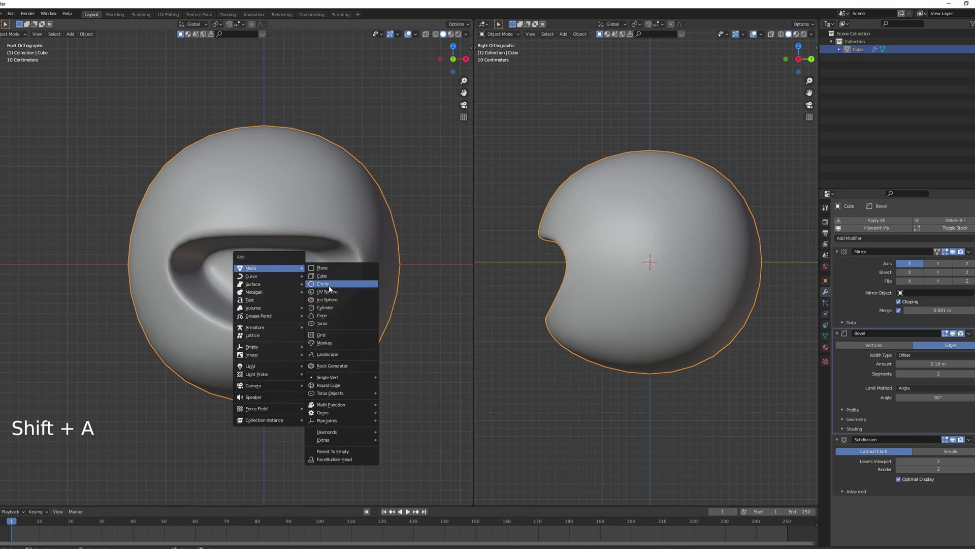
key(s)
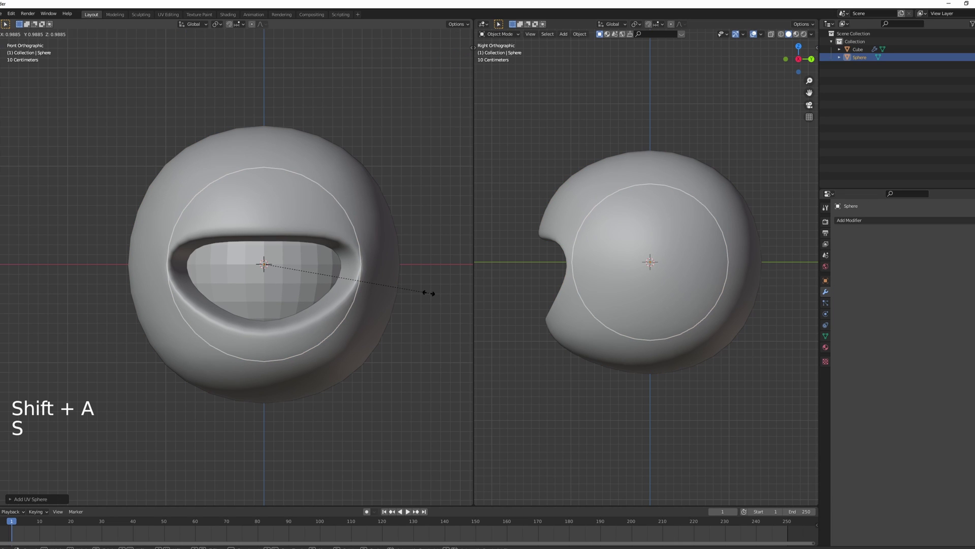
key(s)
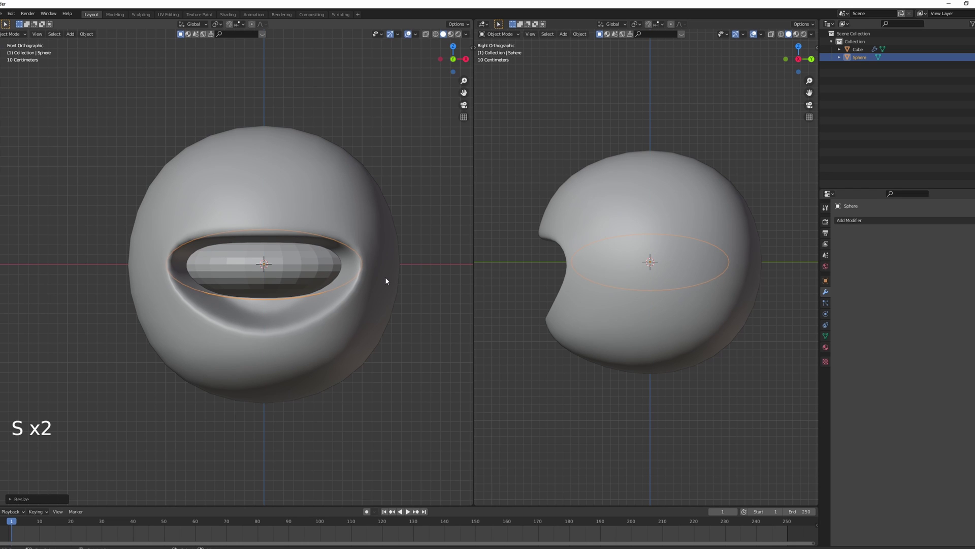
key(r)
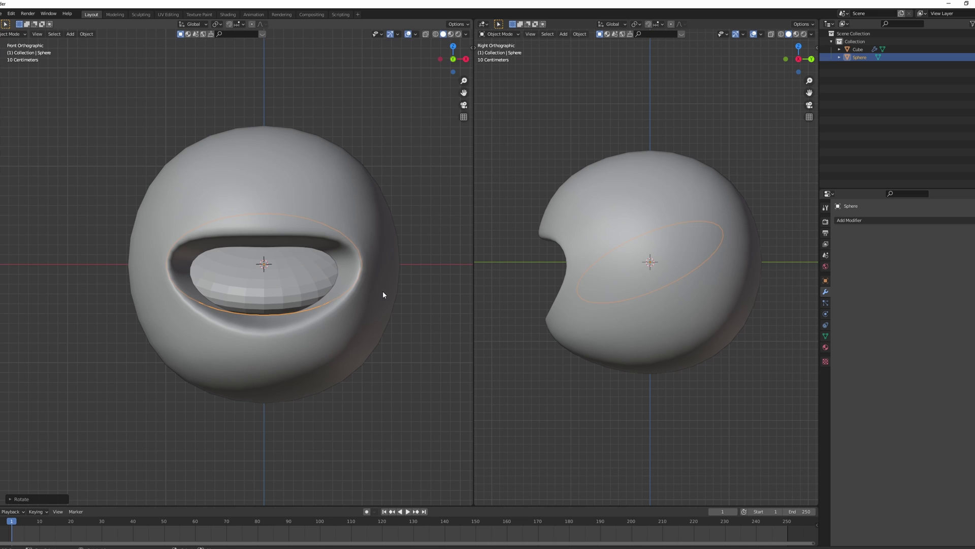
key(g)
key(s)
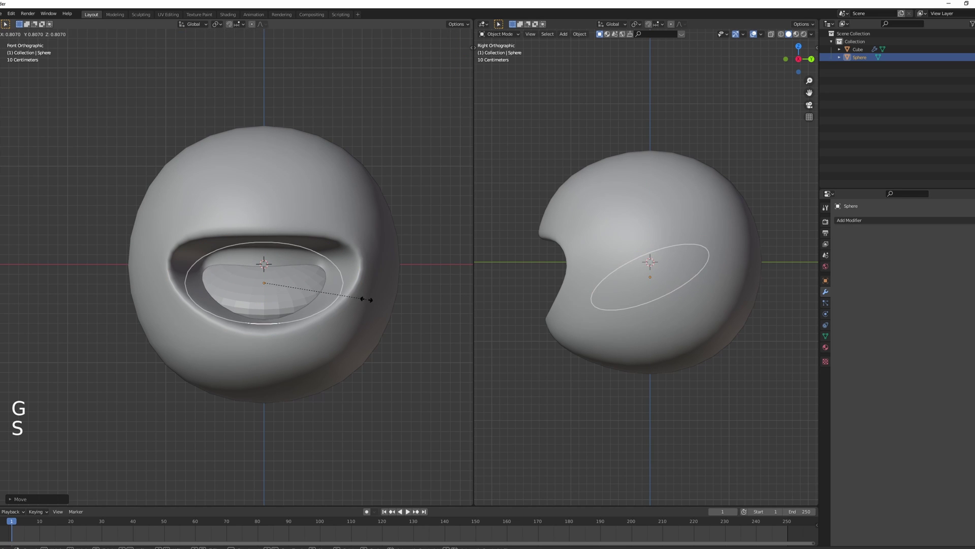
key(s)
key(g)
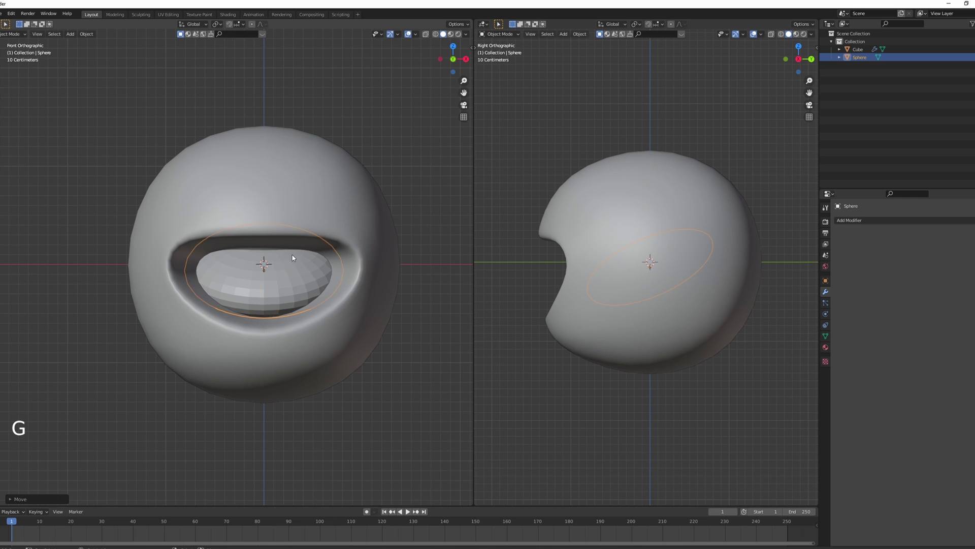
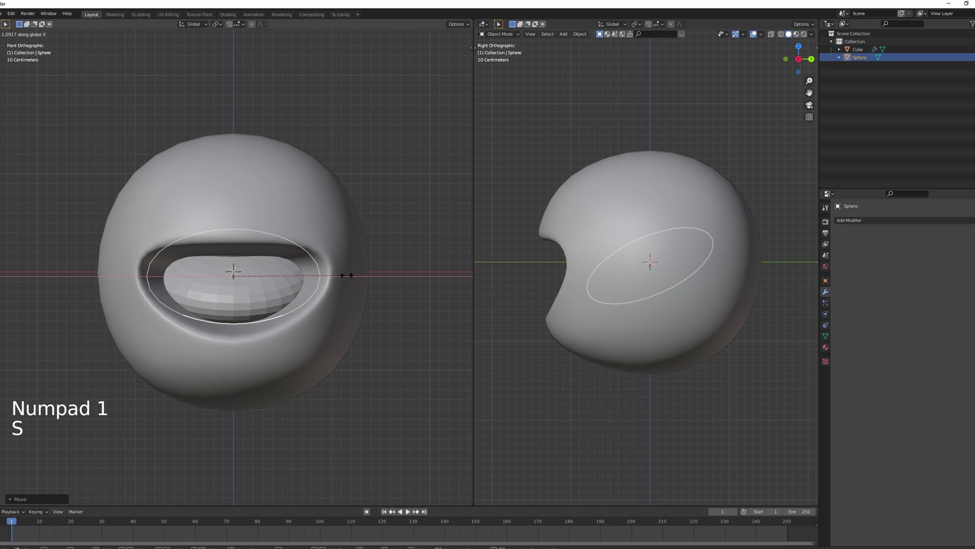
Stretch the oval along single axes to fill the opening, smooth-shade it and check from the front
key(s)
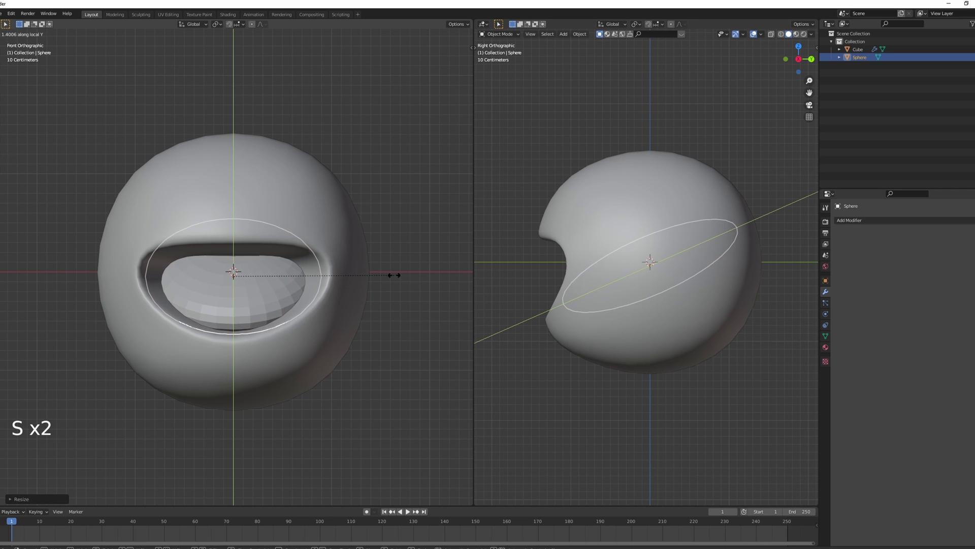
middle_click(381, 279)
key(w)
middle_click(392, 287)
key(KP_1)
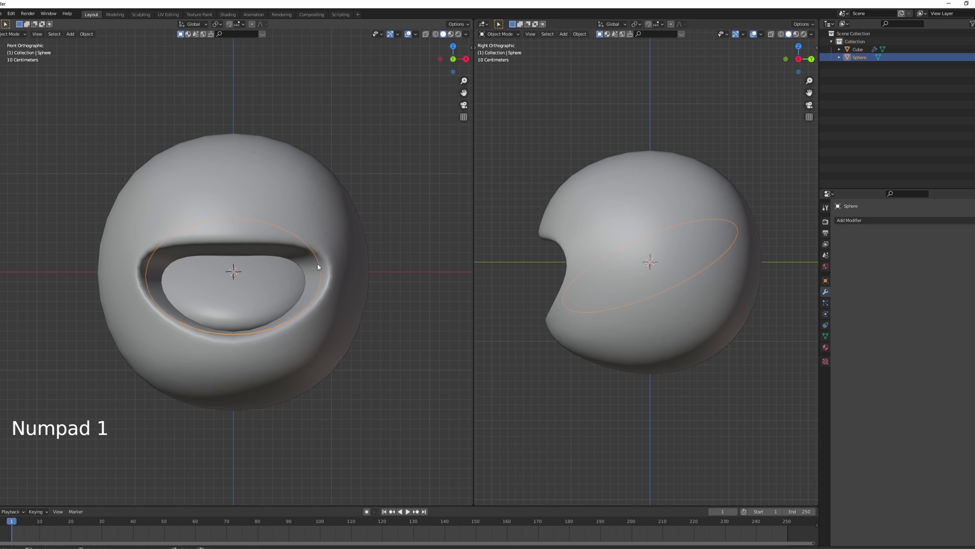
key(a)
key(shift+s)
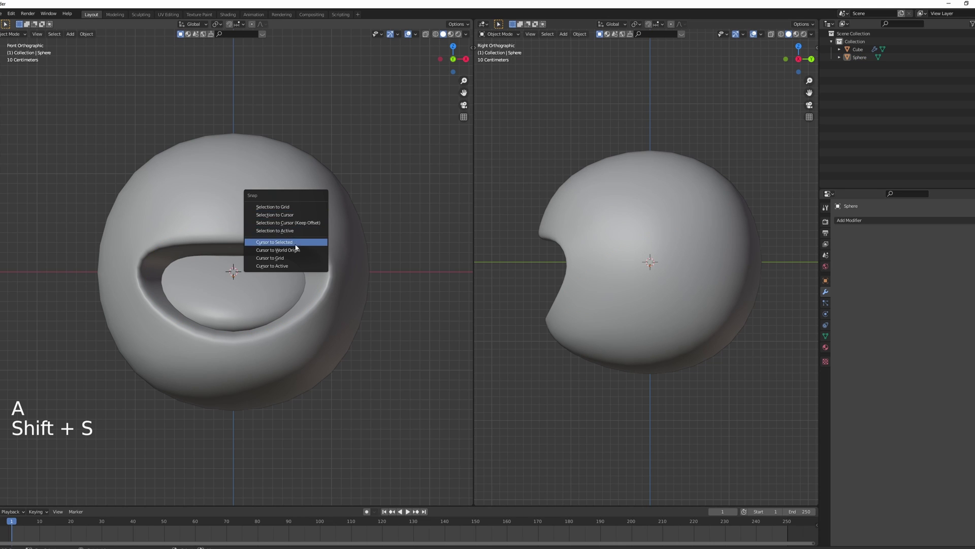
Add a cube at the oval's centre, move it up beside the head and give it a level-2 subdivision
key(shift+a)
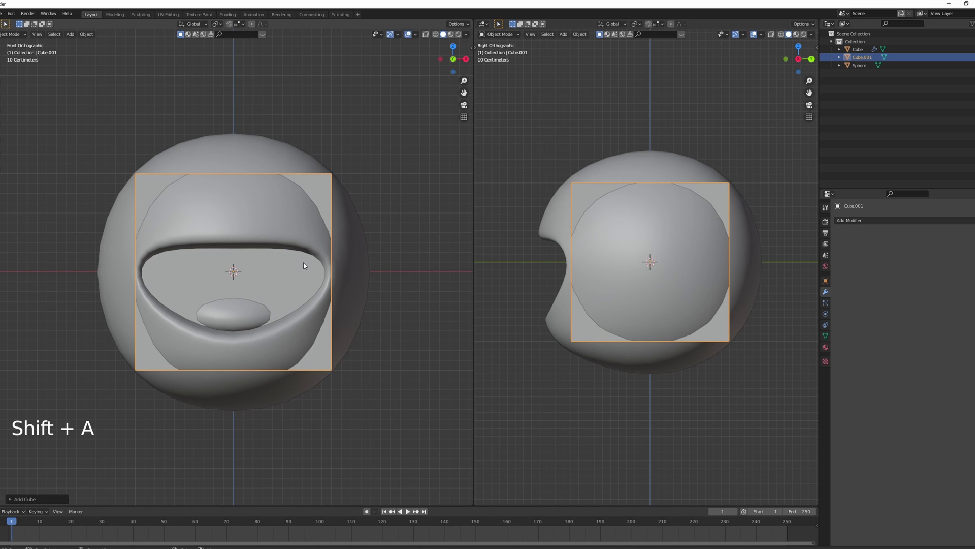
key(g)
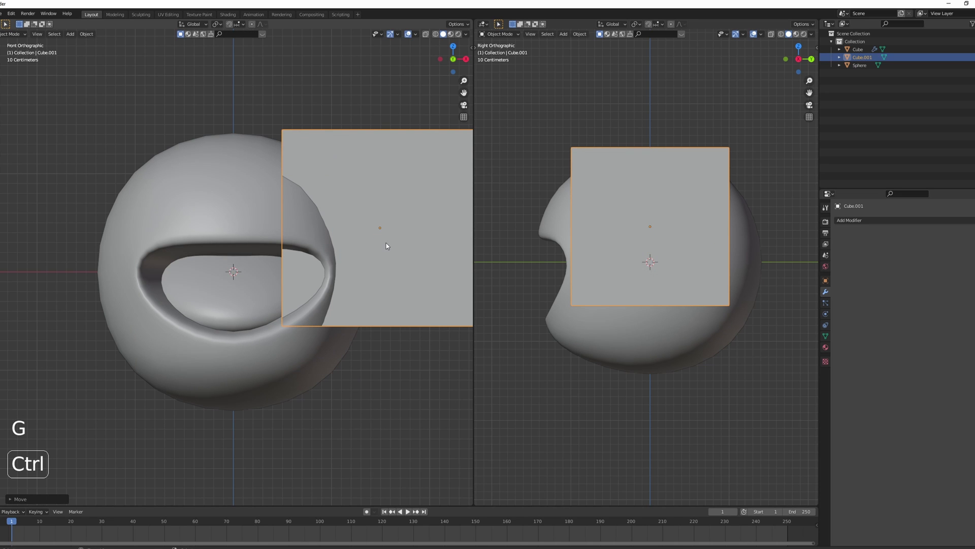
key(ctrl+2)
Round the cube with a Cast modifier and scale the ball down small
click(895, 243)
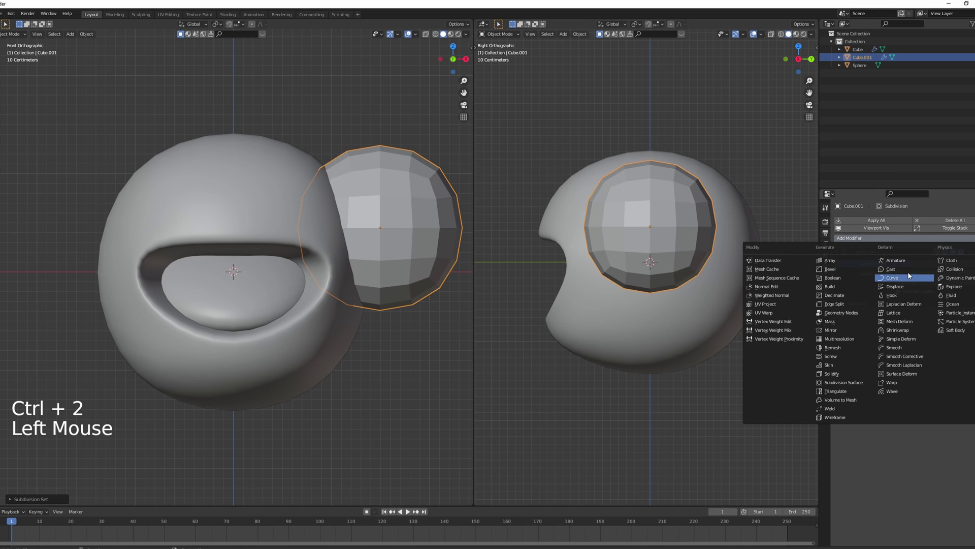
click(939, 347)
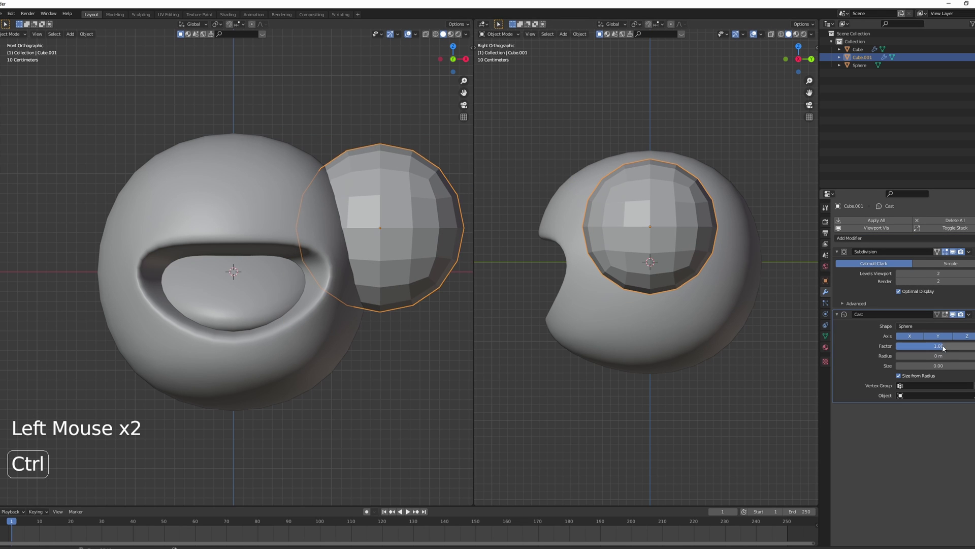
key(w)
key(s)
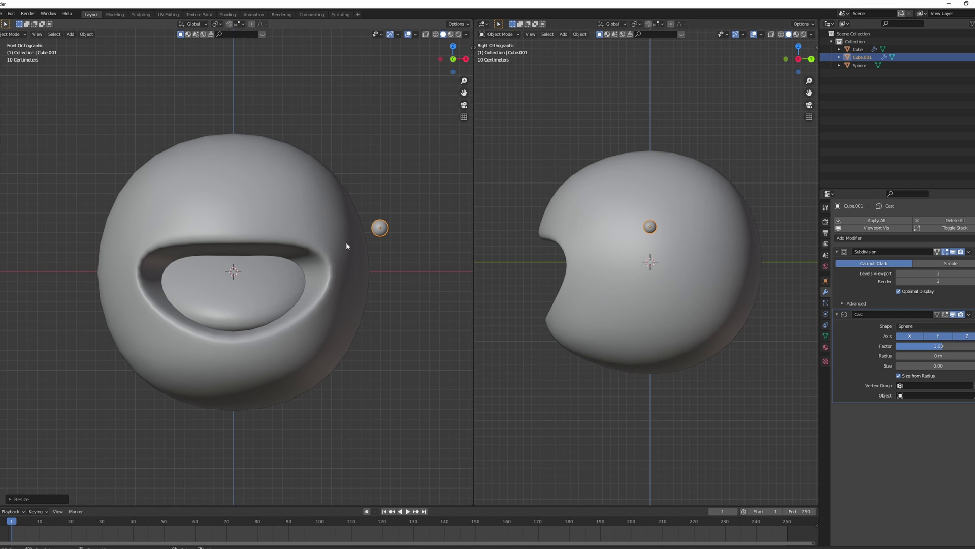
Select the helmet and toggle in and out of editing its vertices
right_click(307, 219)
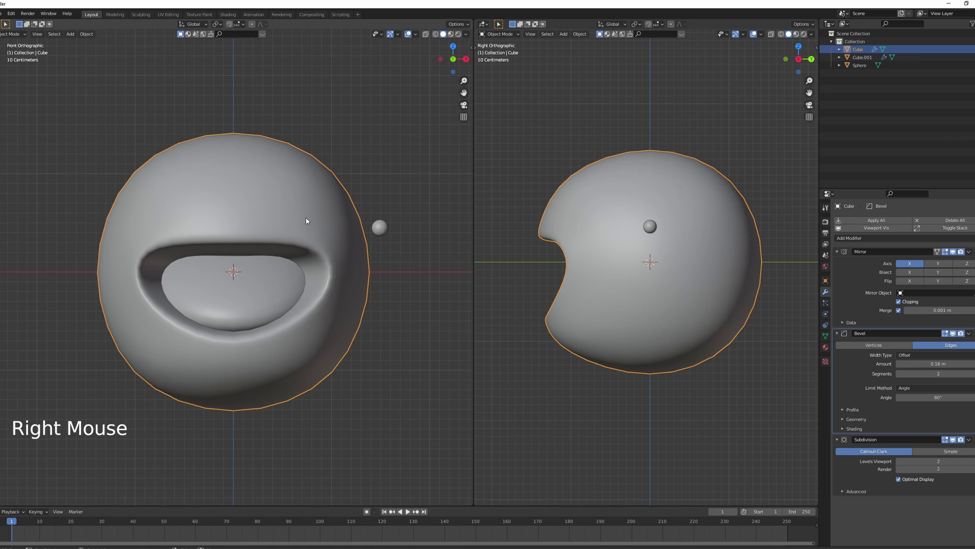
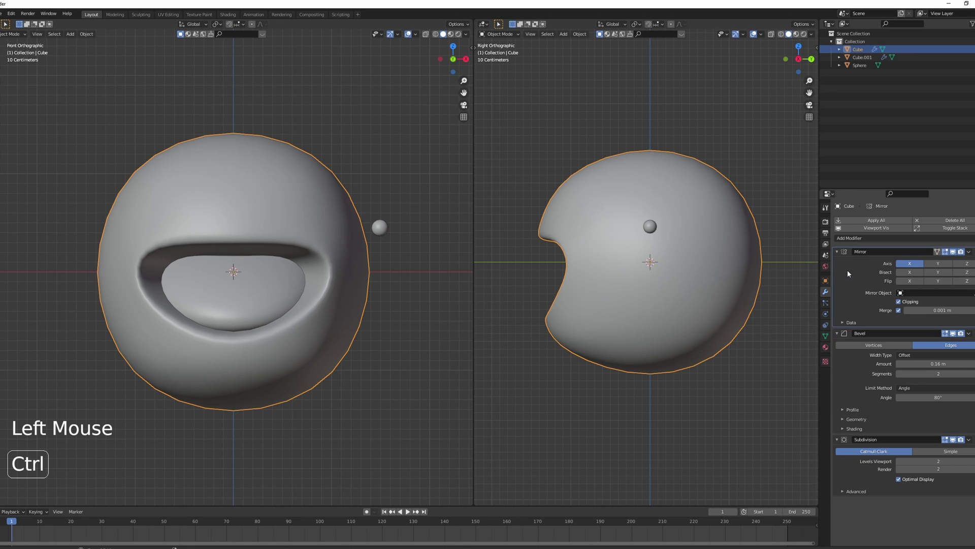
key(ctrl+a)
key(Tab)
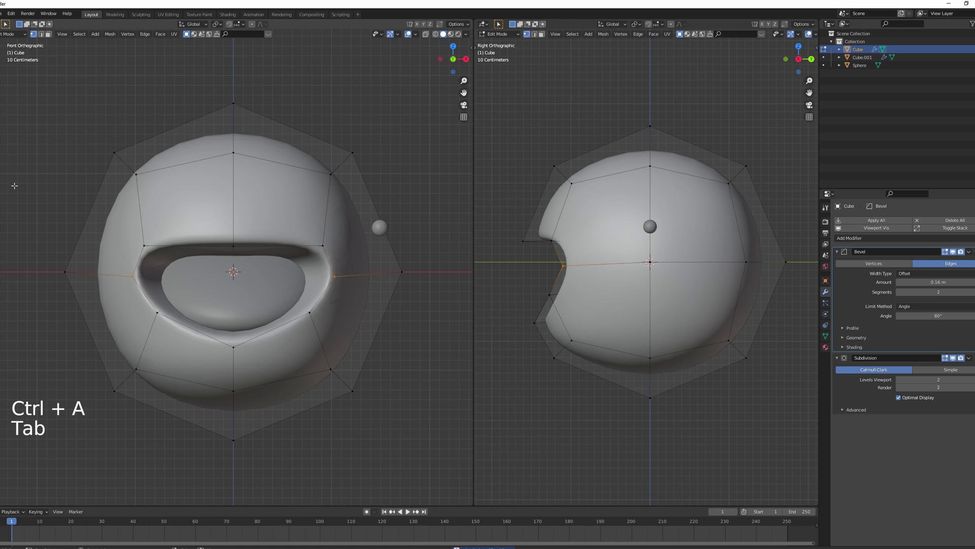
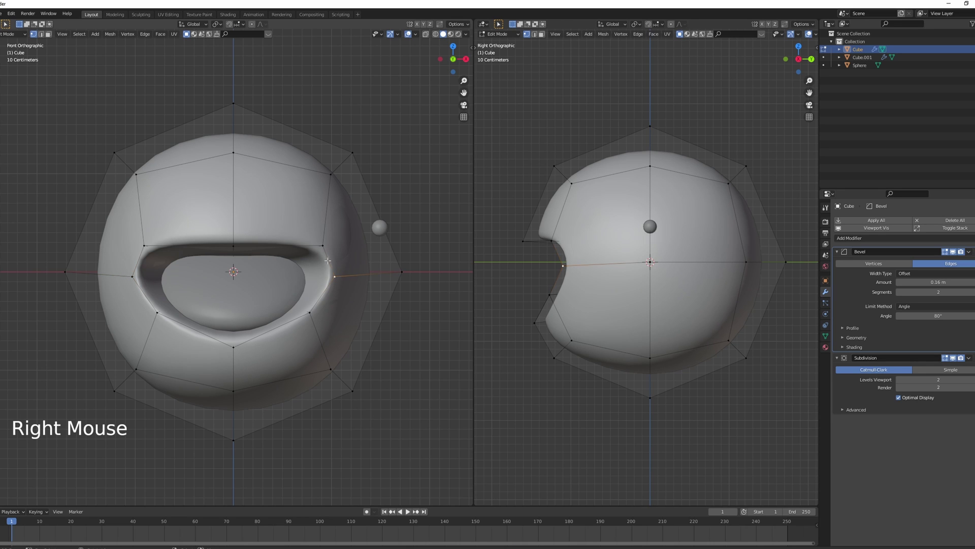
key(Tab)
key(Tab)
Snap the cursor to a vertex on the helmet's side and select the small ball Cube.001
key(shift+s)
key(shift+s)
right_click(365, 202)
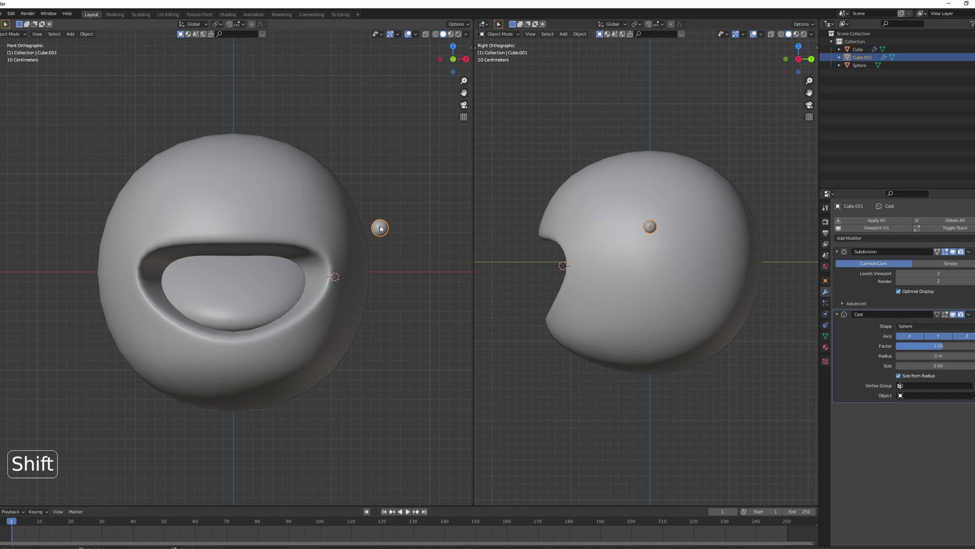
Move the small ball against the helmet's side, checking from front and top views
key(shift+s)
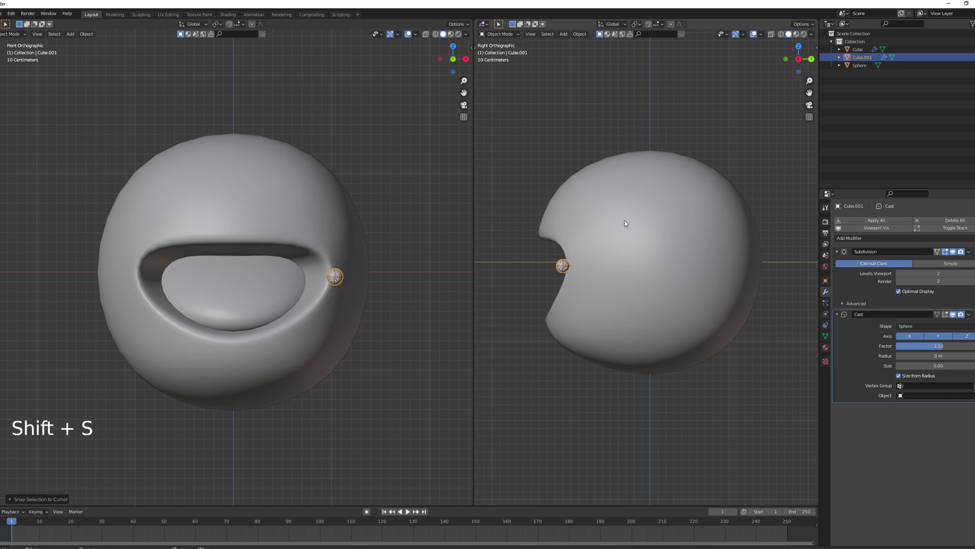
middle_click(368, 241)
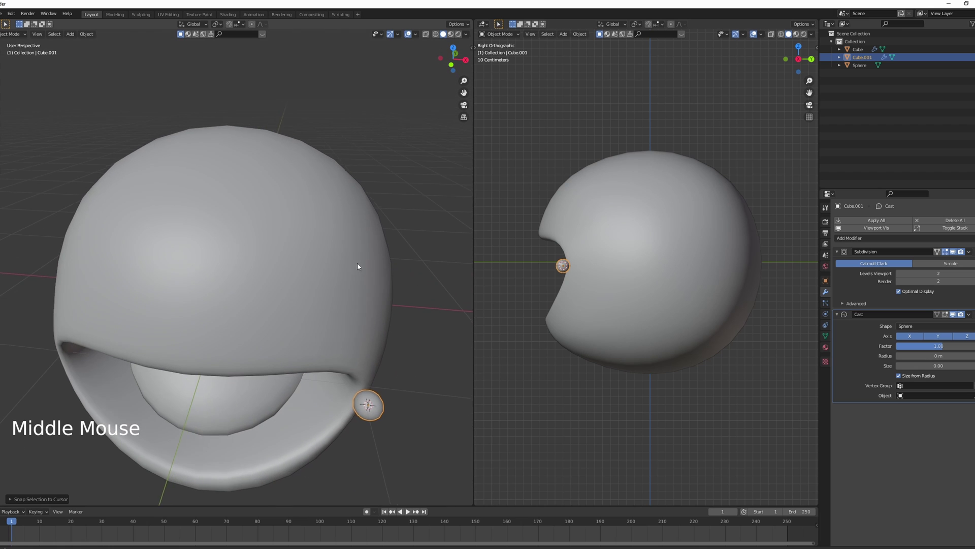
key(KP_1)
key(KP_7)
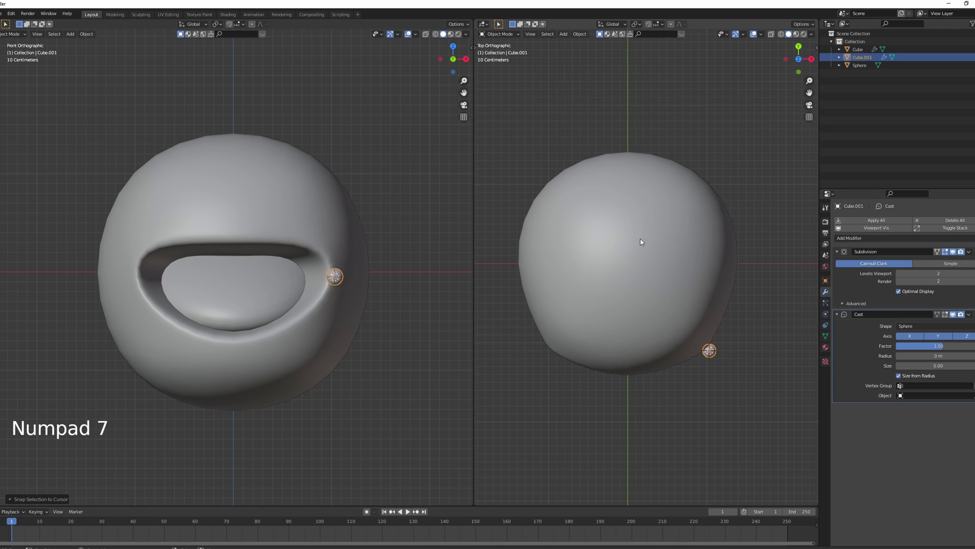
key(g)
click(856, 290)
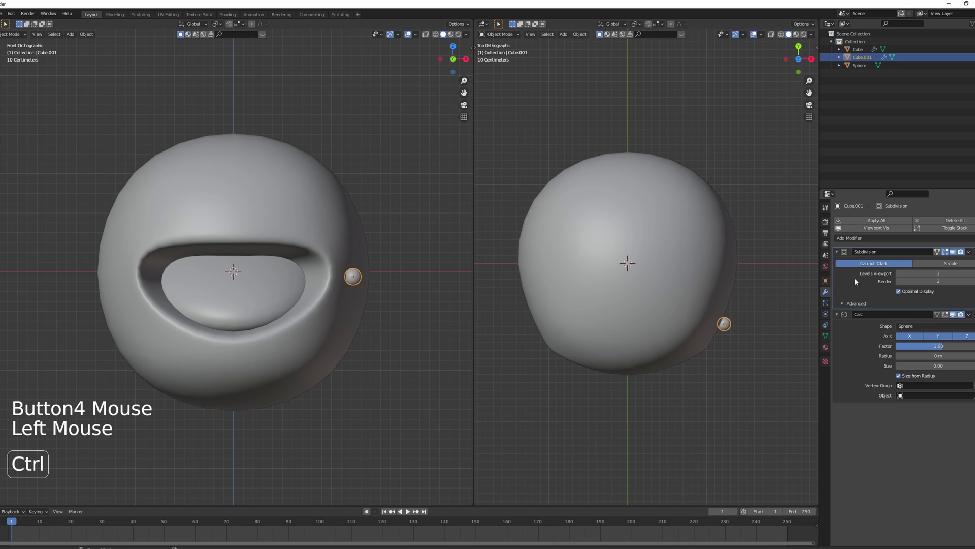
Apply the ball's Subdivision and Cast modifiers so they are baked into its mesh
key(ctrl+a)
key(ctrl+a)
key(Tab)
key(Tab)
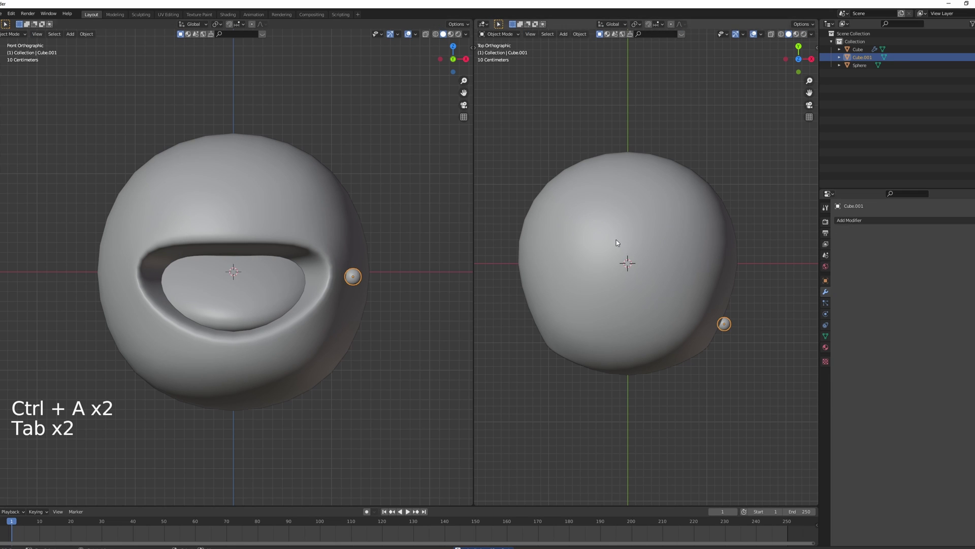
Add a Mirror modifier to the small ball (Cube.001) so it appears on both sides of the head
click(883, 226)
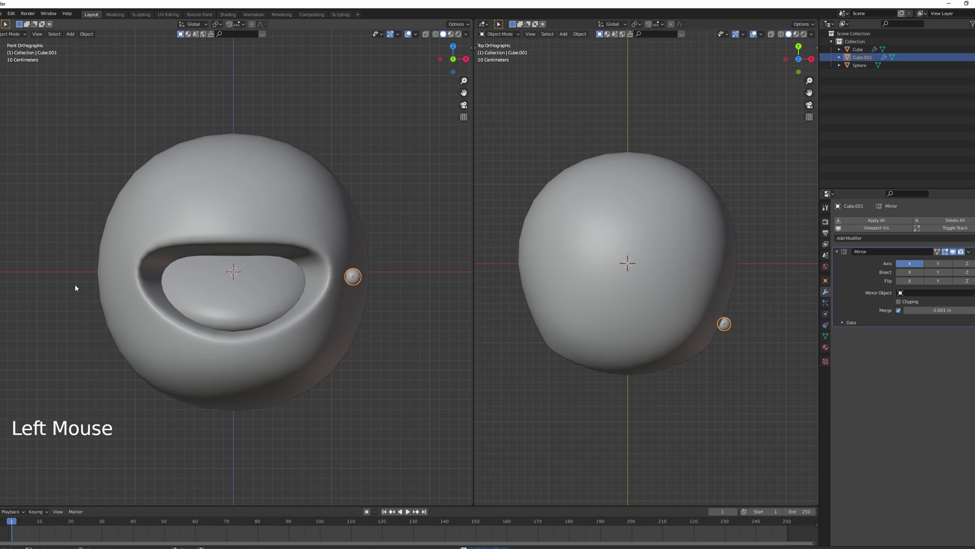
key(shift+s)
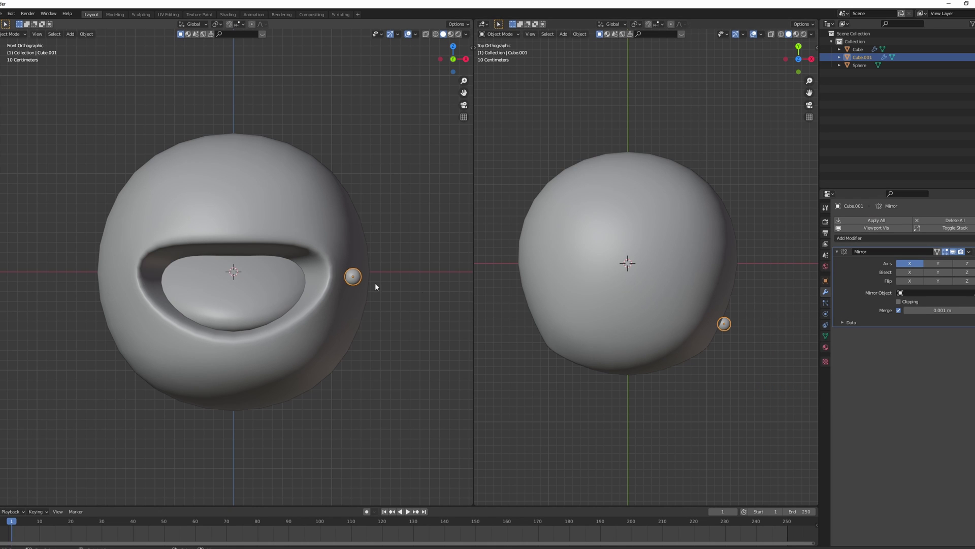
key(ctrl+shift+alt+c)
key(a)
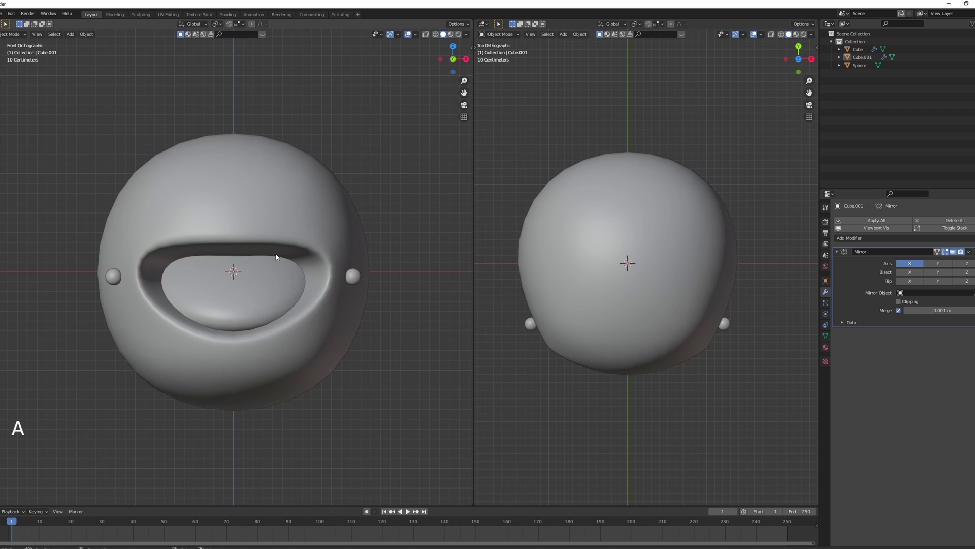
Select the helmet, mouth sphere and mirrored balls together and raise them along Z
middle_click(328, 251)
key(KP_1)
right_click(359, 279)
right_click(269, 281)
right_click(301, 329)
middle_click(360, 257)
key(g)
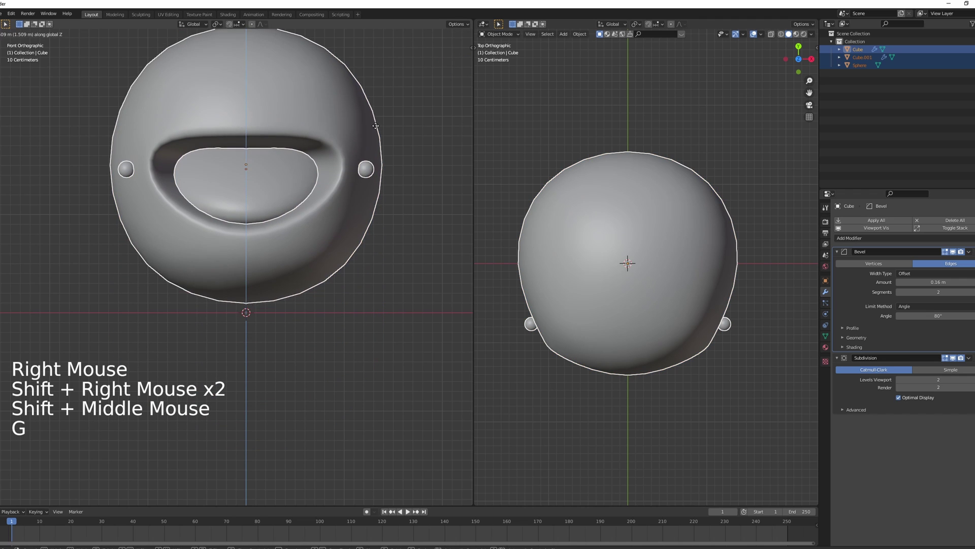
scroll(up, 3)
middle_click(359, 267)
scroll(up, 3)
scroll(down, 3)
middle_click(334, 217)
Rotate the whole head assembly into a tilt from front view and confirm it
key(g)
key(KP_1)
key(r)
key(r)
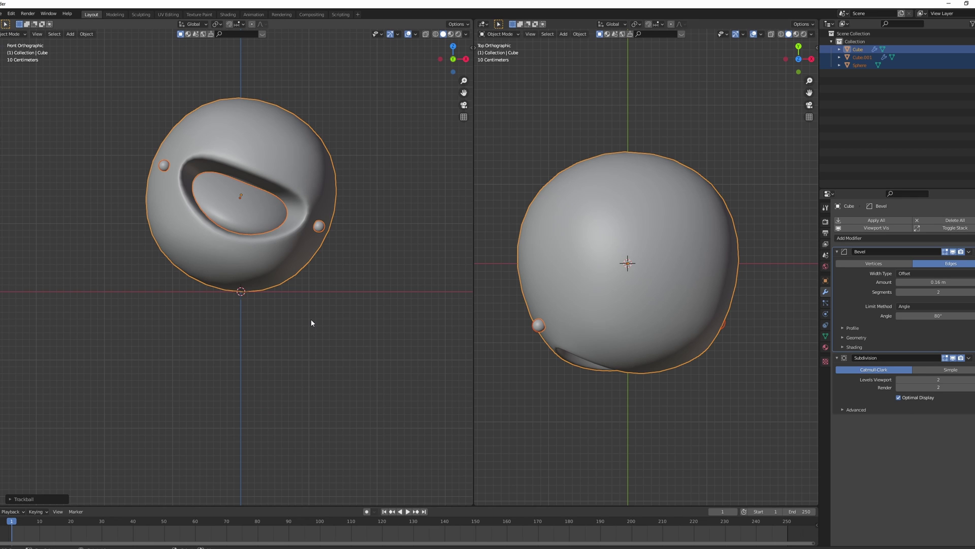
middle_click(313, 322)
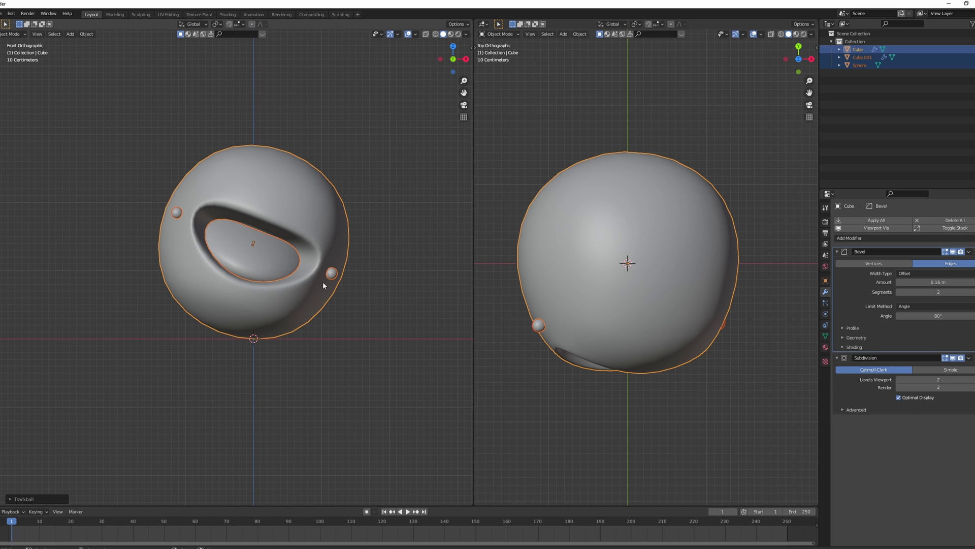
click(500, 36)
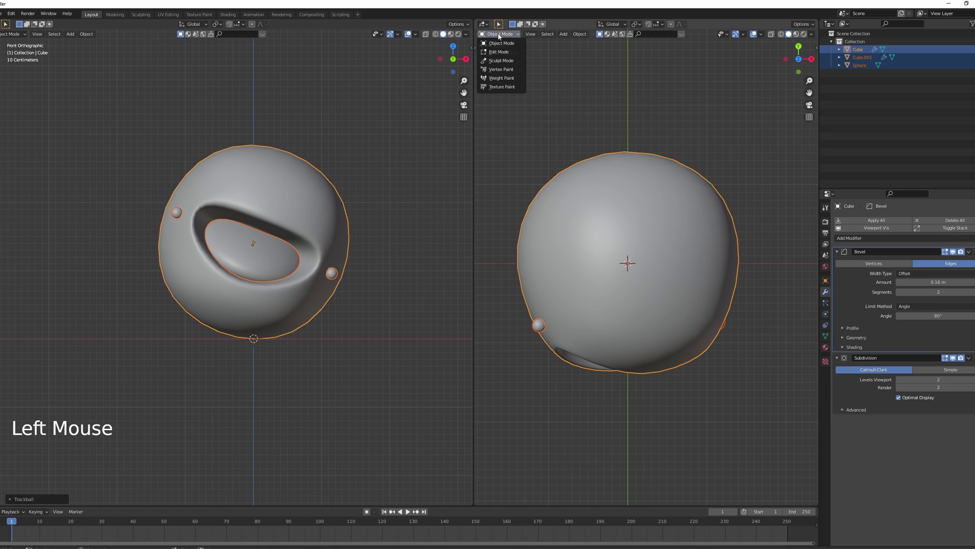
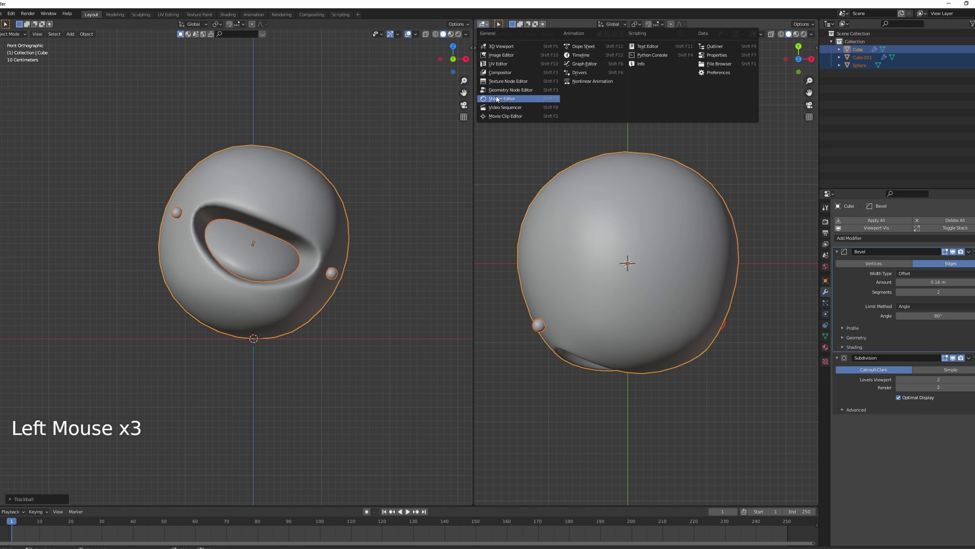
Switch the right-hand area to the Shader Editor for the helmet's new material
scroll(down, 3)
key(n)
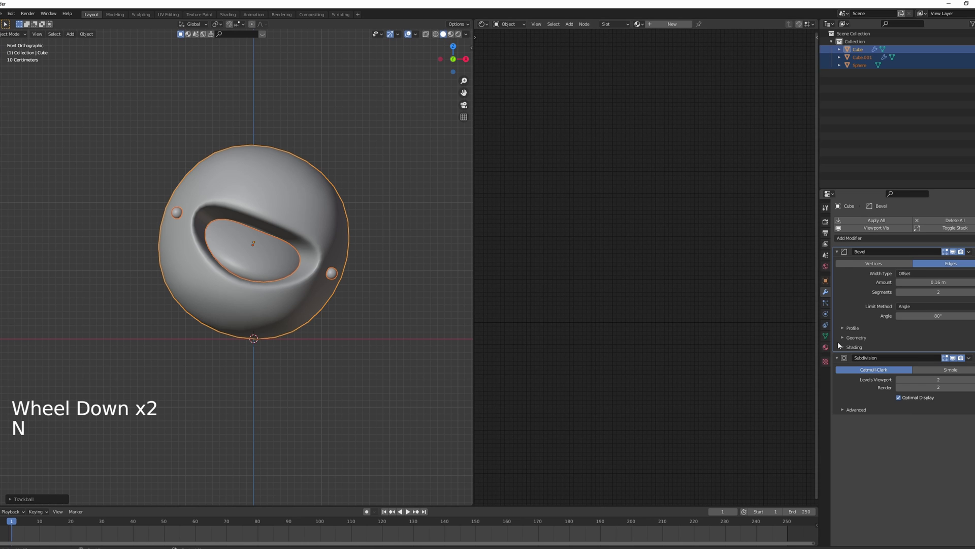
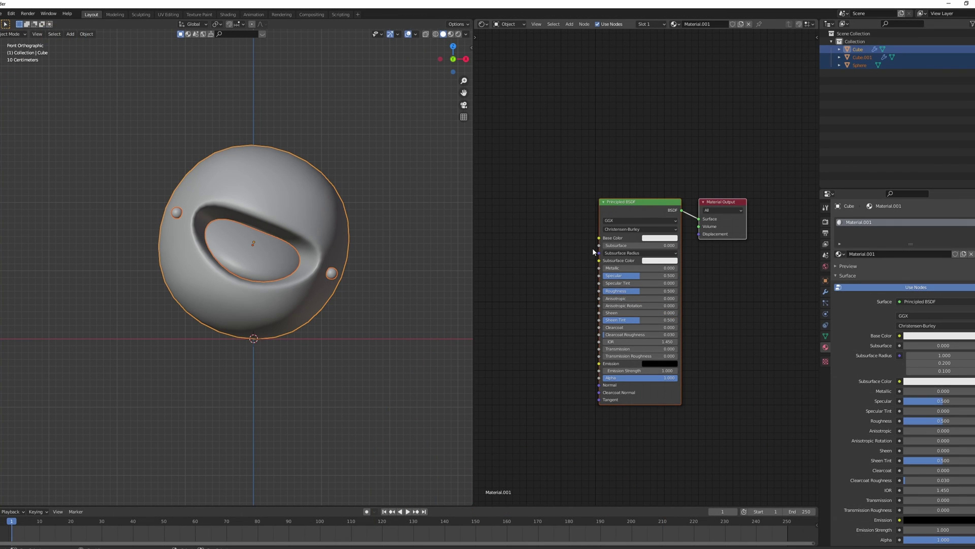
Set the render engine to Cycles with the Experimental feature set on GPU Compute
right_click(788, 248)
click(827, 225)
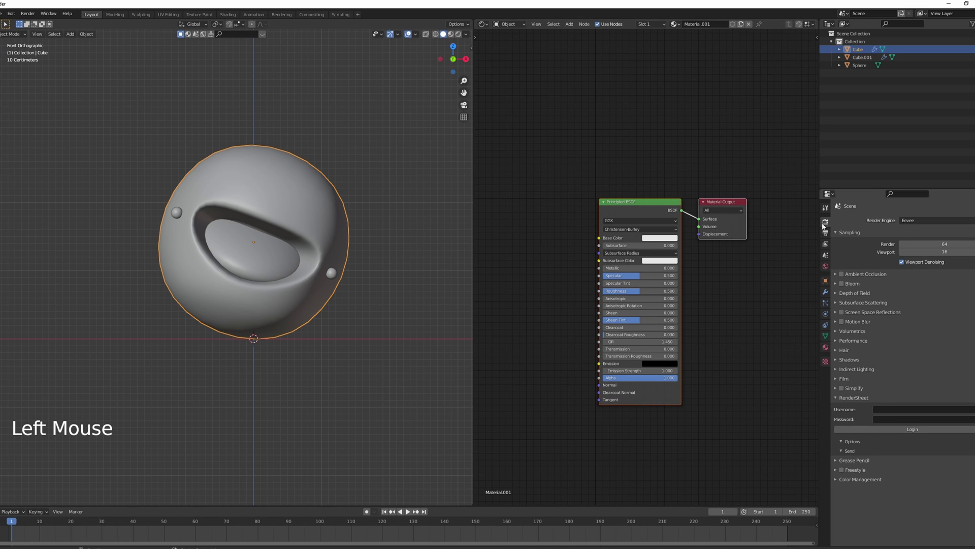
click(906, 221)
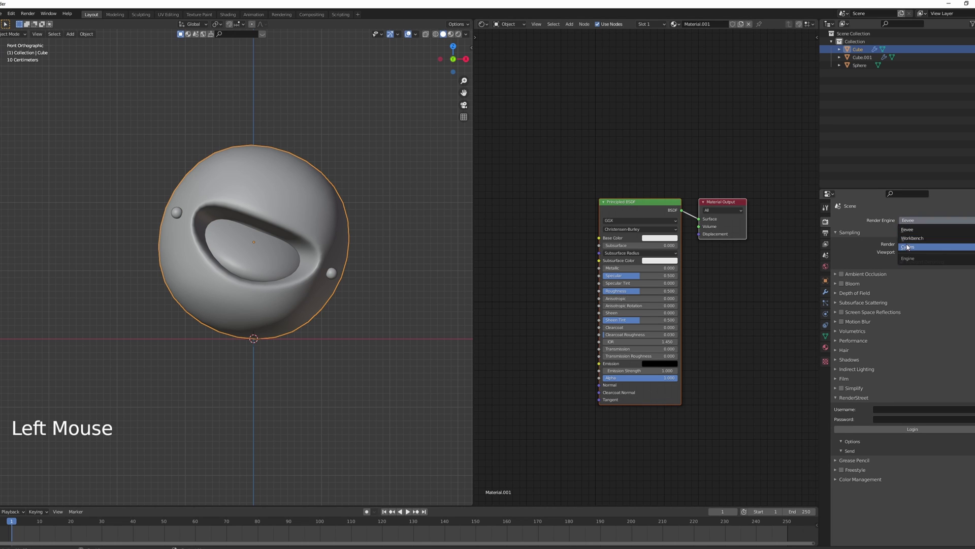
click(919, 231)
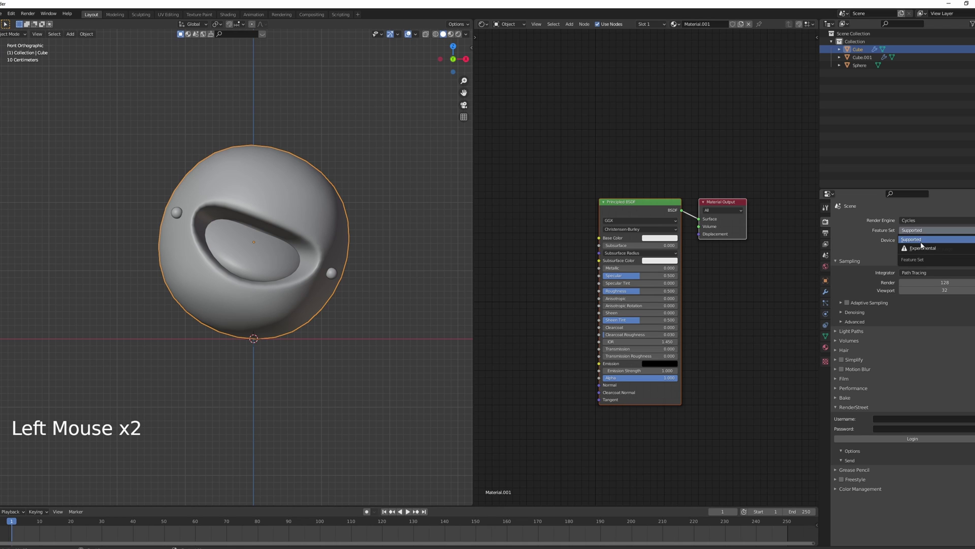
click(920, 241)
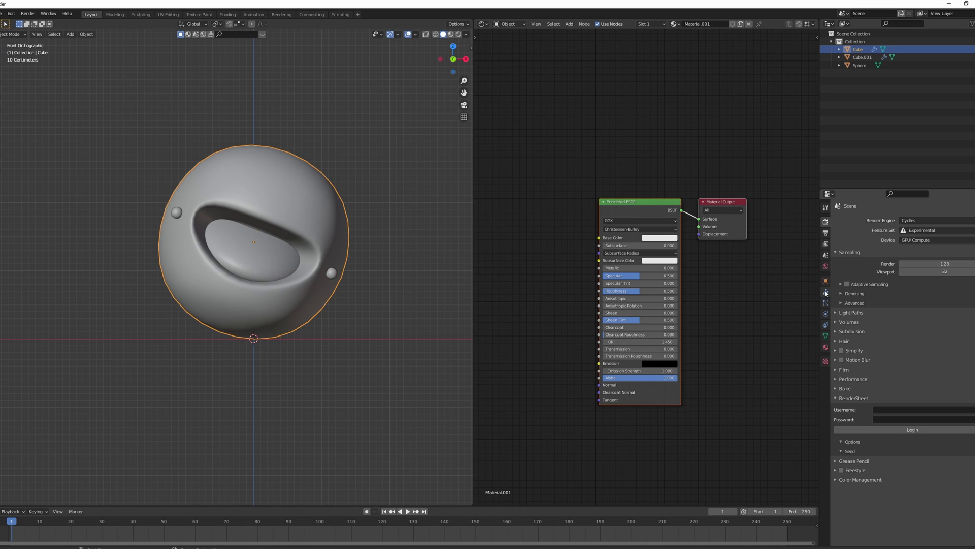
Enable Adaptive Subdivision on the head and set its material to Displacement and Bump
click(827, 294)
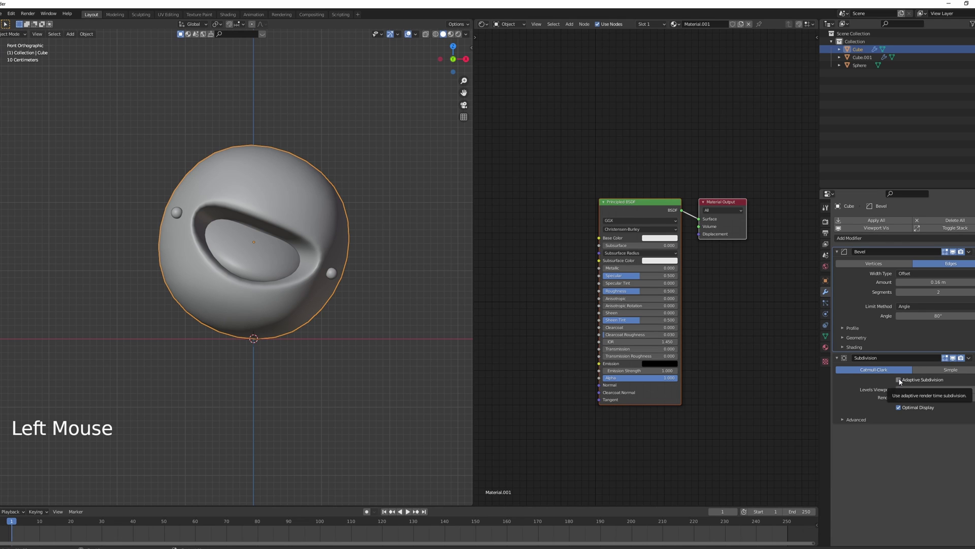
click(900, 381)
click(697, 322)
scroll(down, 3)
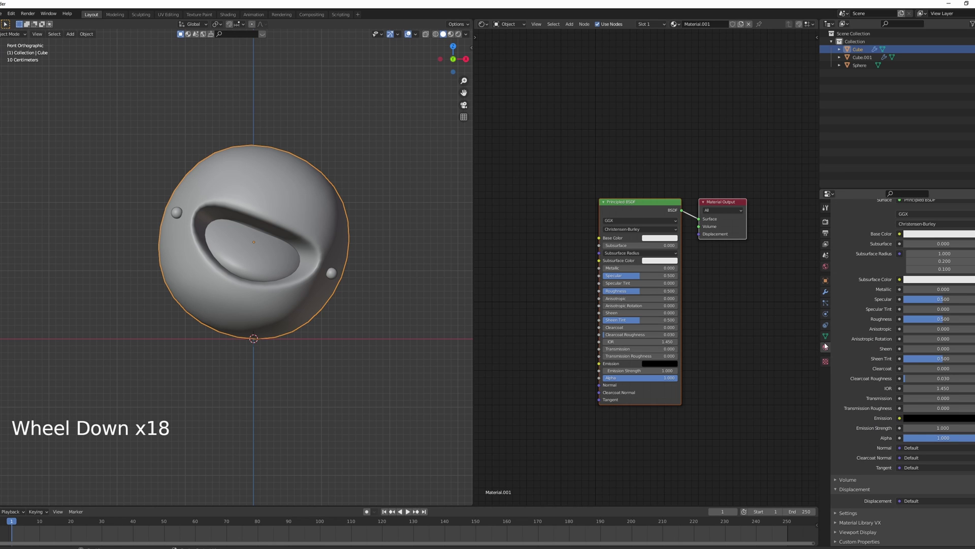
click(850, 515)
scroll(down, 3)
click(929, 462)
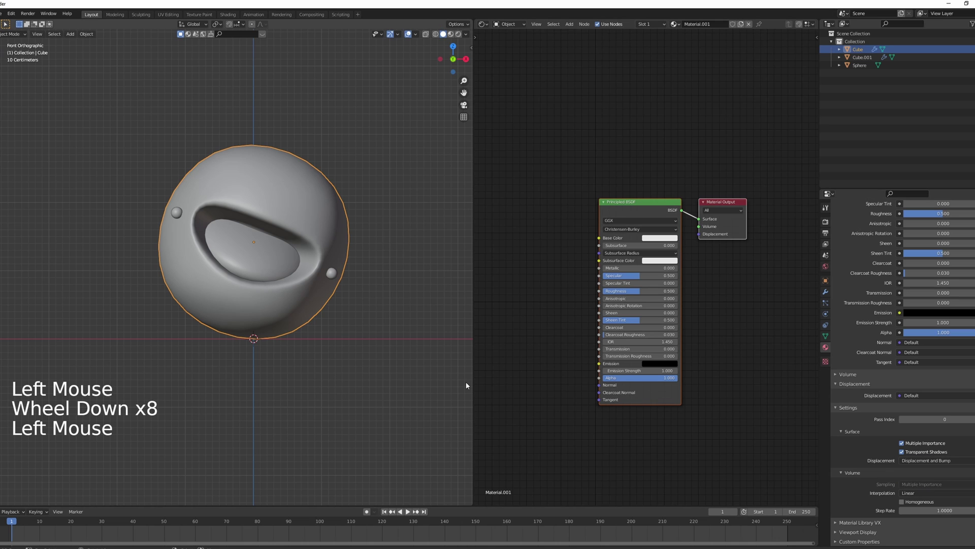
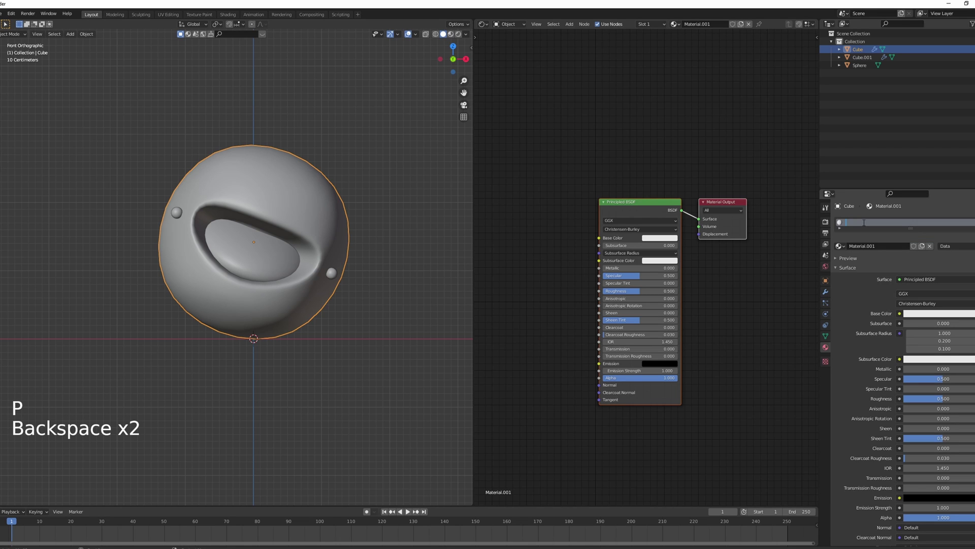
Give the eyeballs and the mouth sphere their own new materials and rename them
key(o)
right_click(336, 277)
click(883, 253)
double_click(850, 225)
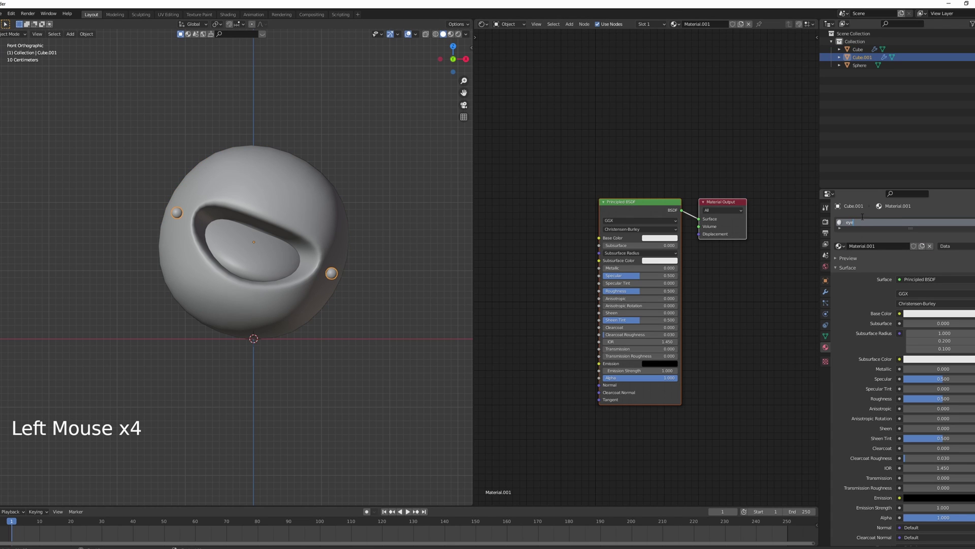
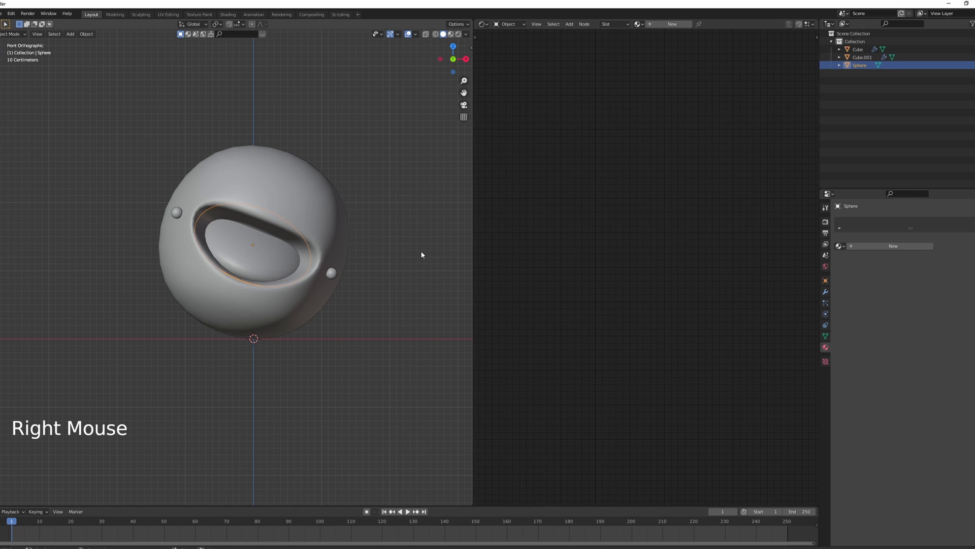
click(888, 253)
key(BackSpace)
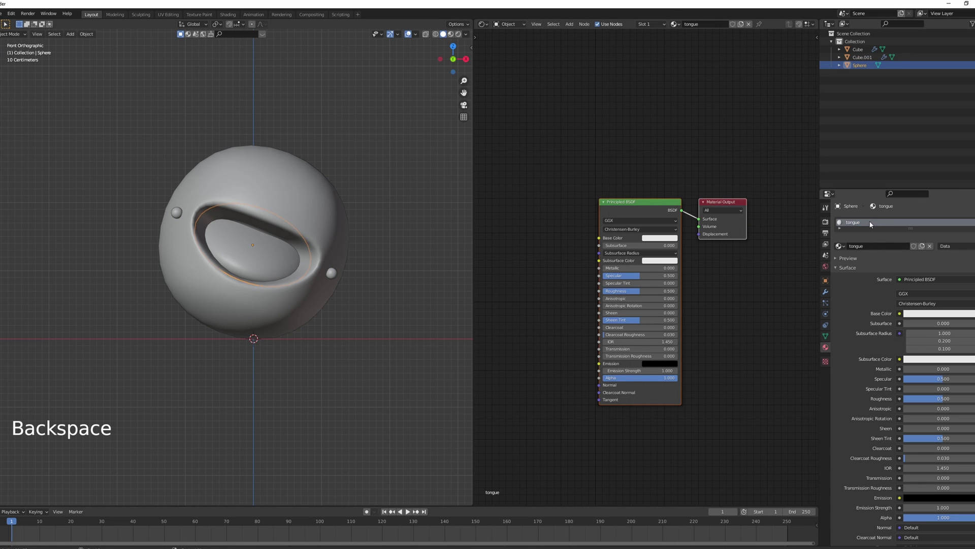
Enter Edit Mode on the head and face-select the ring inside the mouth opening using X-ray
right_click(274, 251)
key(Tab)
click(49, 39)
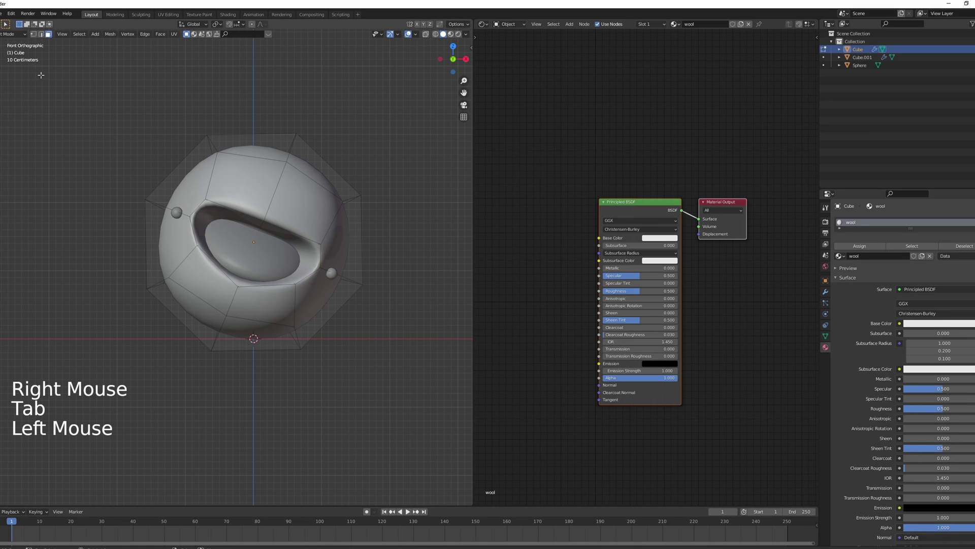
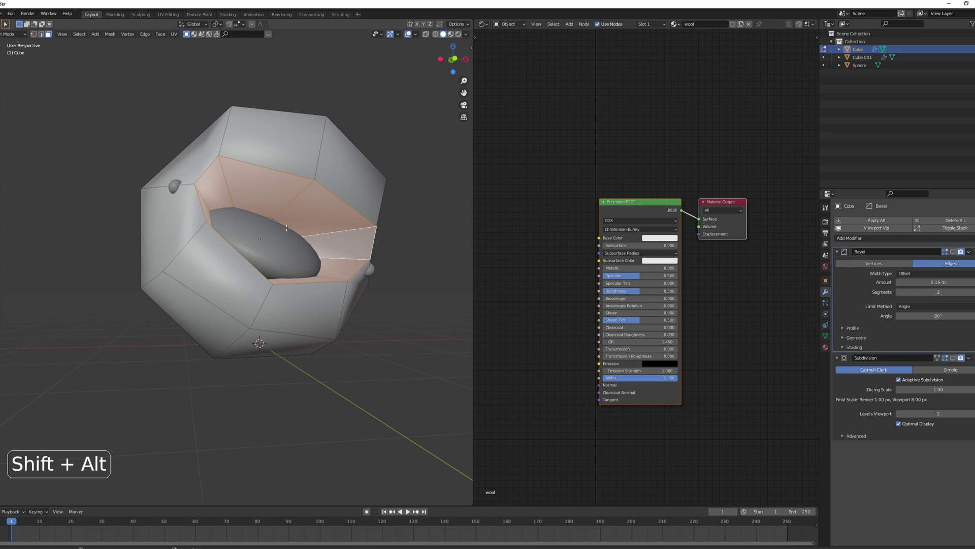
middle_click(290, 221)
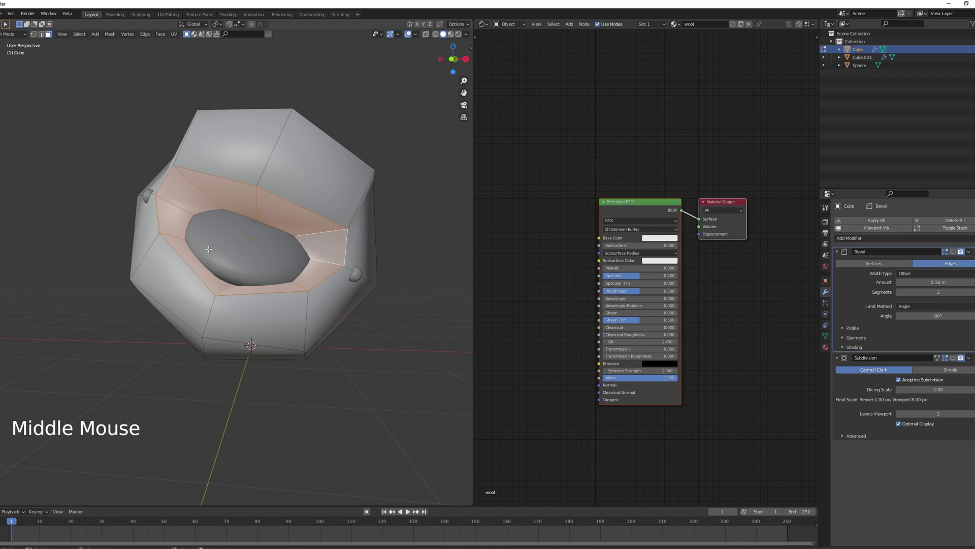
key(z)
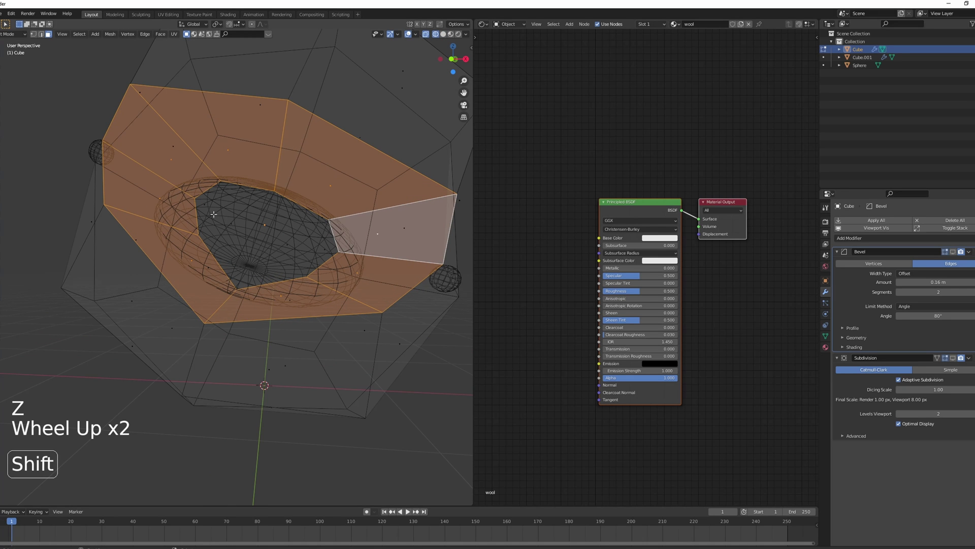
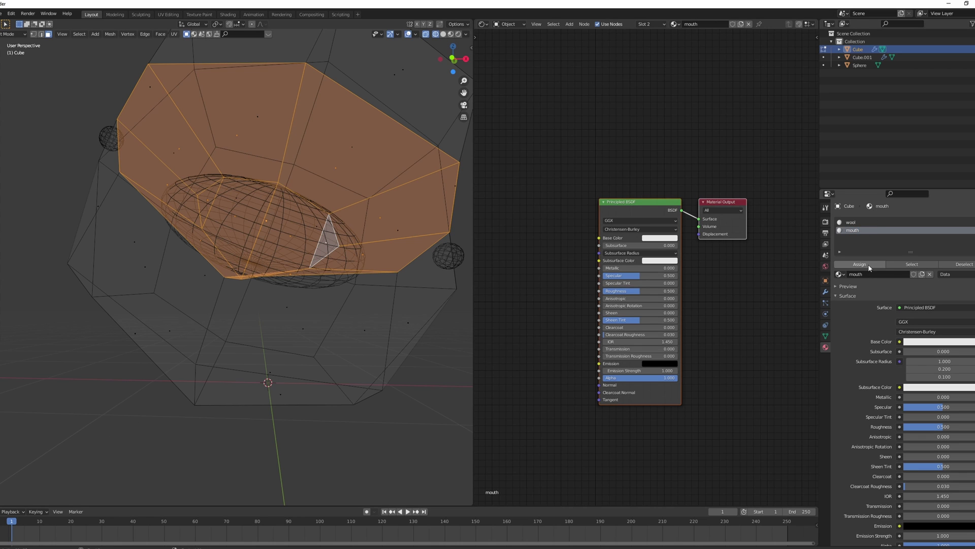
Assign a black 'mouth' material to the selected opening faces and check it from the front in Object Mode
click(865, 269)
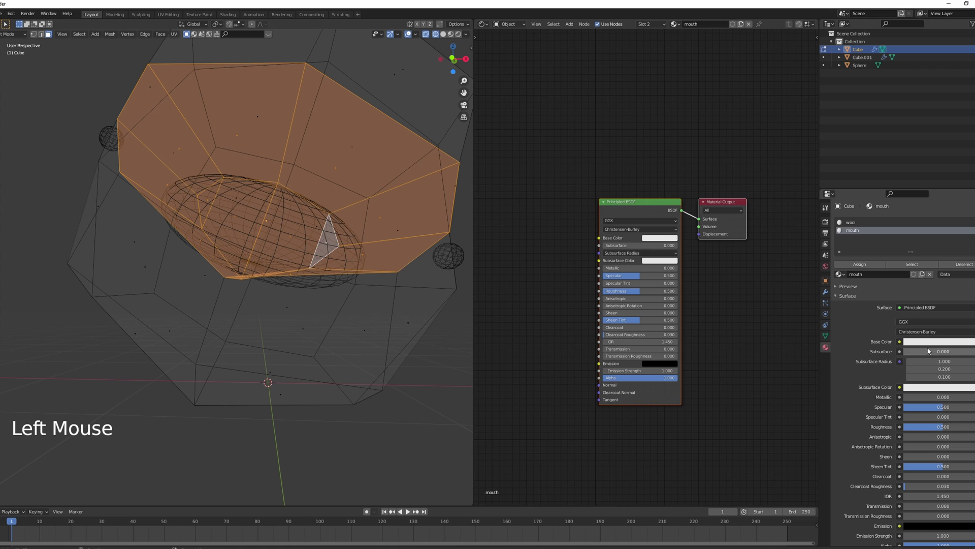
click(932, 347)
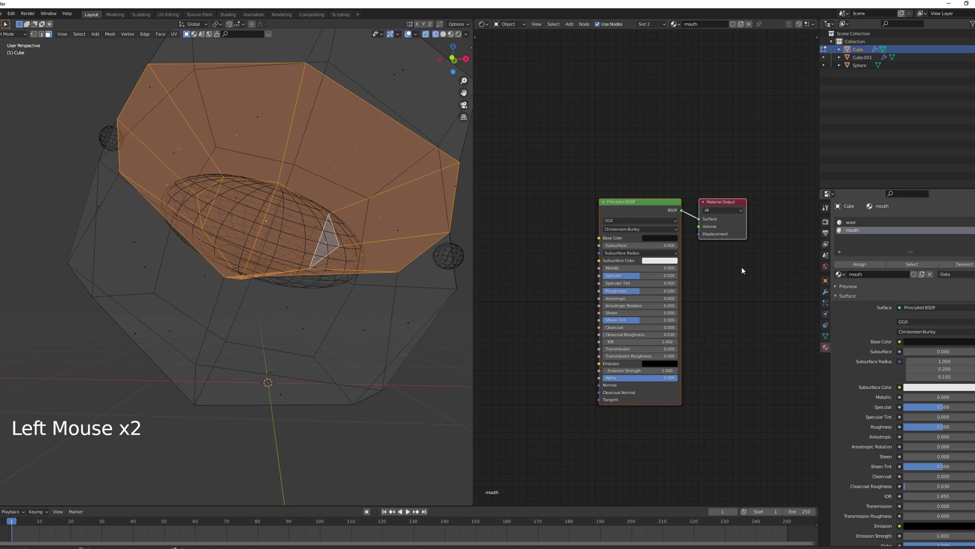
key(Tab)
click(450, 37)
key(KP_1)
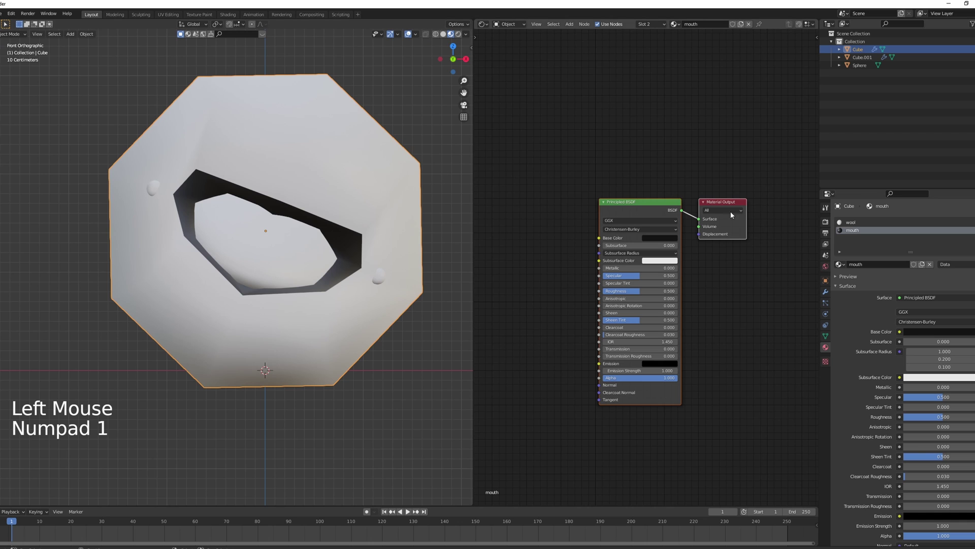
click(829, 292)
click(286, 223)
middle_click(286, 222)
scroll(down, 3)
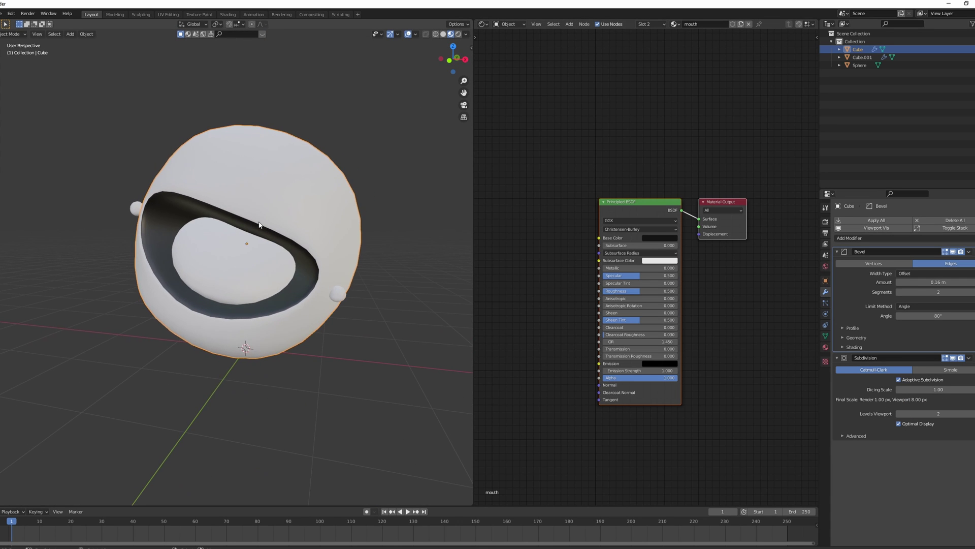
Add a plane scaled up into a large floor and bevel its raised back edge into a curved backdrop
key(KP_1)
key(shift+a)
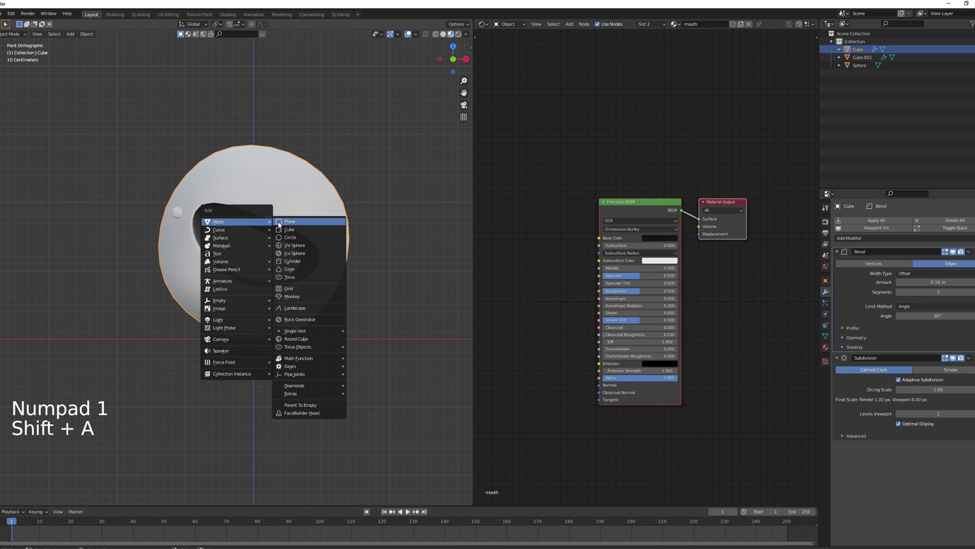
scroll(down, 3)
middle_click(323, 269)
key(s)
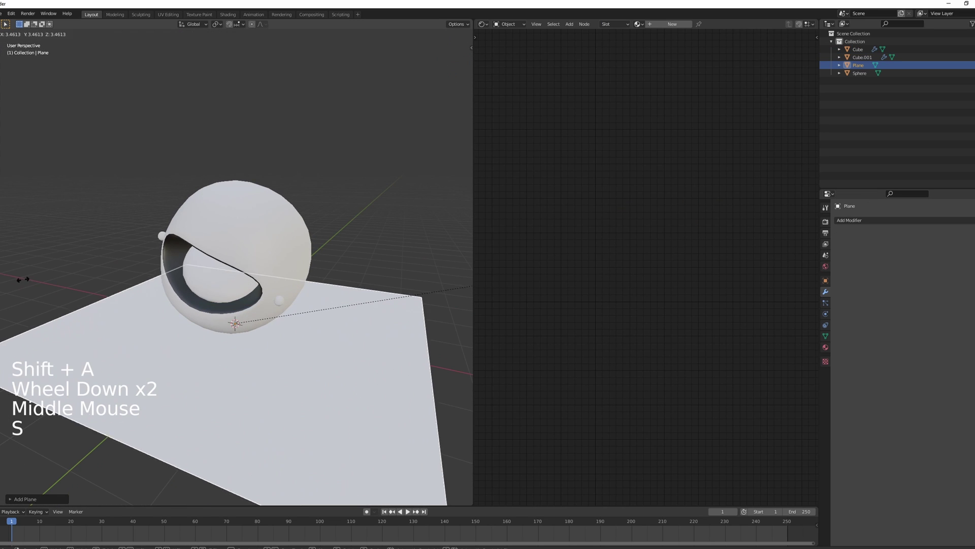
middle_click(369, 338)
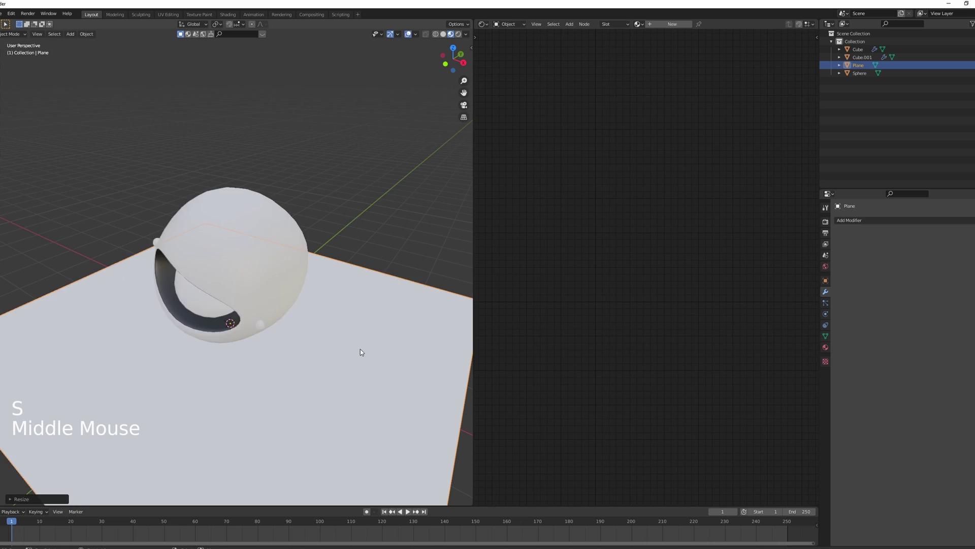
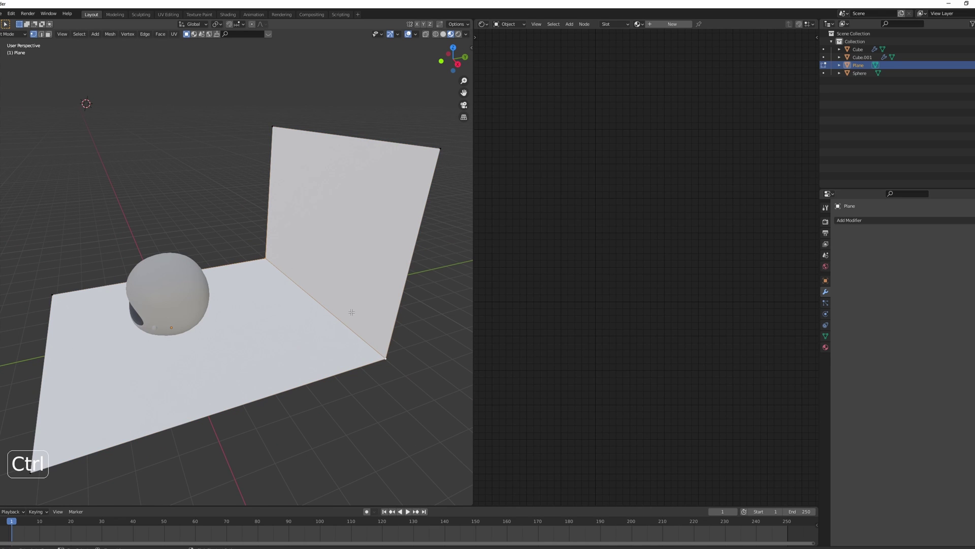
key(ctrl+b)
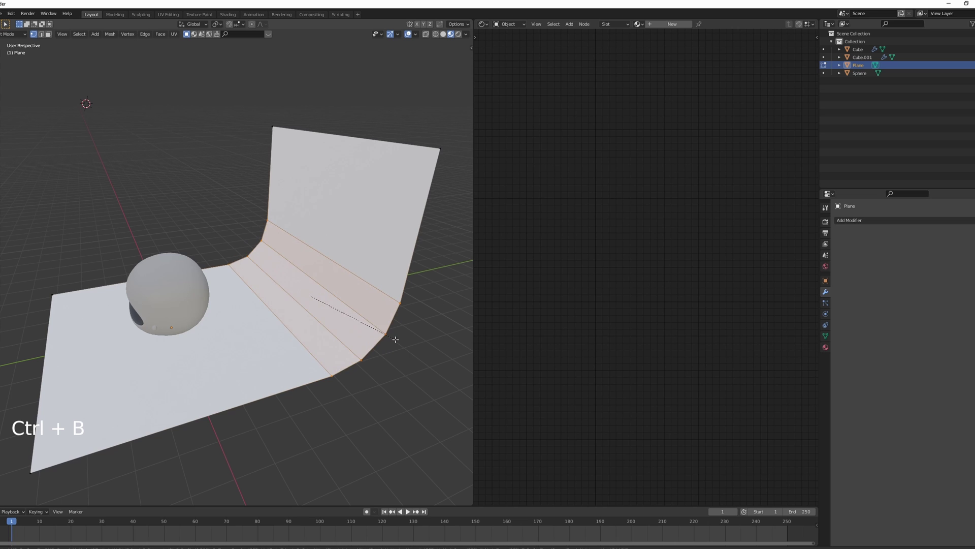
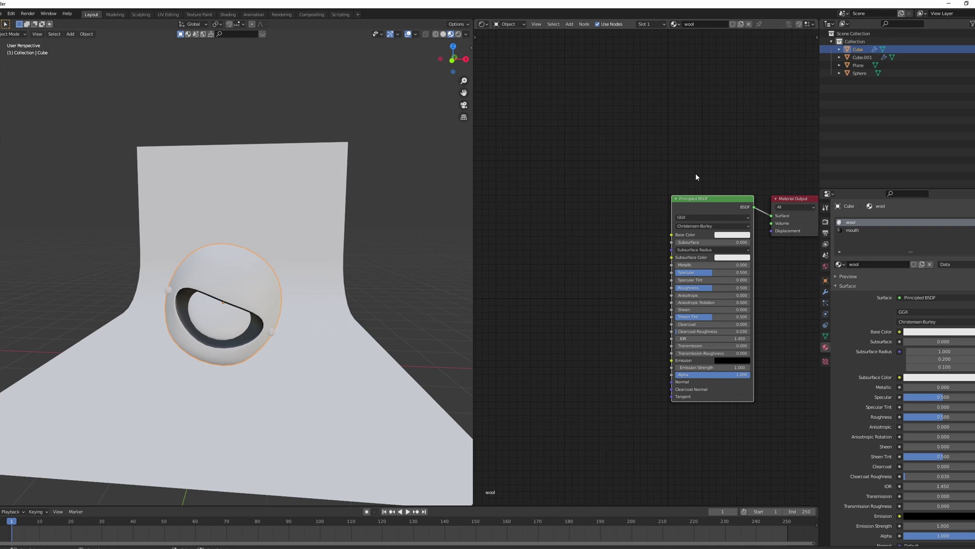
Load the wool_chunky maps as a Principled Texture Setup and add an extra Image Texture for the AO map
key(ctrl+shift+t)
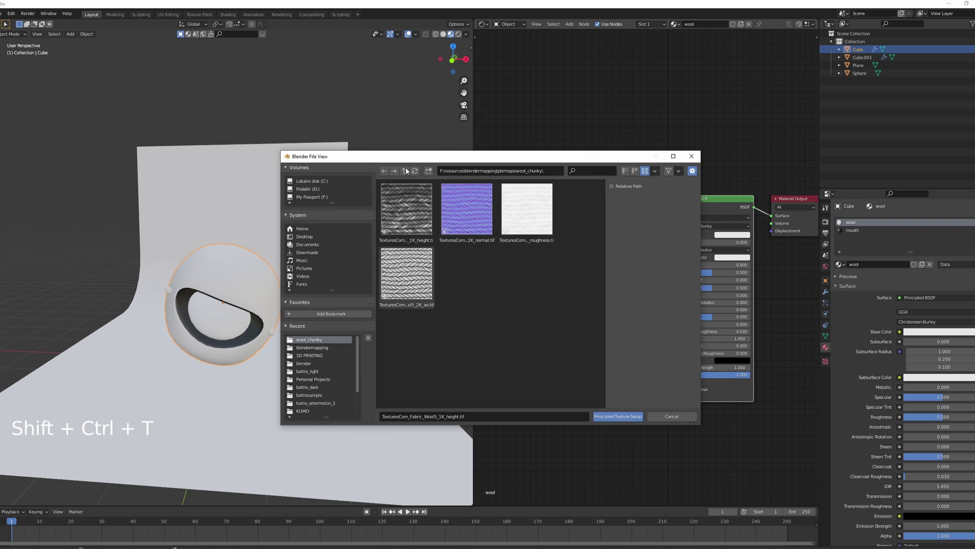
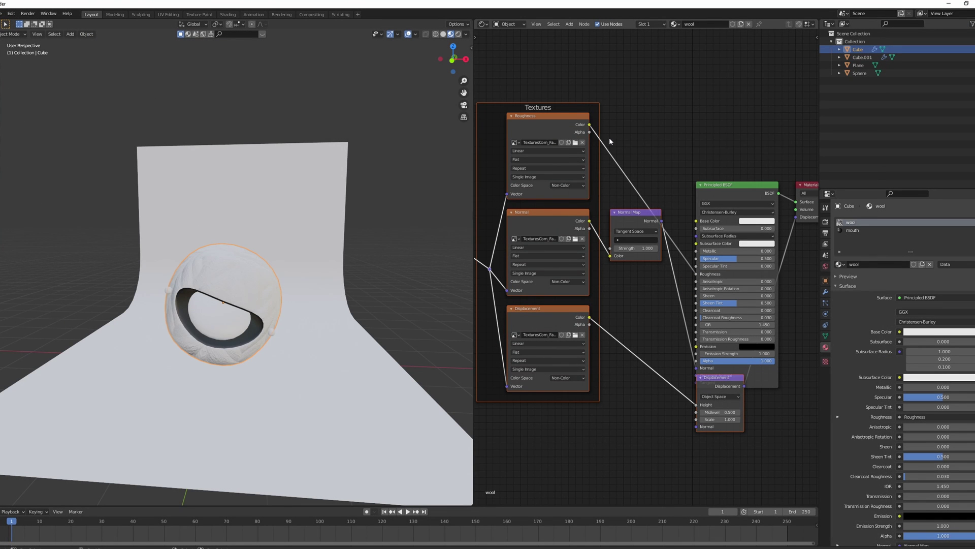
middle_click(617, 139)
key(shift+a)
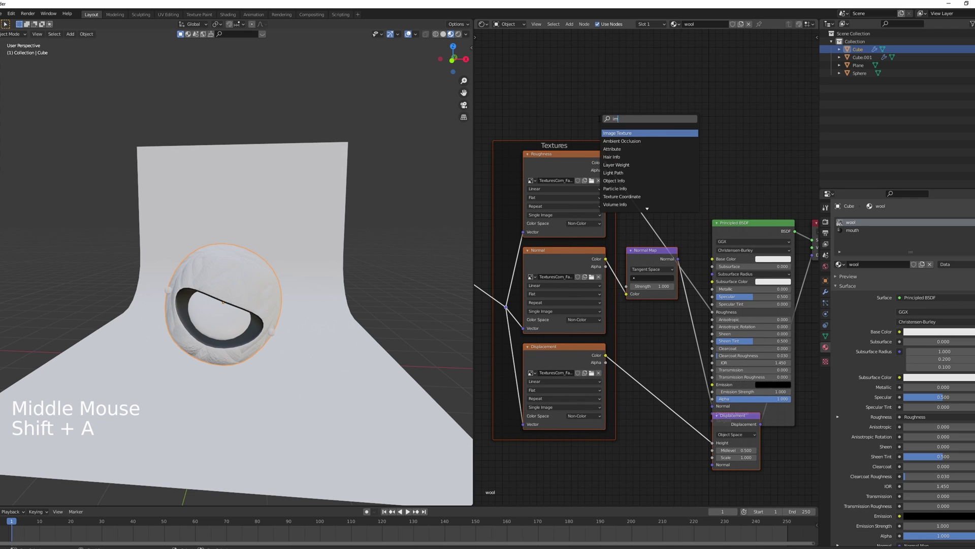
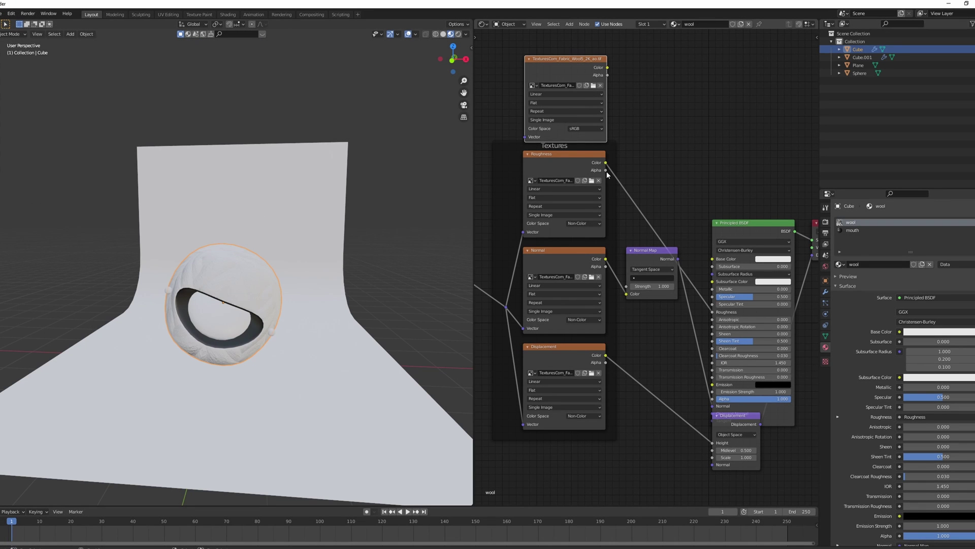
Set the AO wool texture node's colour space to Non-Color
middle_click(624, 172)
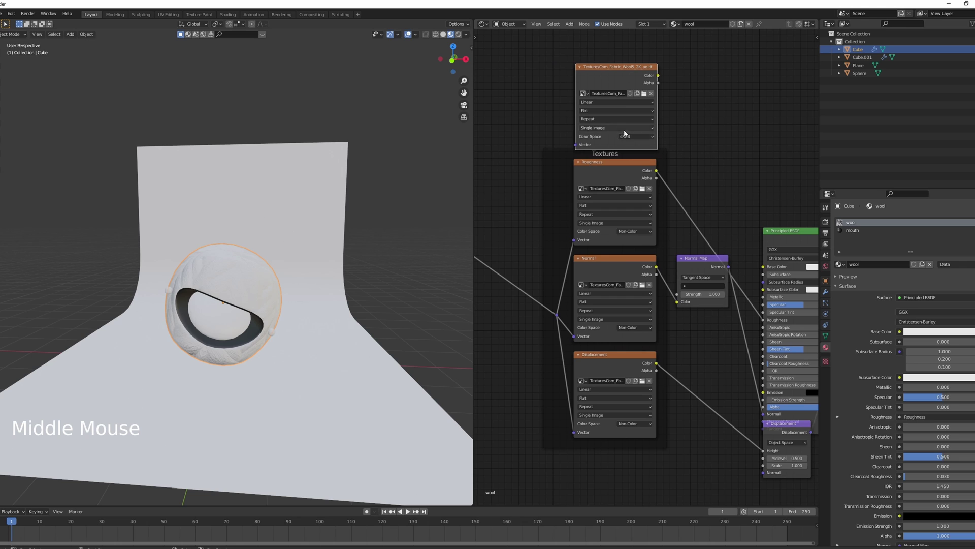
click(634, 140)
click(630, 138)
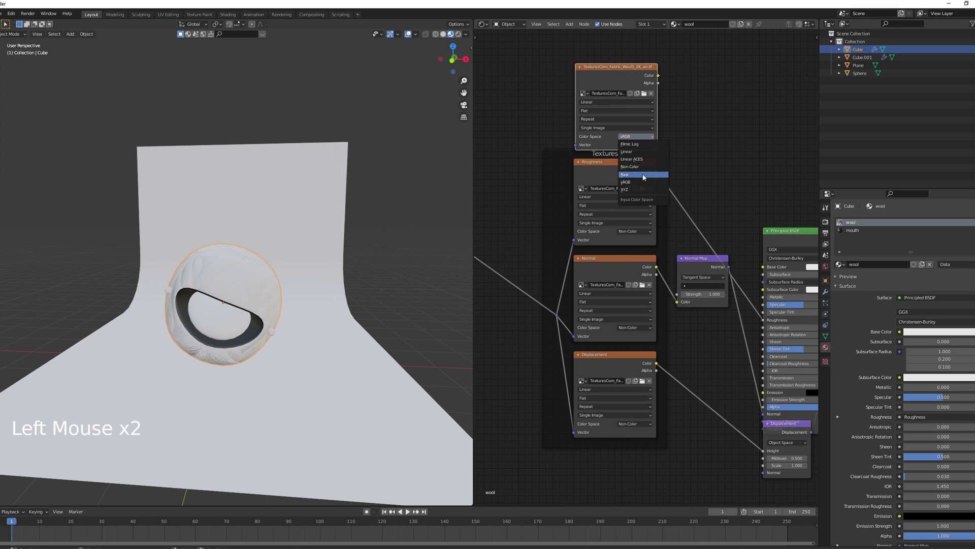
middle_click(623, 135)
click(576, 340)
middle_click(603, 226)
middle_click(711, 230)
Add a MixRGB set to Multiply, Fac 1, wool texture in Color1, blue Color2, feeding Base Color
key(shift+a)
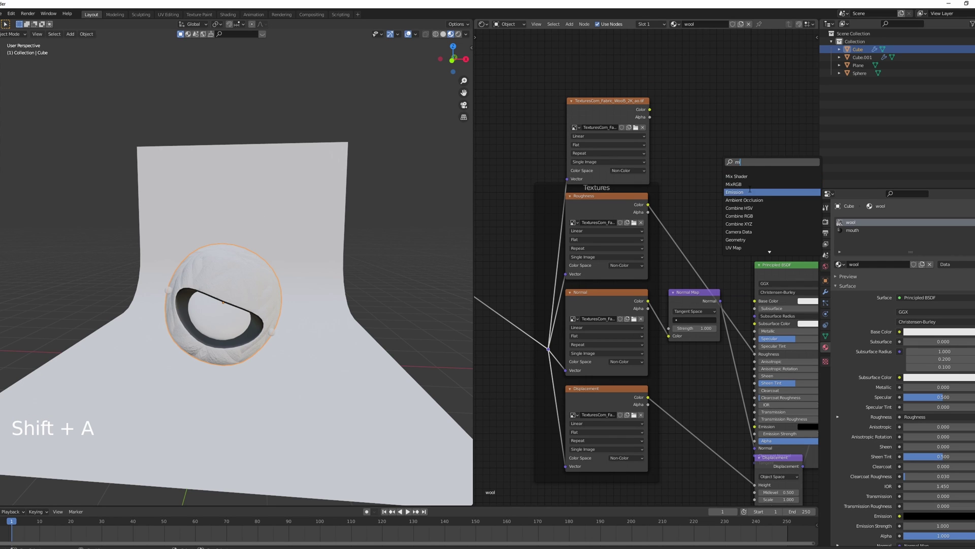
click(666, 152)
click(676, 151)
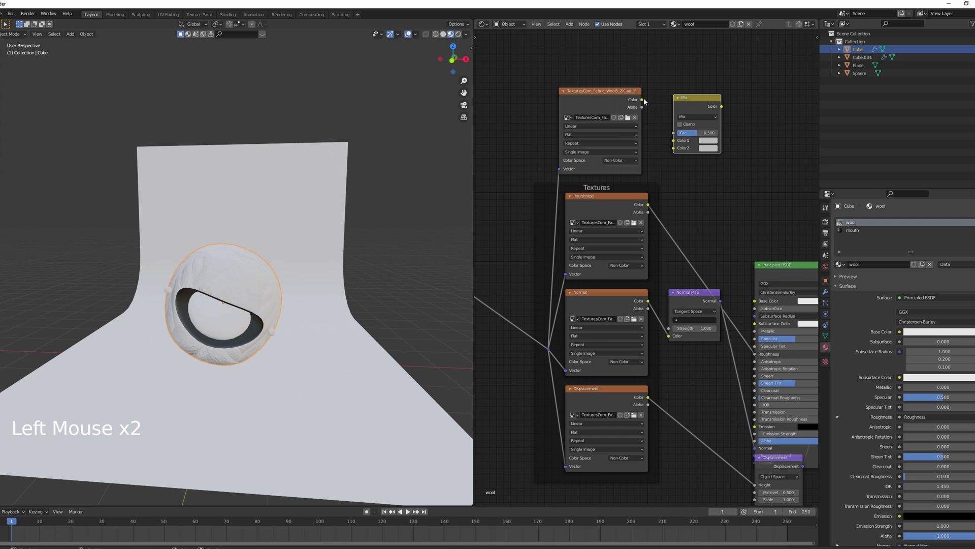
click(645, 101)
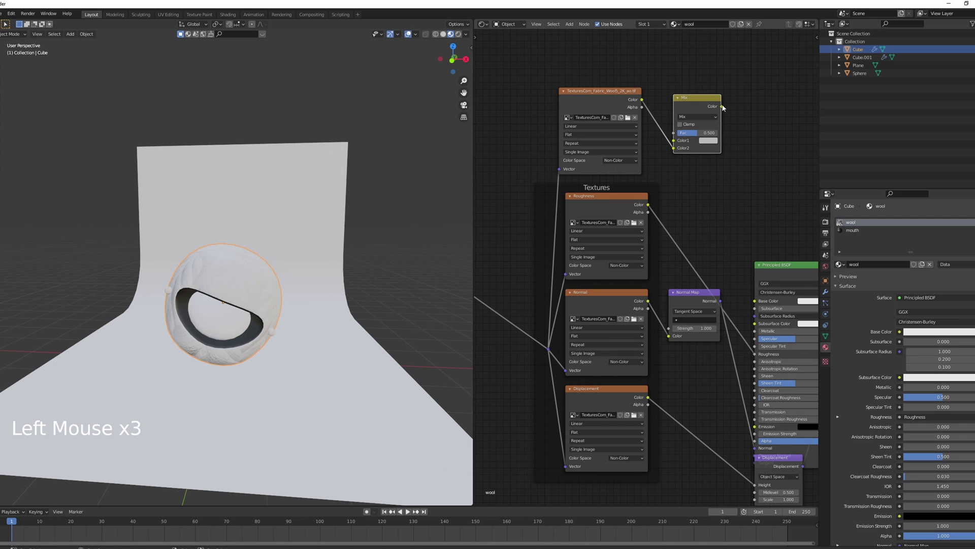
click(725, 107)
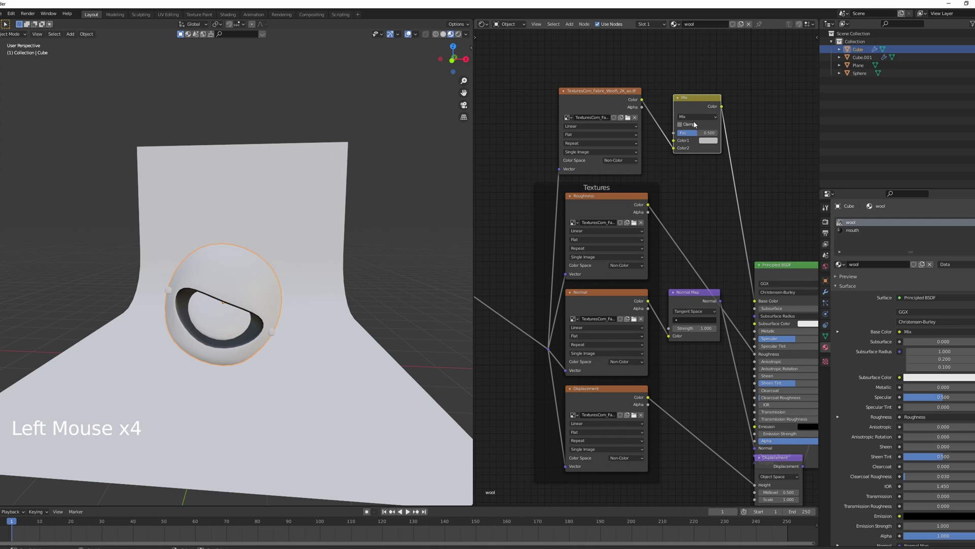
click(698, 116)
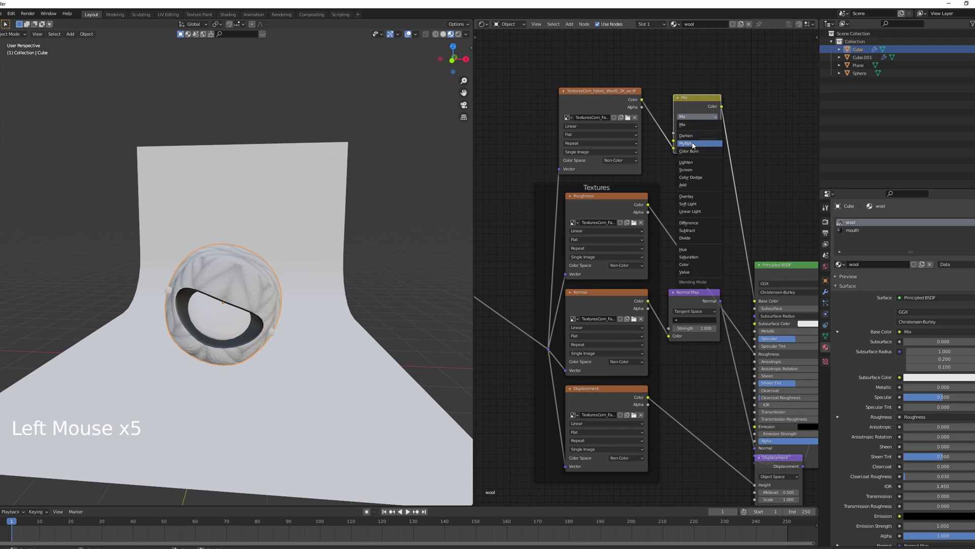
click(693, 137)
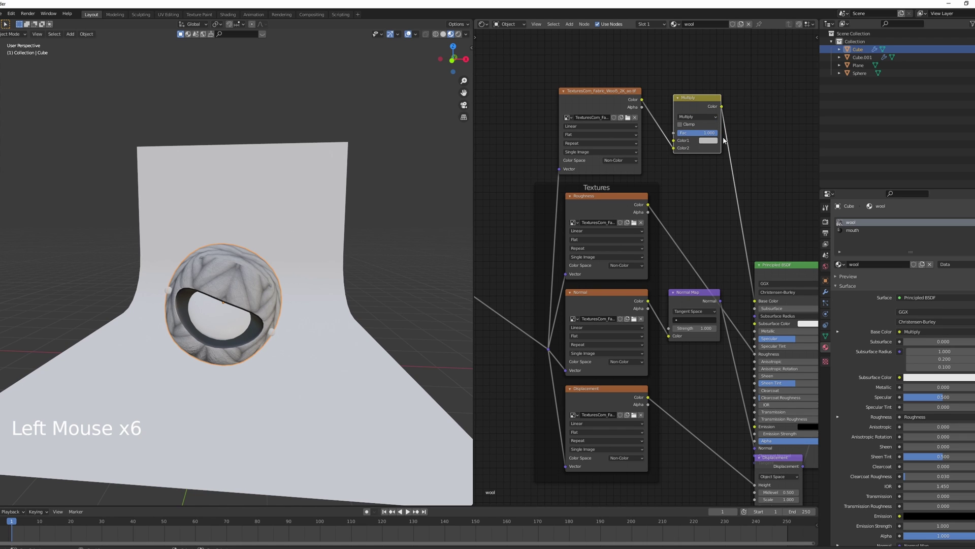
click(714, 141)
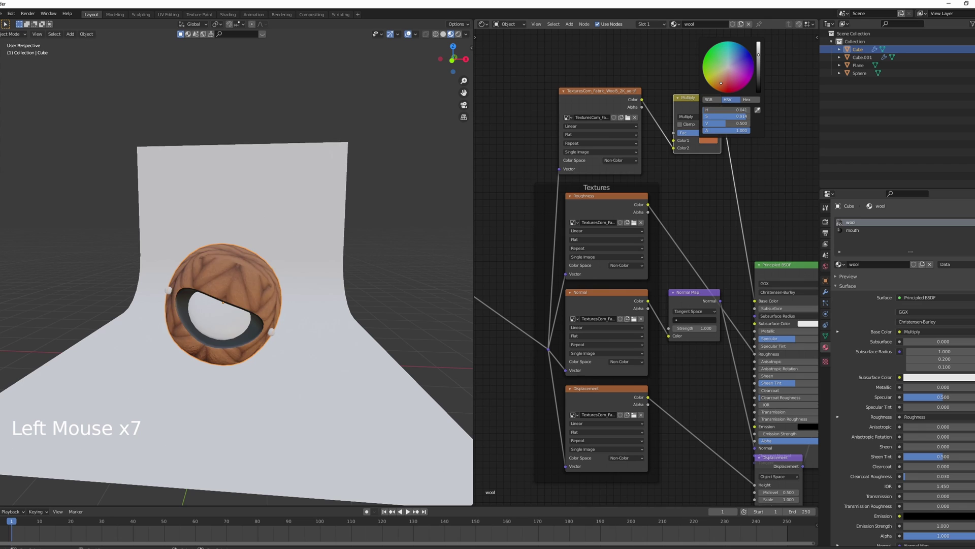
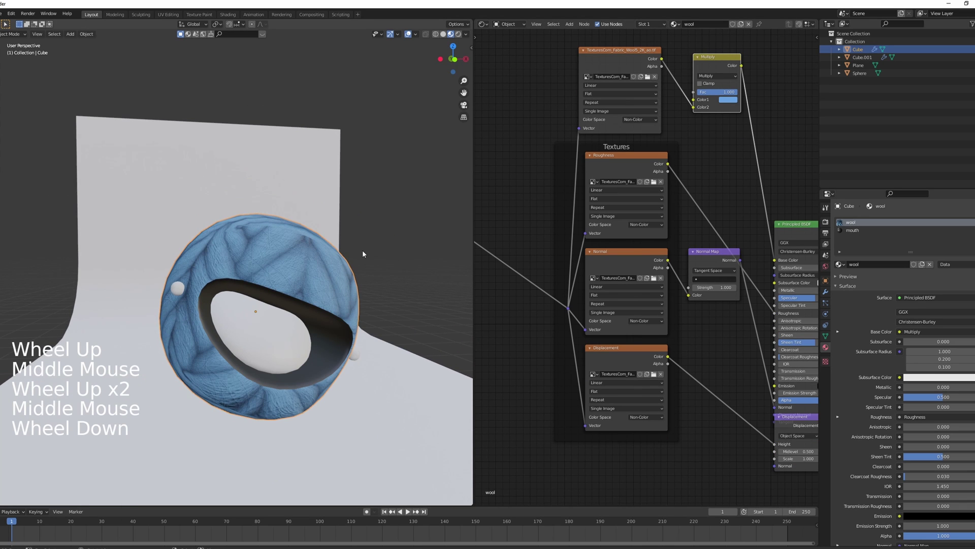
Set the Displacement Scale to 0 and delete the Normal Map node
middle_click(678, 374)
click(778, 370)
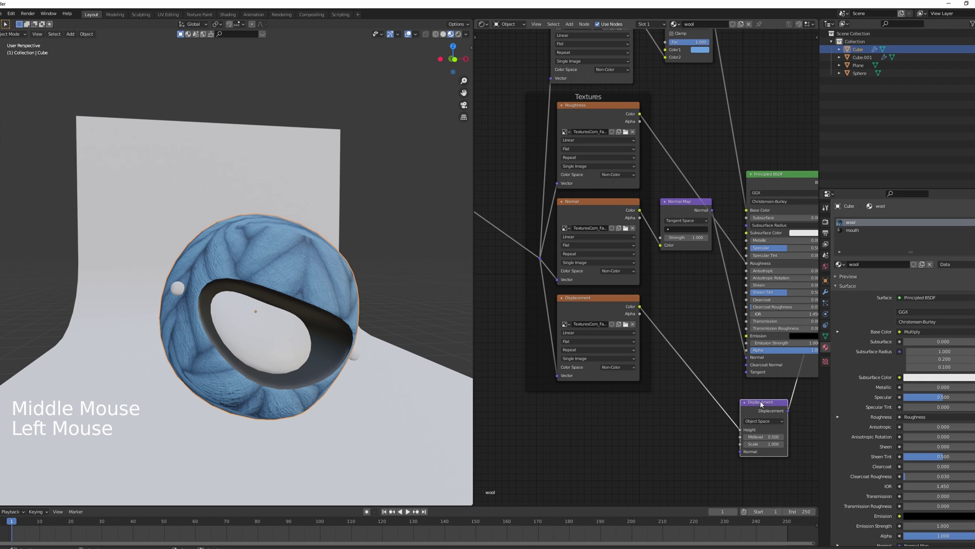
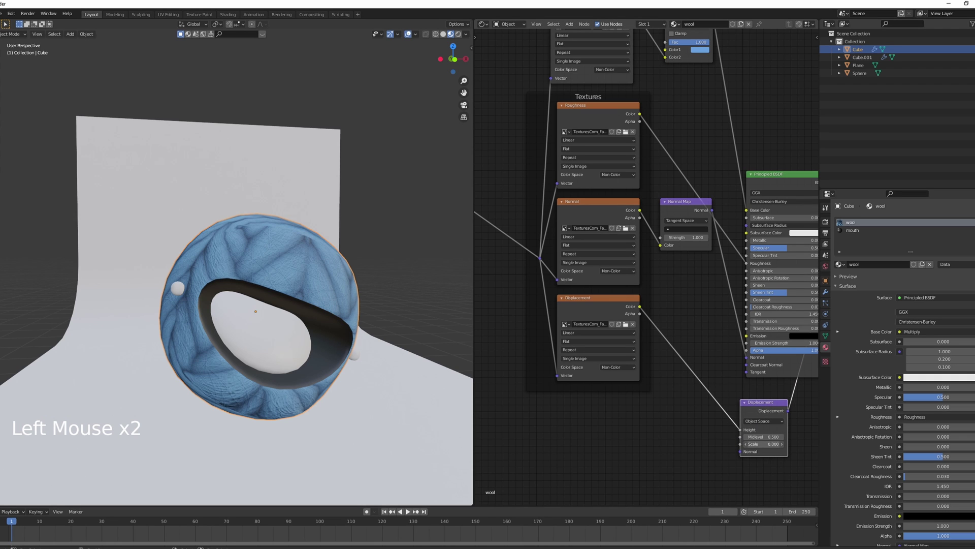
middle_click(665, 276)
click(703, 235)
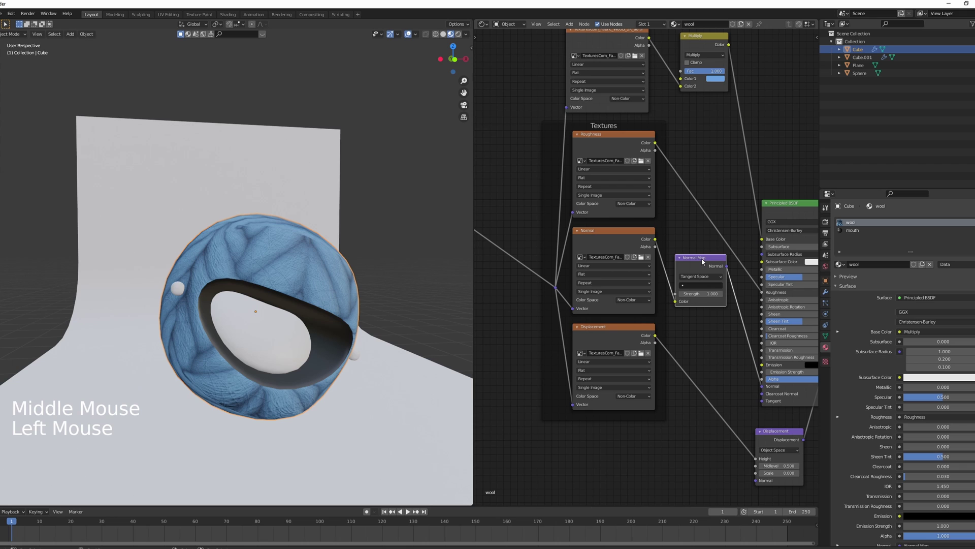
click(704, 261)
key(x)
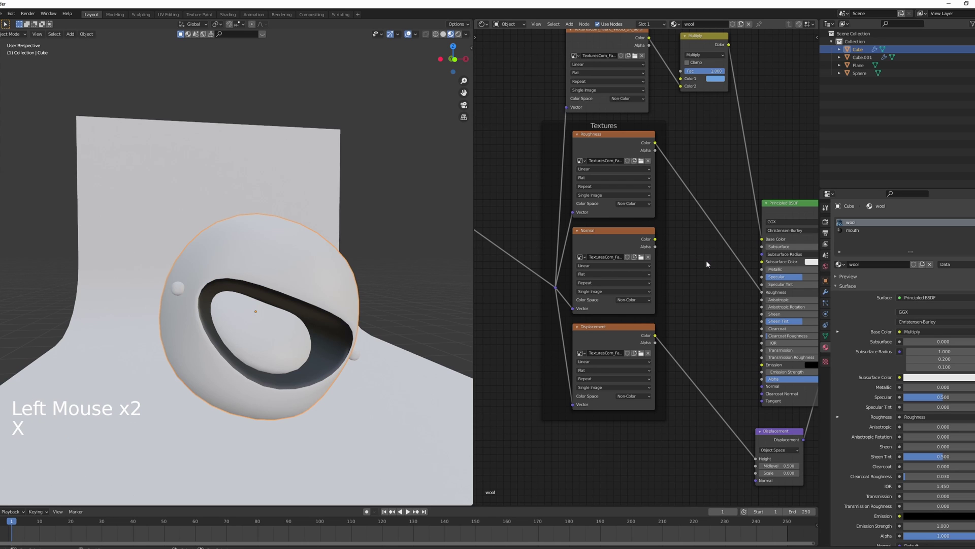
Insert a Bump node between the textures and the shader with Strength 0.433
key(shift+a)
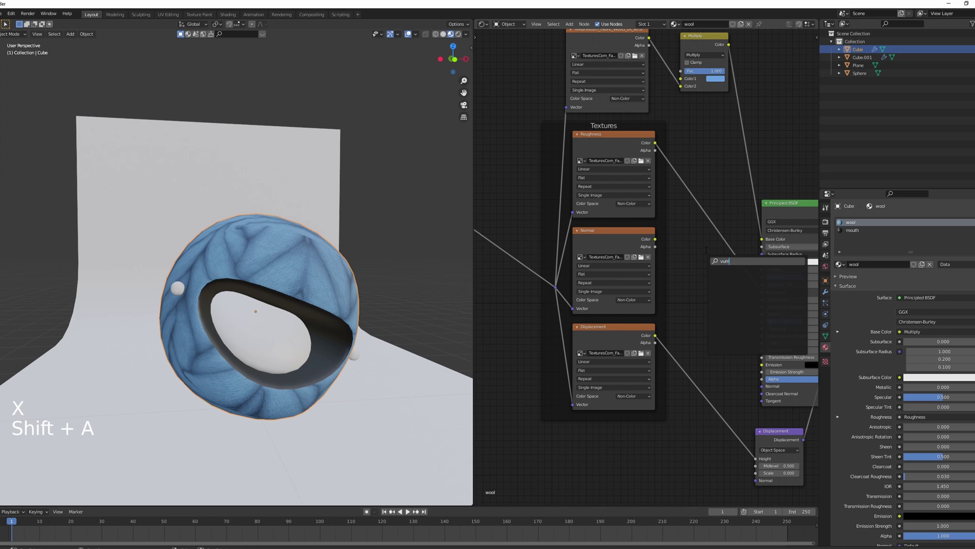
click(674, 317)
click(729, 291)
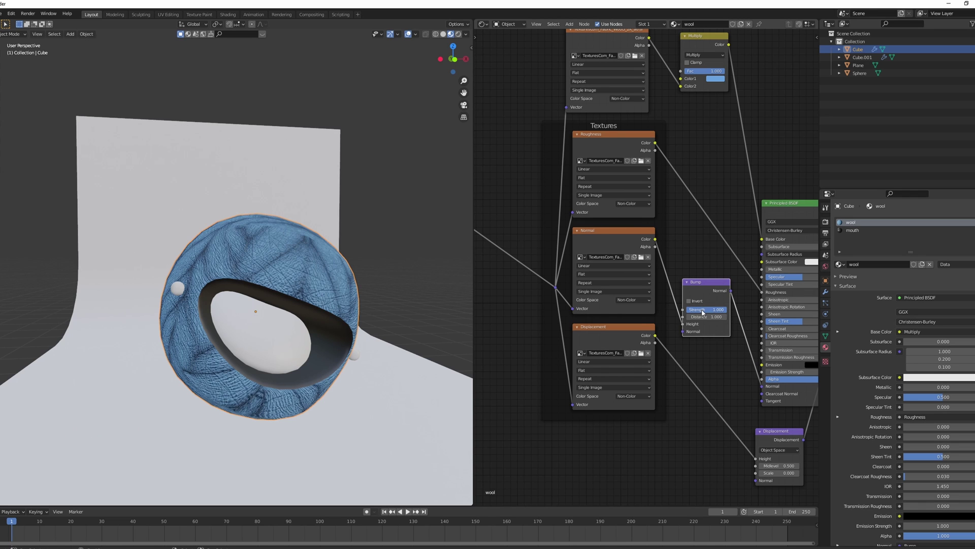
click(717, 309)
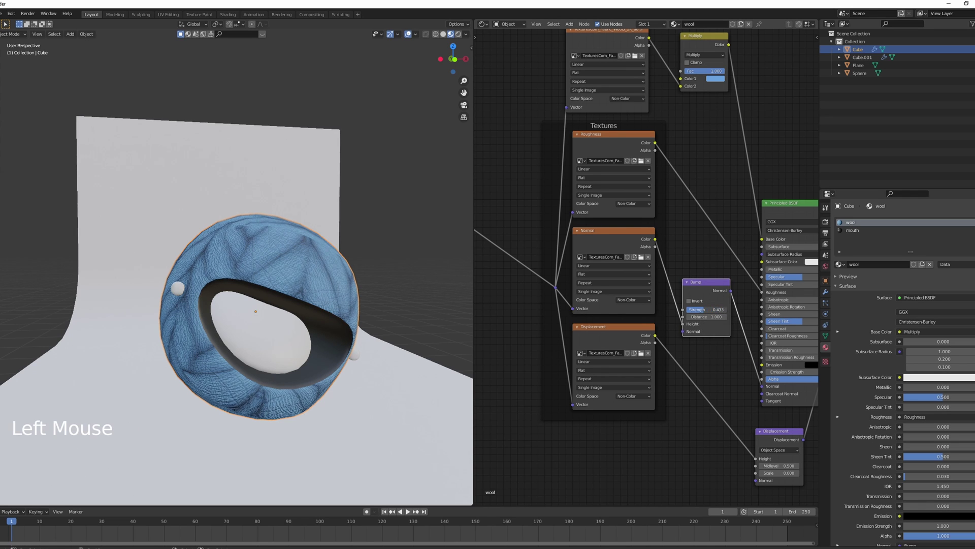
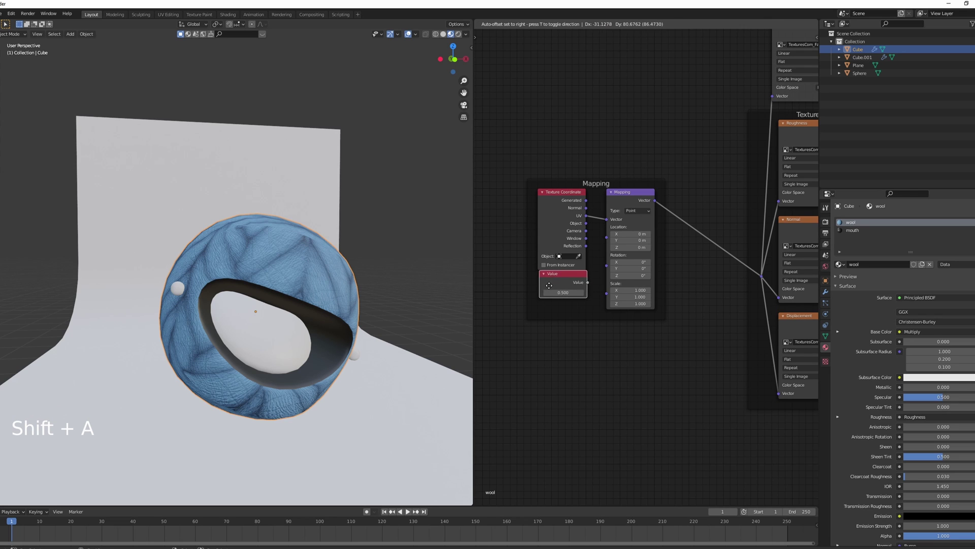
Wire a Value of 2 into Mapping Scale and Generated coordinates into Mapping, rotated 90° on X and Z
click(583, 290)
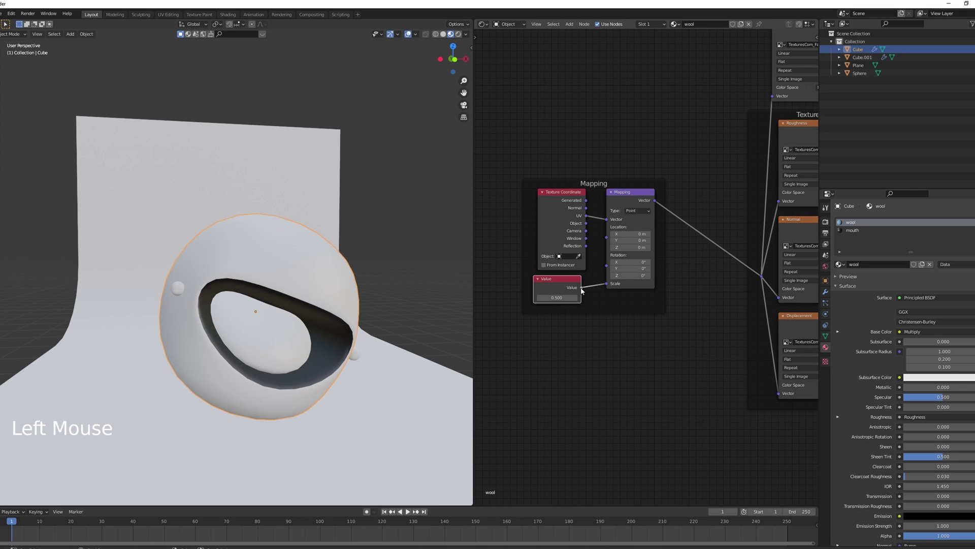
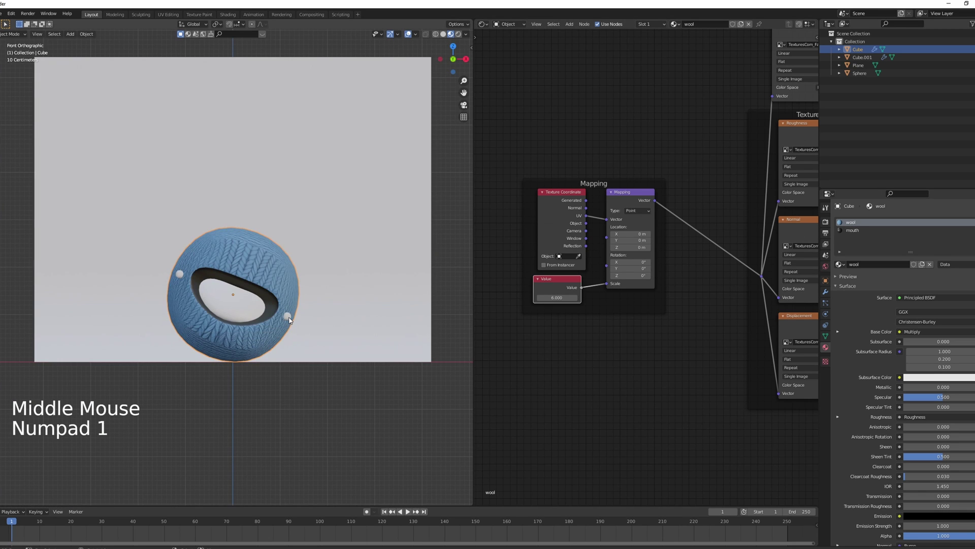
scroll(up, 3)
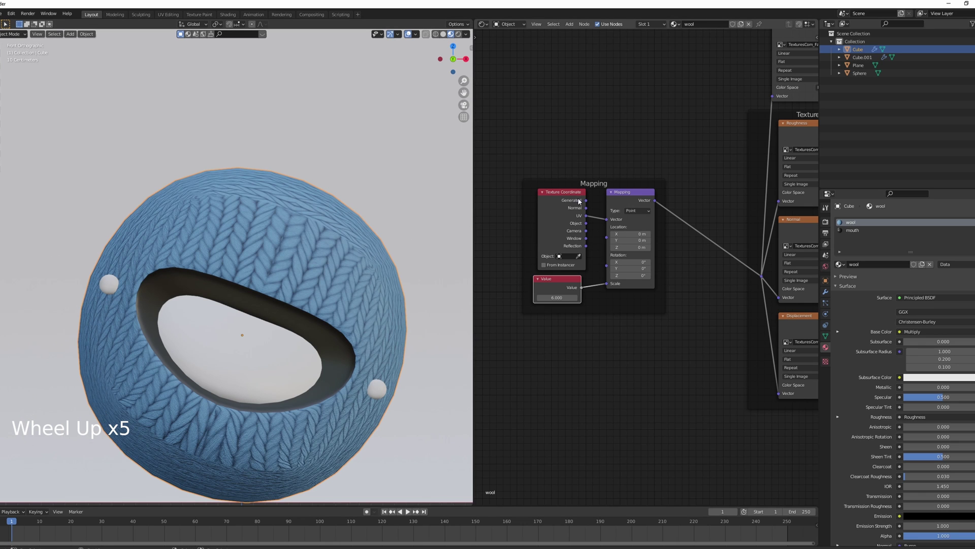
click(585, 204)
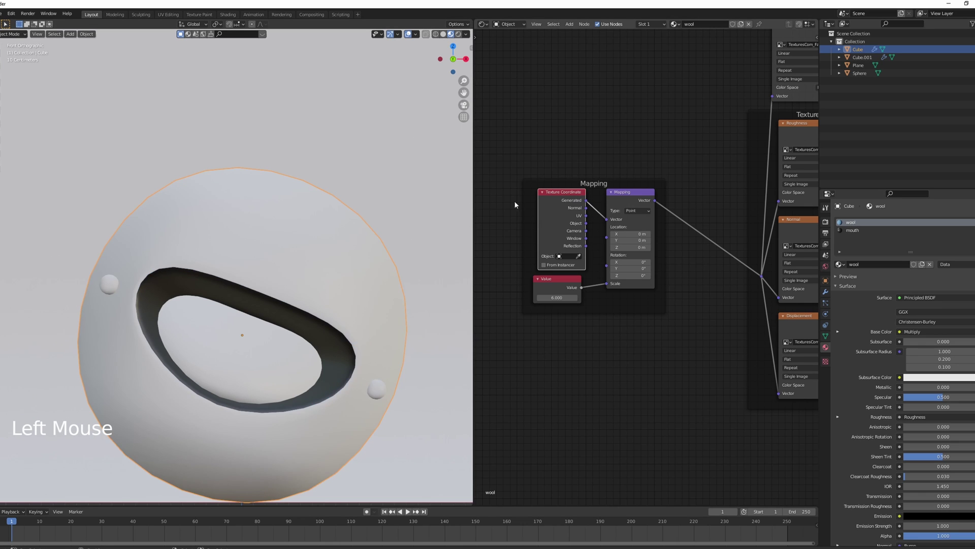
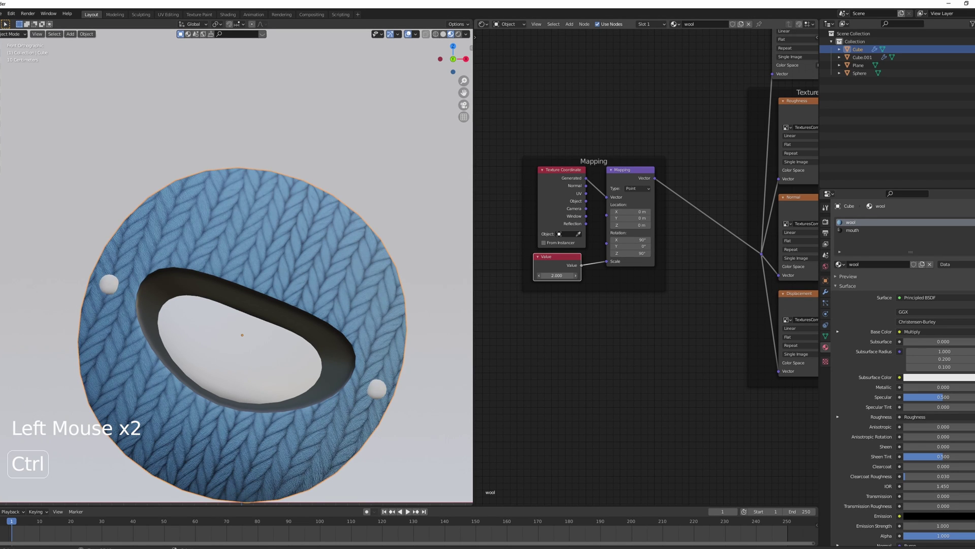
scroll(down, 3)
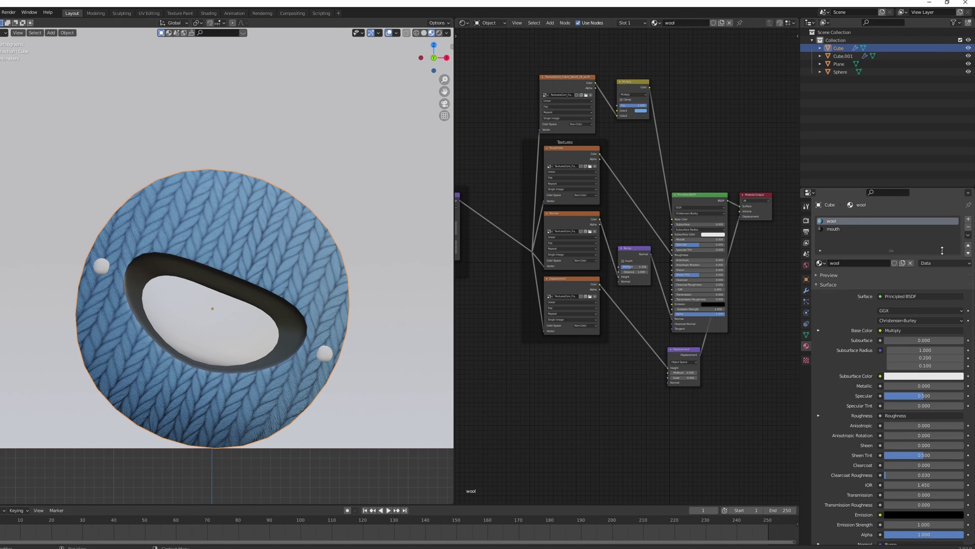
click(970, 240)
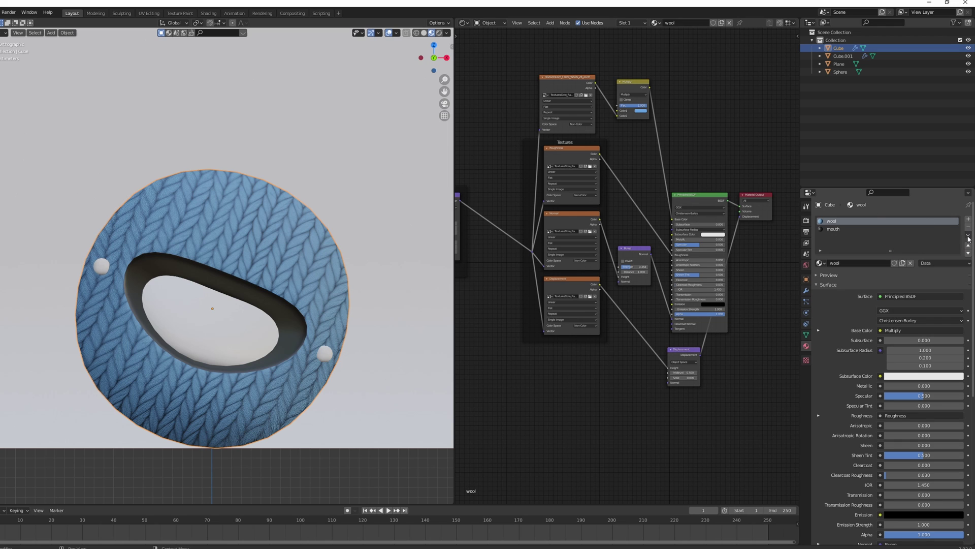
click(970, 238)
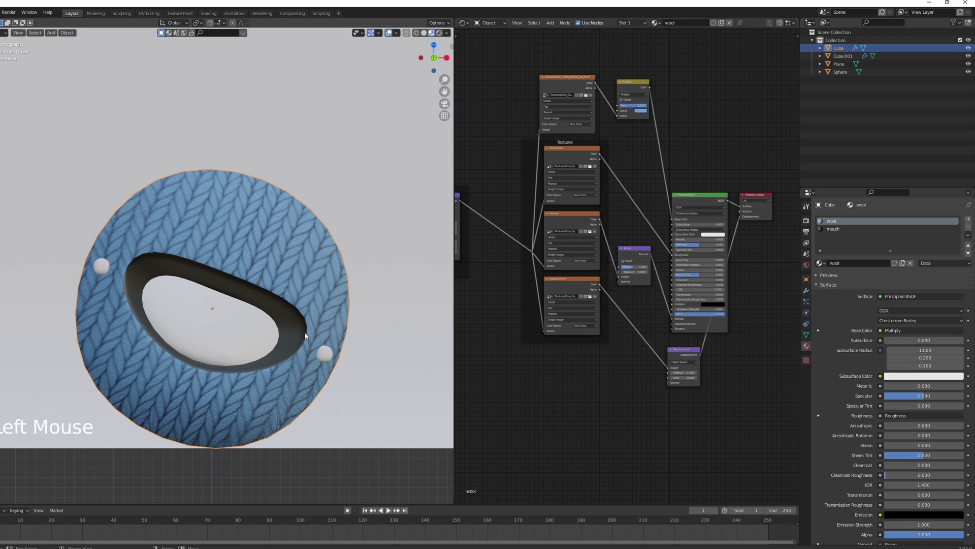
Paste the knitted wool node setup onto the tongue material so the mouth shows red knit
right_click(261, 336)
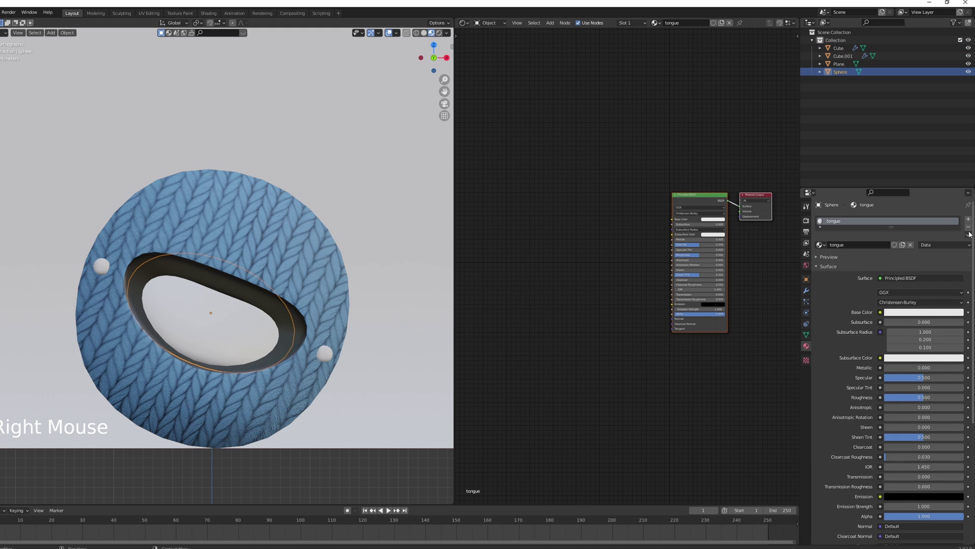
click(971, 238)
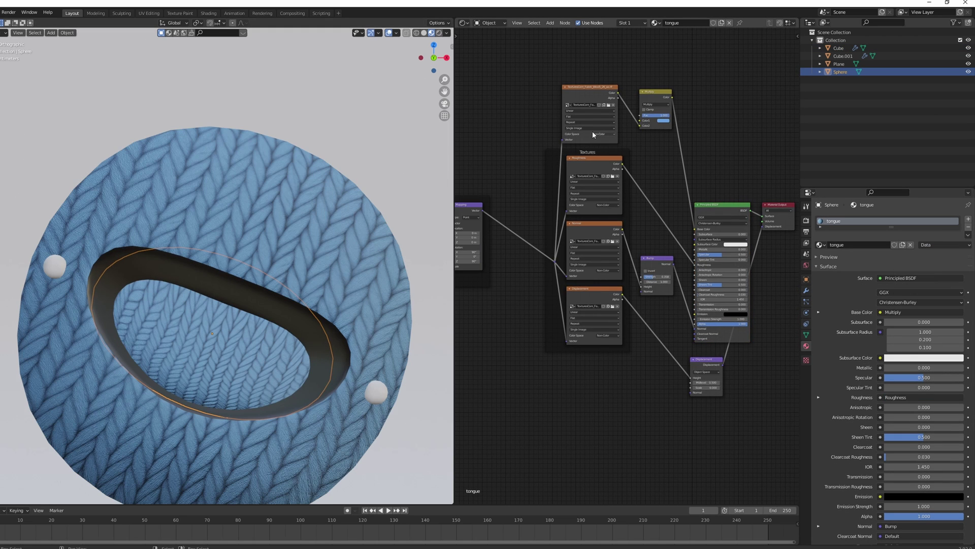
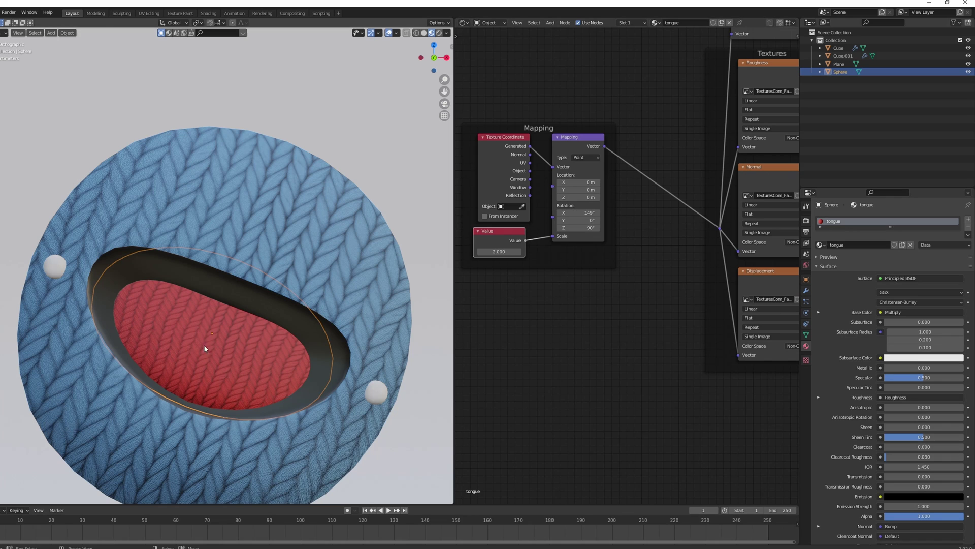
middle_click(269, 339)
Select the helmet and make its mouth material slot active in the slot options
right_click(373, 318)
key(Tab)
click(965, 243)
middle_click(965, 242)
scroll(down, 3)
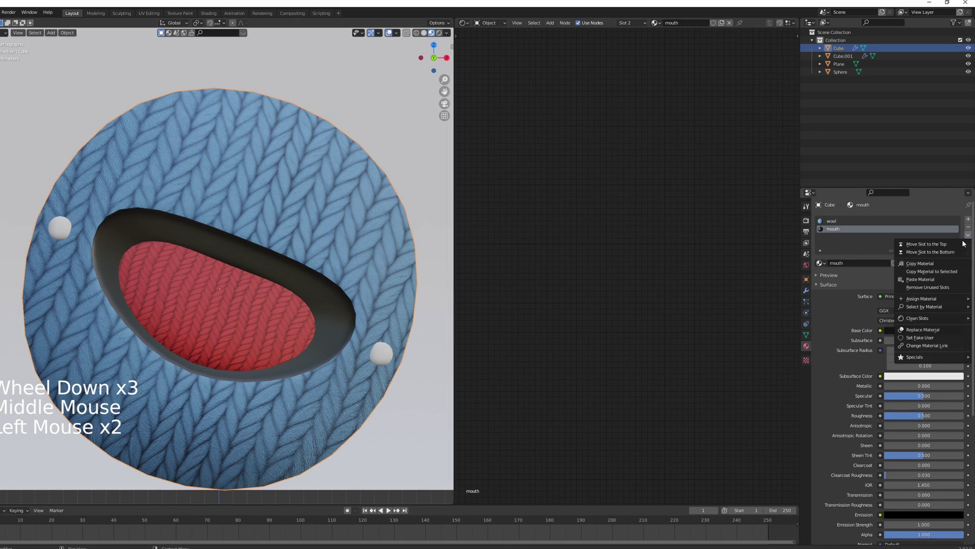
click(945, 261)
click(968, 240)
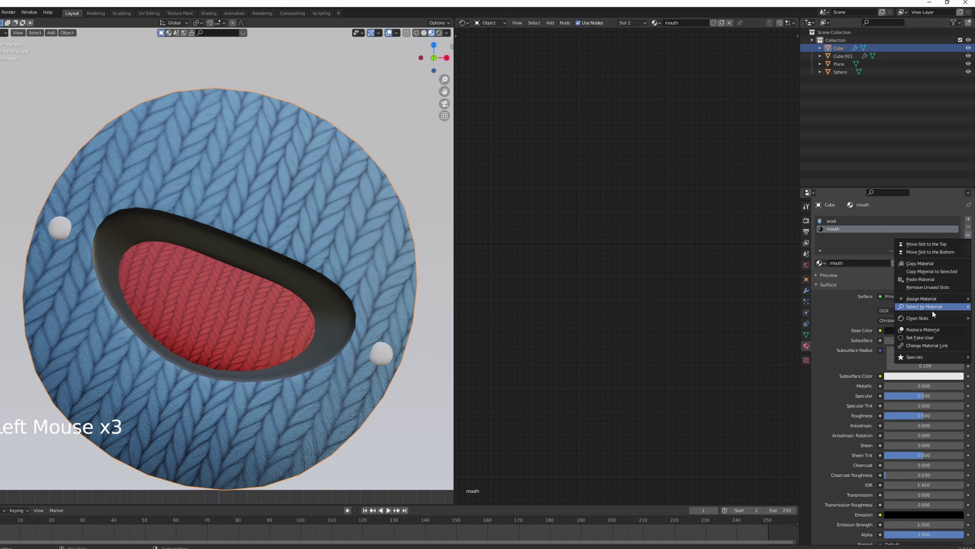
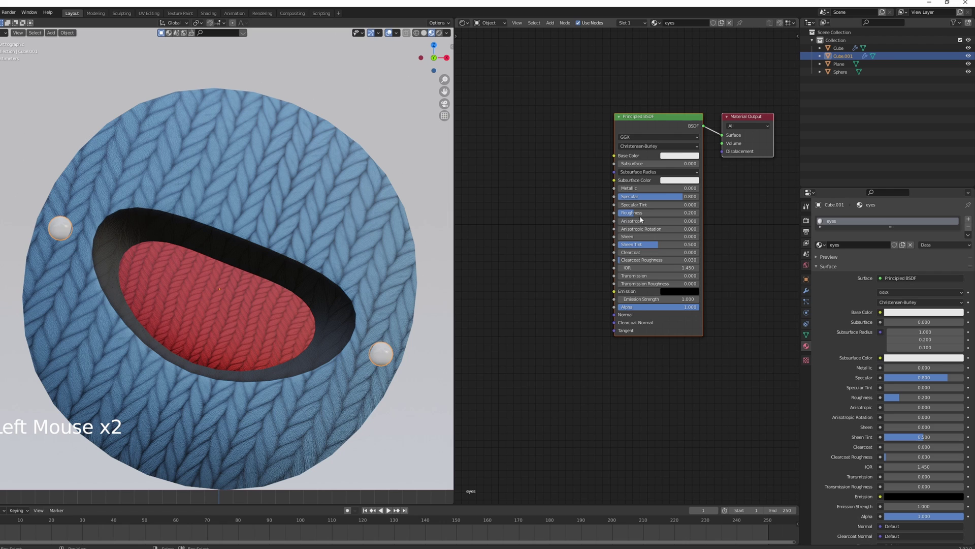
Raise the eyes' Specular Tint to 0.4 with a black base colour and check the head from the front
click(647, 209)
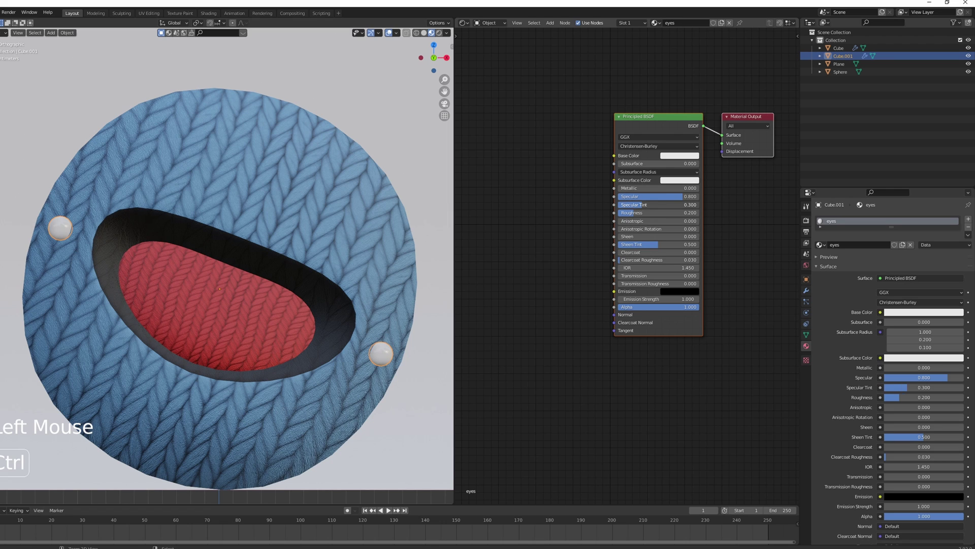
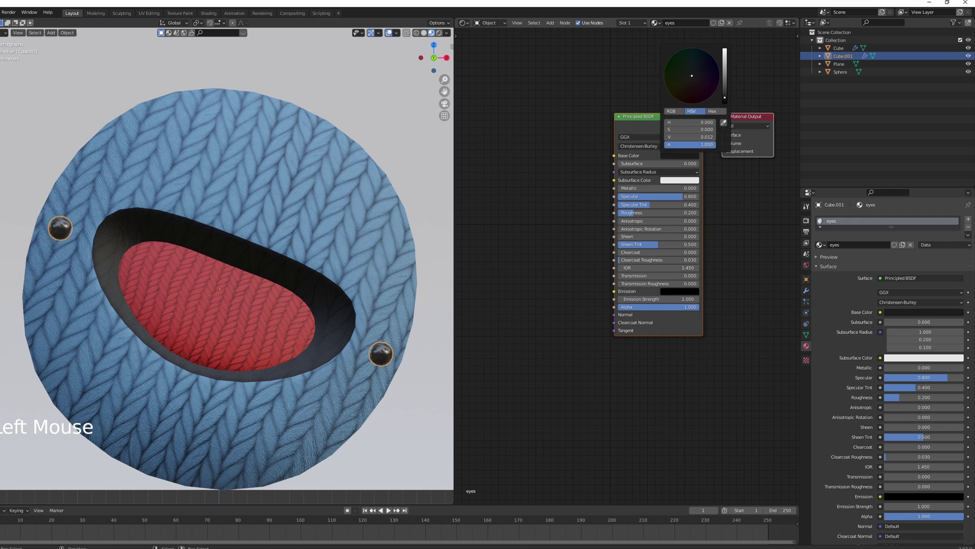
scroll(down, 3)
key(a)
middle_click(325, 293)
scroll(down, 3)
key(KP_0)
key(KP_1)
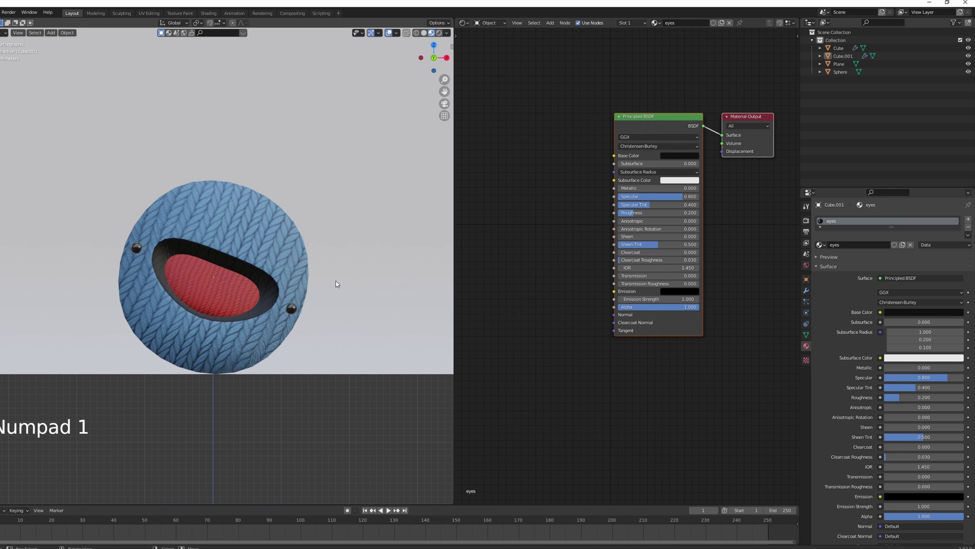
Add a camera to the scene from the front view
key(shift+s)
key(shift+s)
key(shift+s)
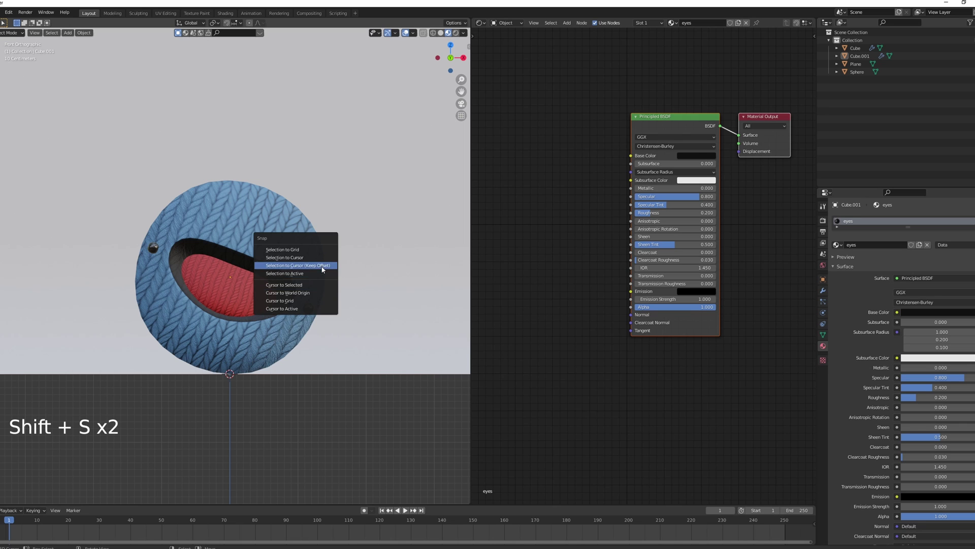
key(shift+a)
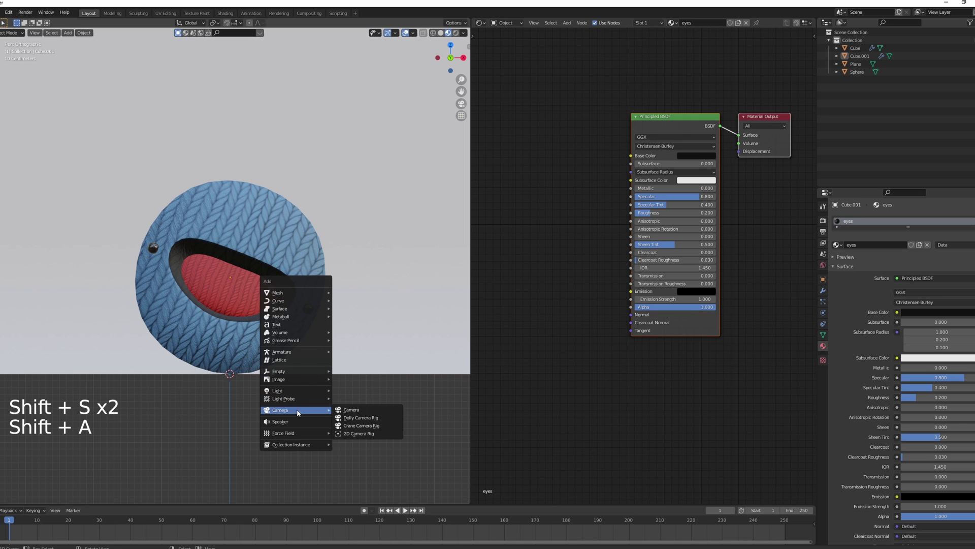
key(KP_1)
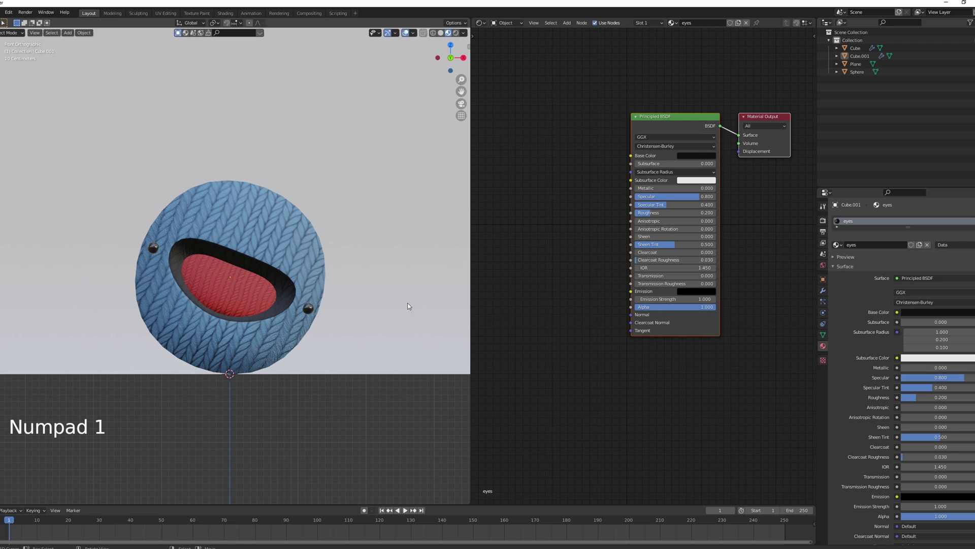
key(shift+a)
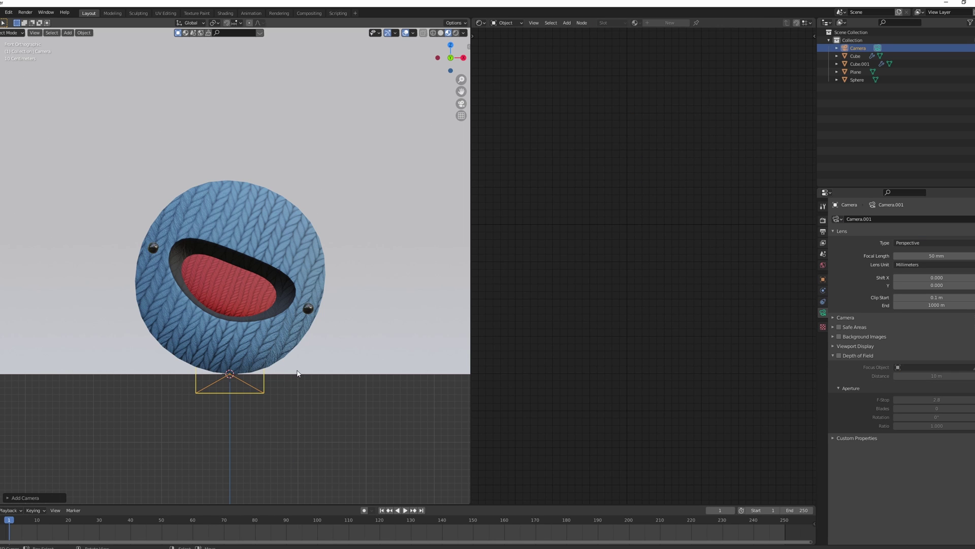
Look through the camera and move it along its axis and up to frame the head
key(KP_0)
scroll(down, 3)
key(g)
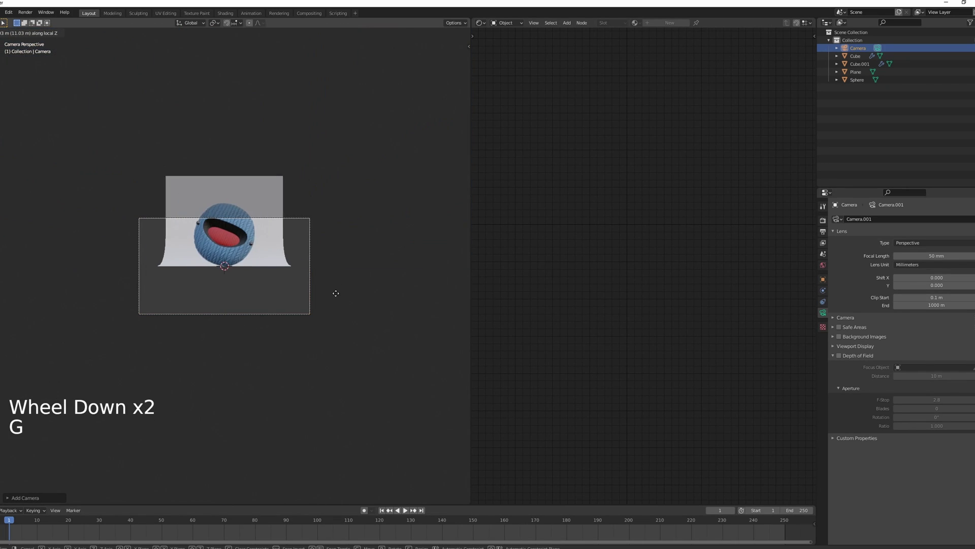
key(g)
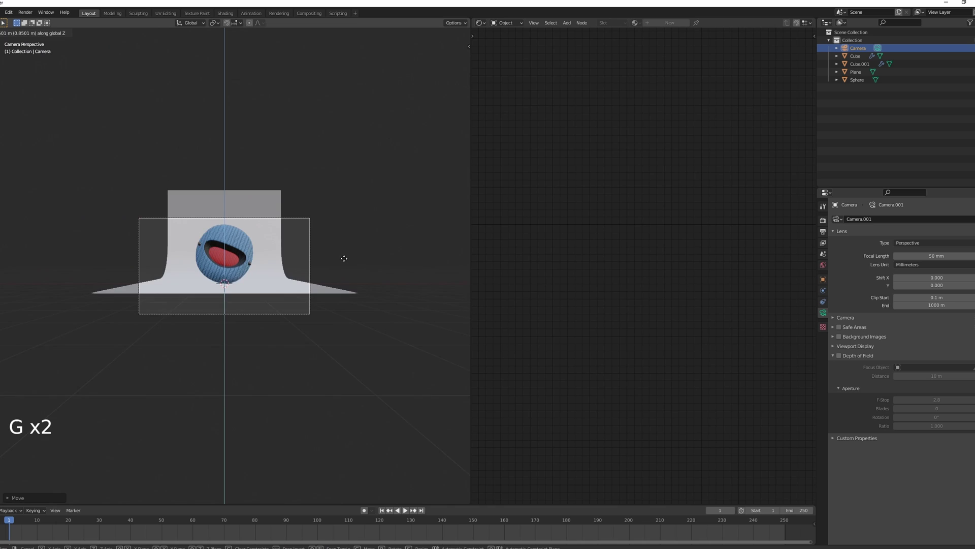
scroll(up, 3)
Set square render resolution with RGB colour and 0% compression
click(825, 233)
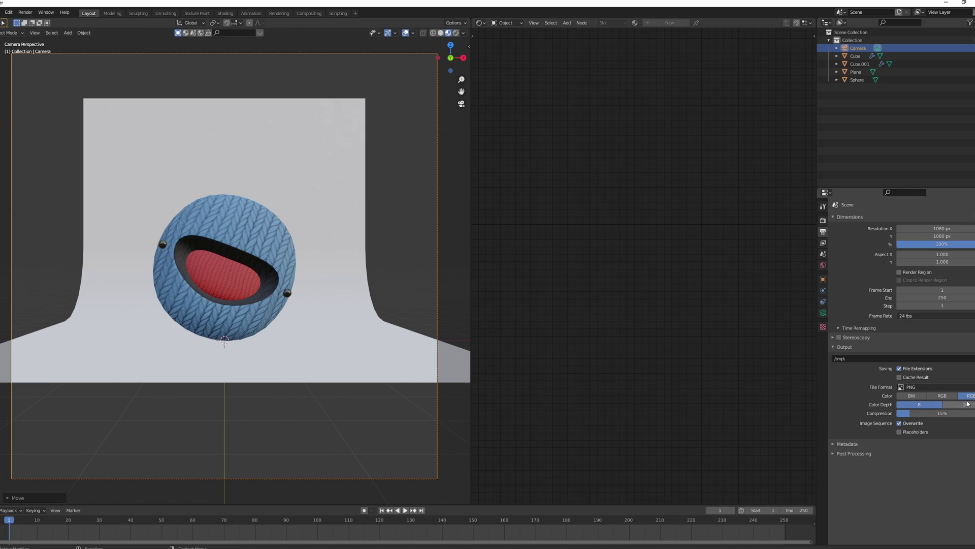
click(955, 399)
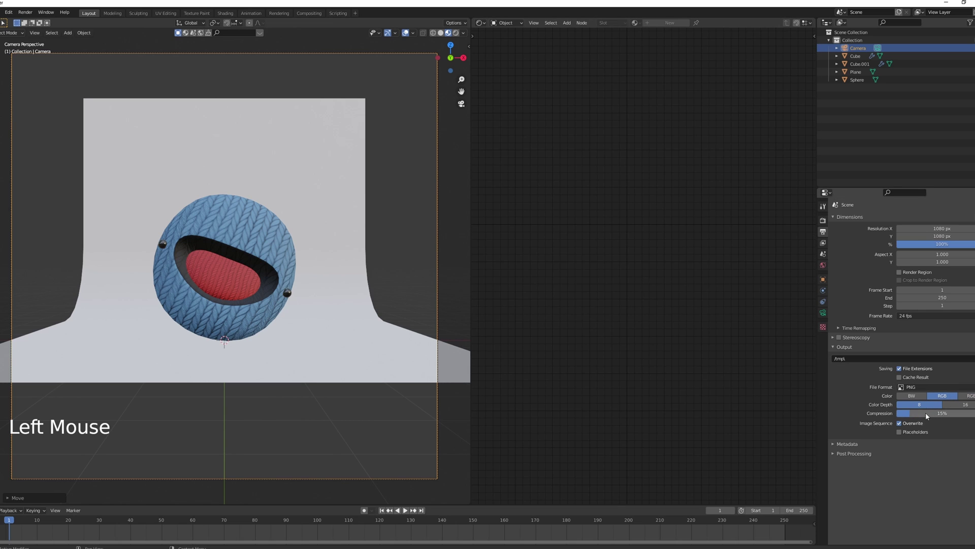
click(931, 417)
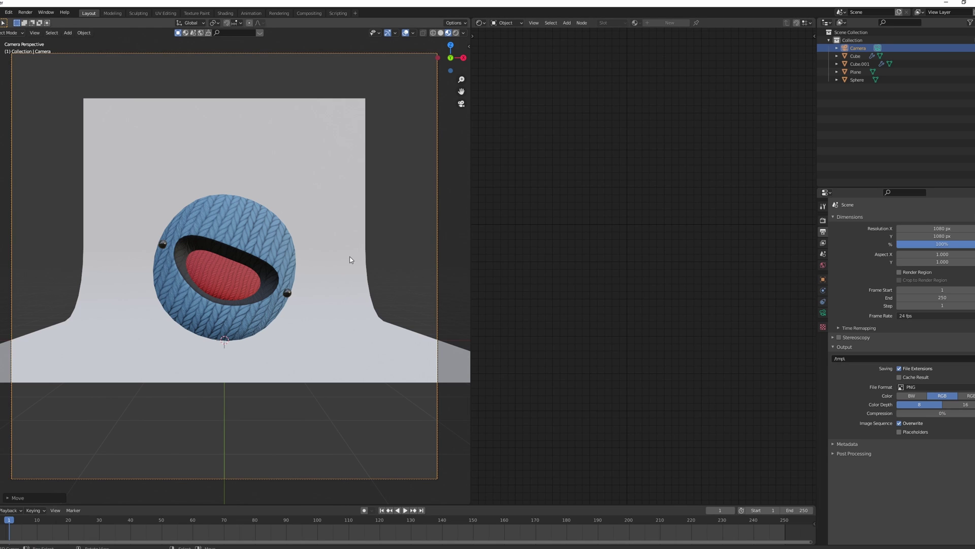
Move the camera closer for a 62.4 mm framing and select the backdrop plane
key(g)
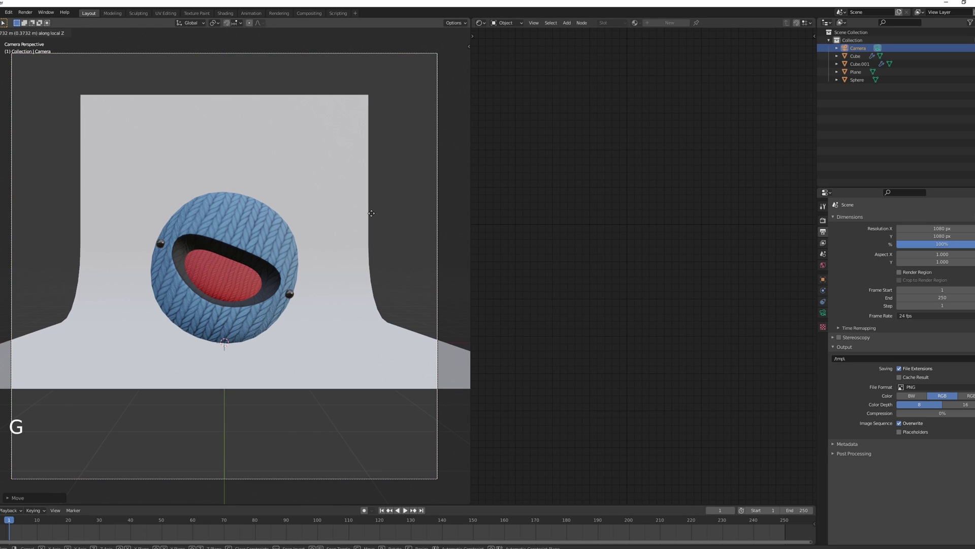
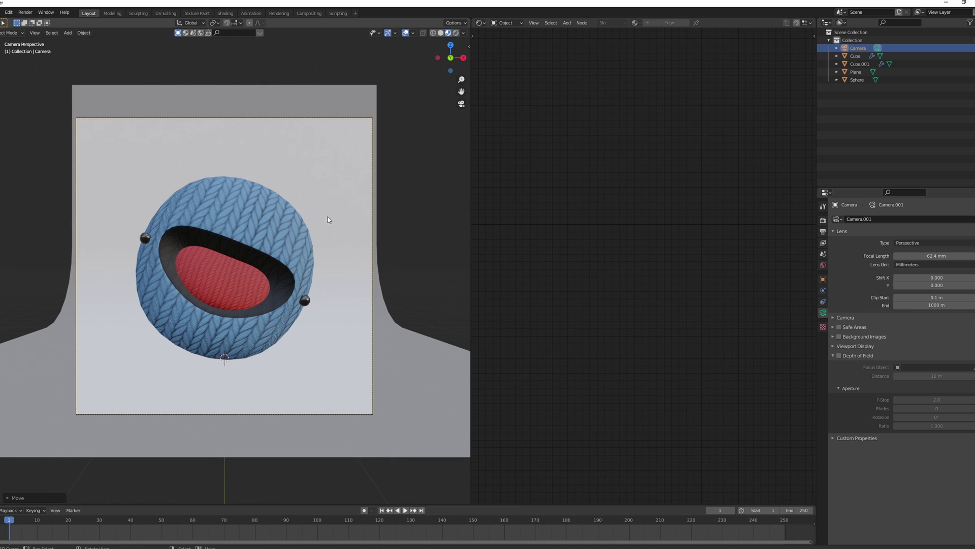
right_click(817, 351)
Show the backdrop plane's material settings for the new 'background' material
click(824, 348)
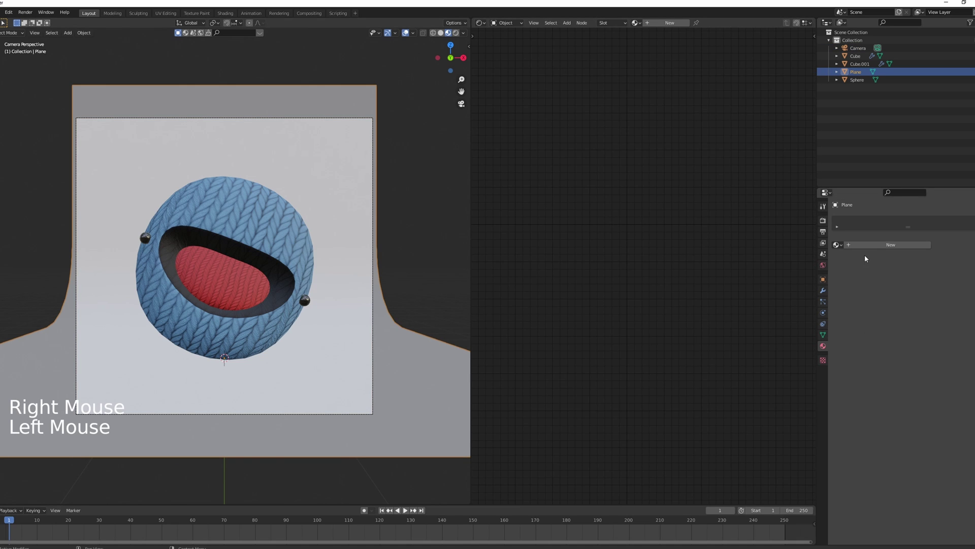
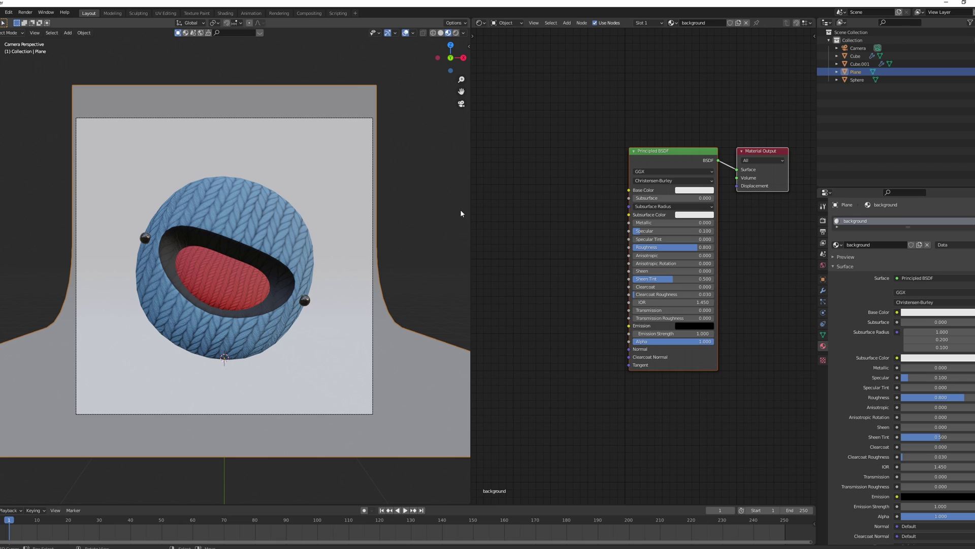
Set the world colour to an Environment Texture using veranda_2k.hdr
click(825, 264)
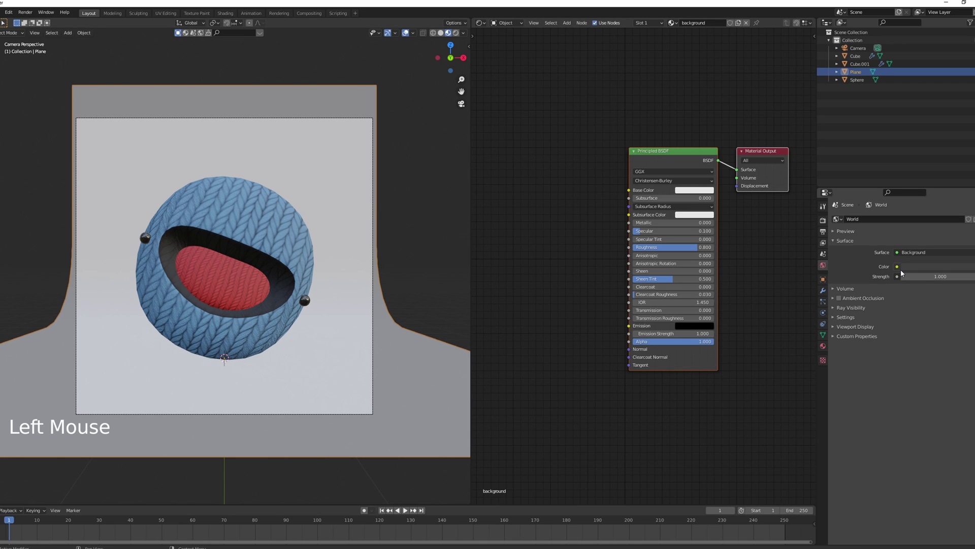
click(900, 272)
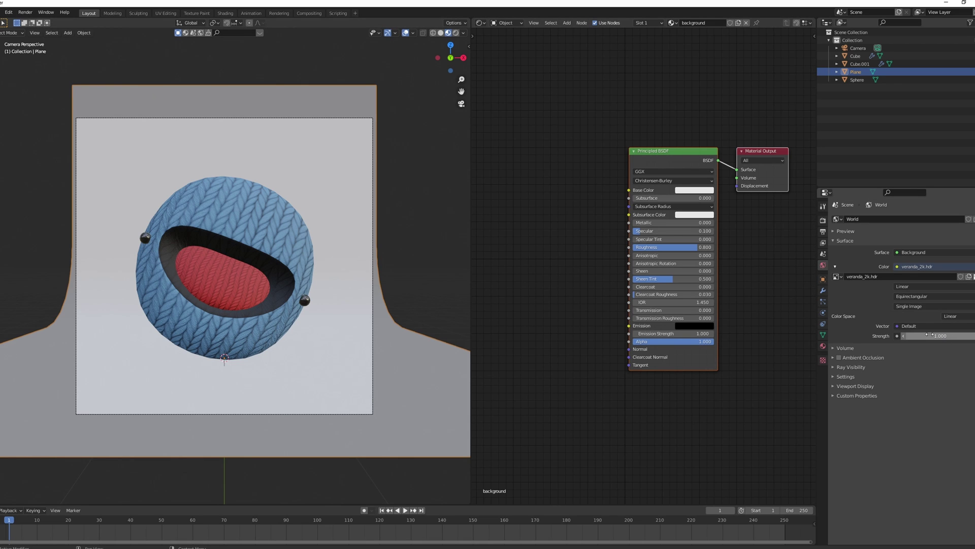
Switch the viewport to rendered preview and show the output dimension settings
key(shift+z)
key(shift+z)
key(a)
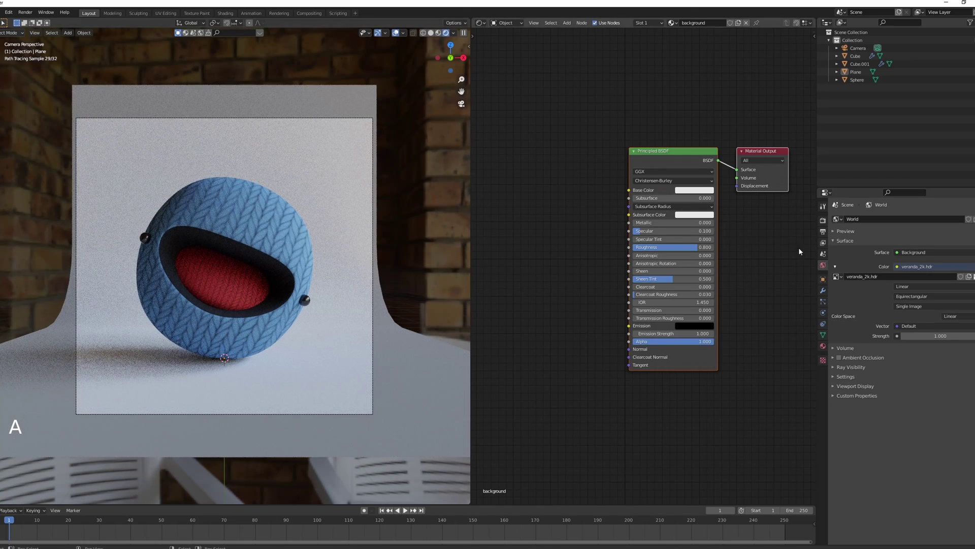
click(824, 236)
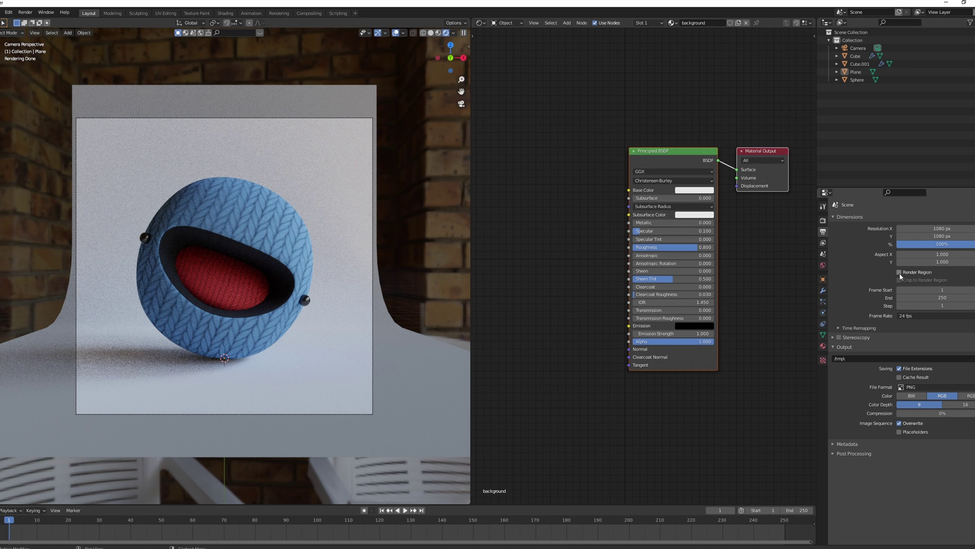
Limit rendering to the camera frame and select the knitted head
click(902, 275)
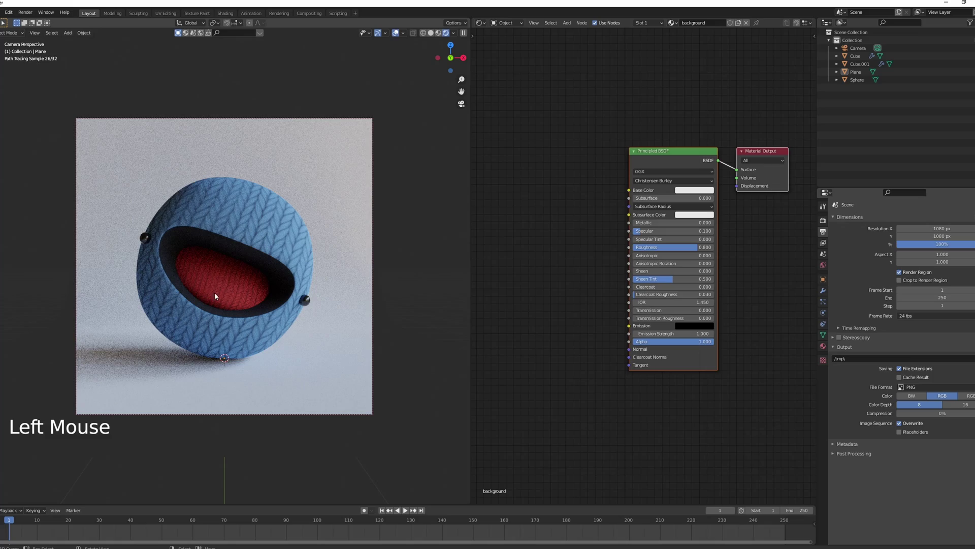
scroll(up, 3)
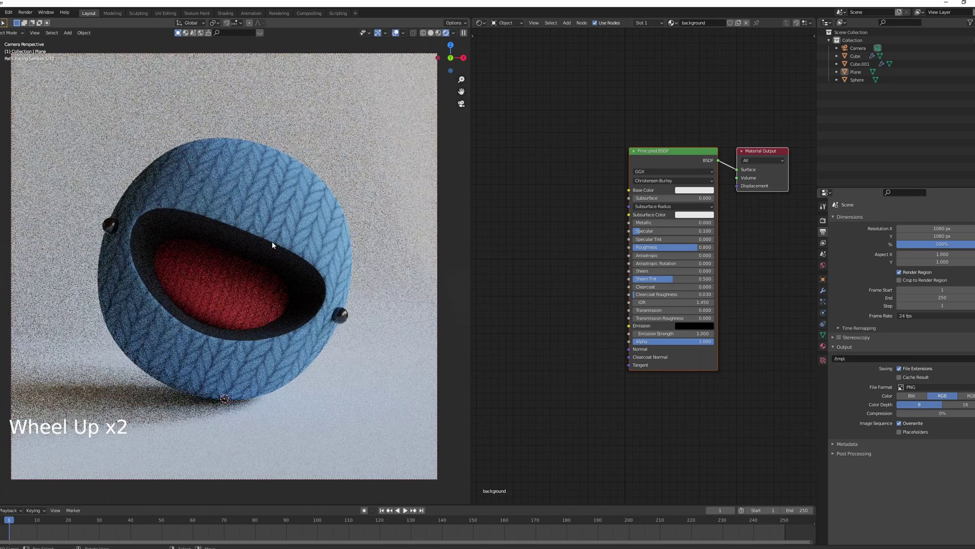
right_click(272, 248)
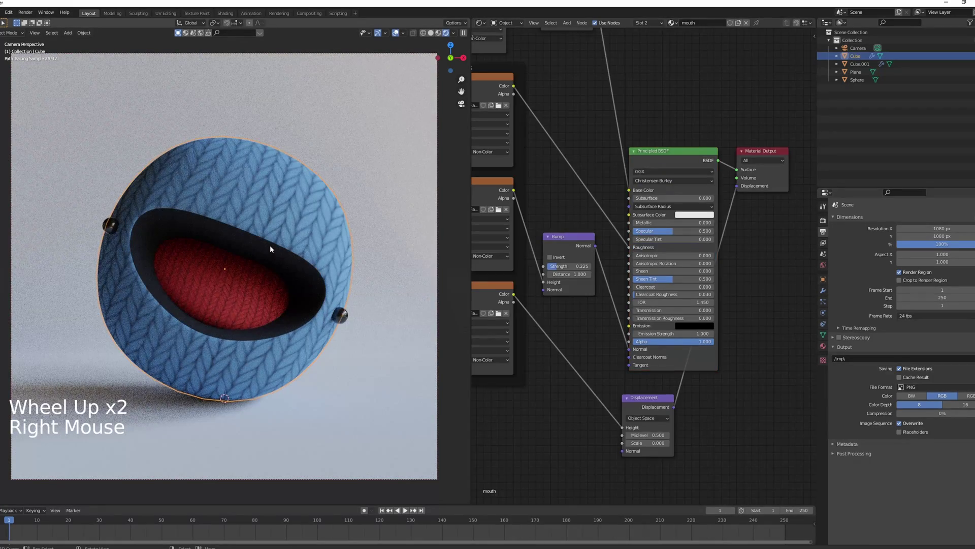
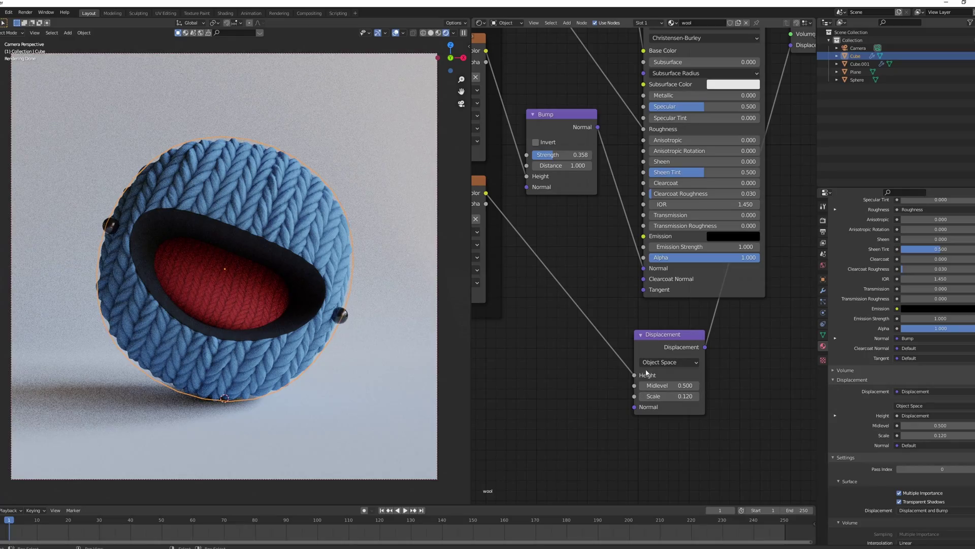
Raise the wool displacement to about 0.12 so the stitches look chunky
click(406, 508)
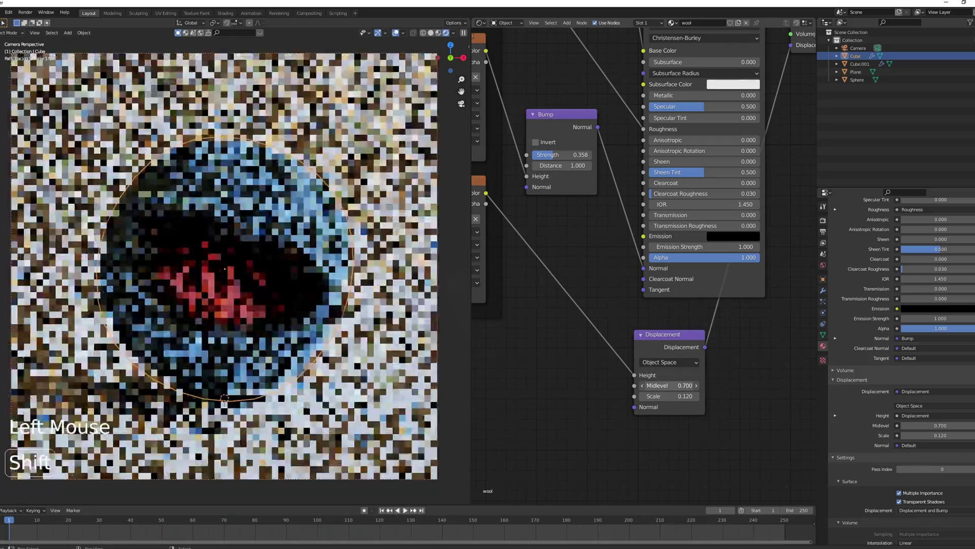
scroll(up, 3)
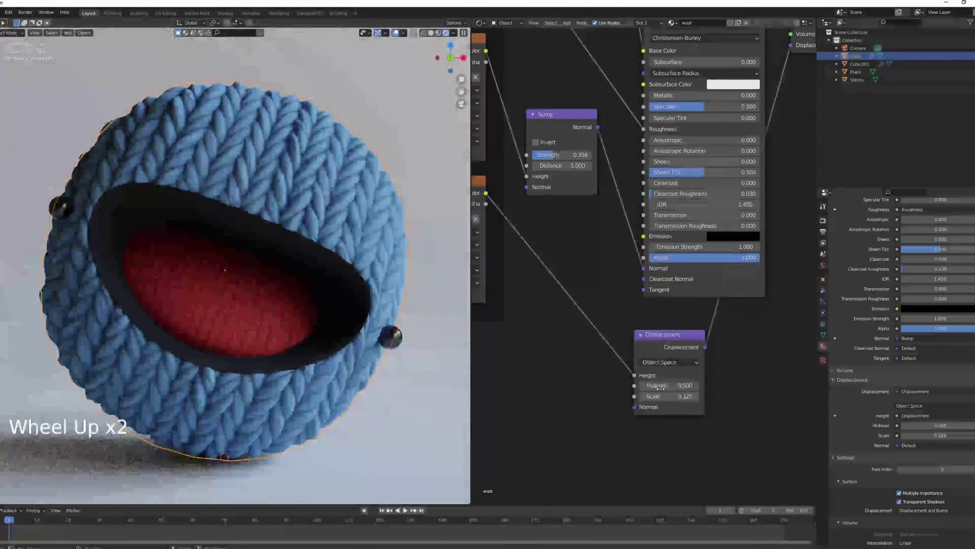
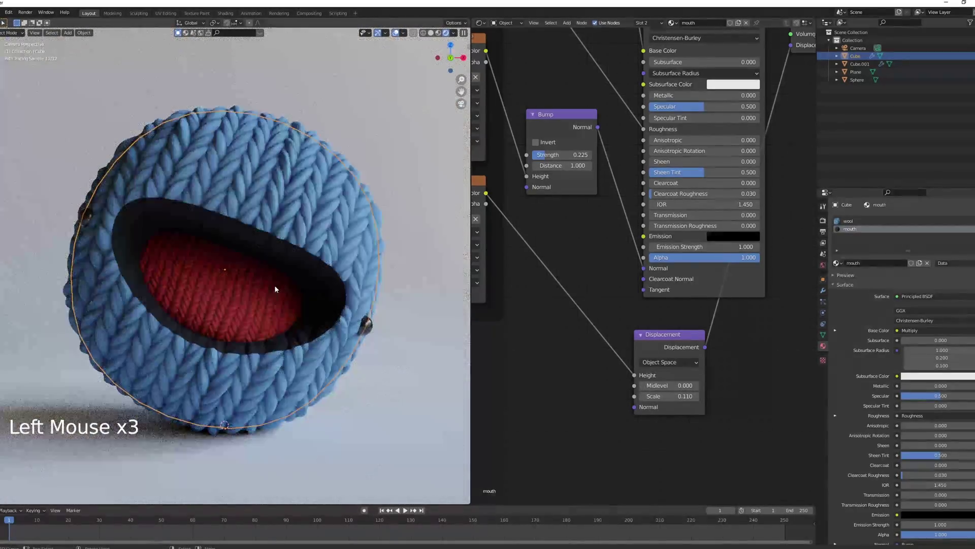
scroll(down, 3)
key(a)
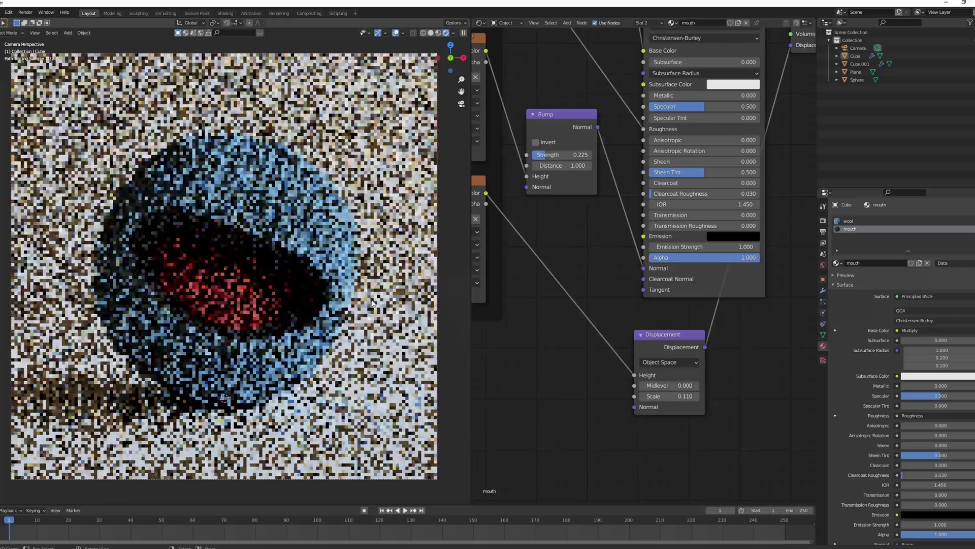
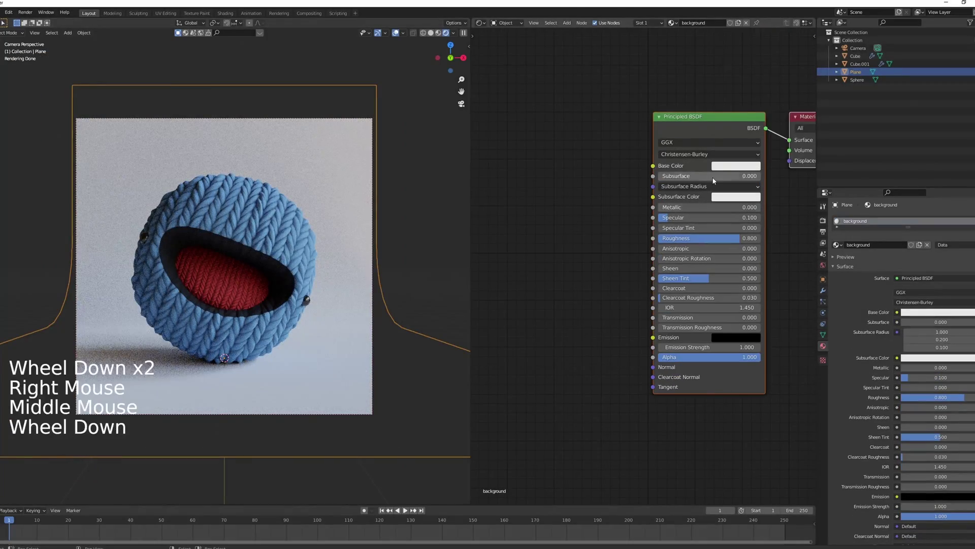
Set the backdrop's base colour to pink (H 0.019, S 0.559, V 0.8)
click(722, 172)
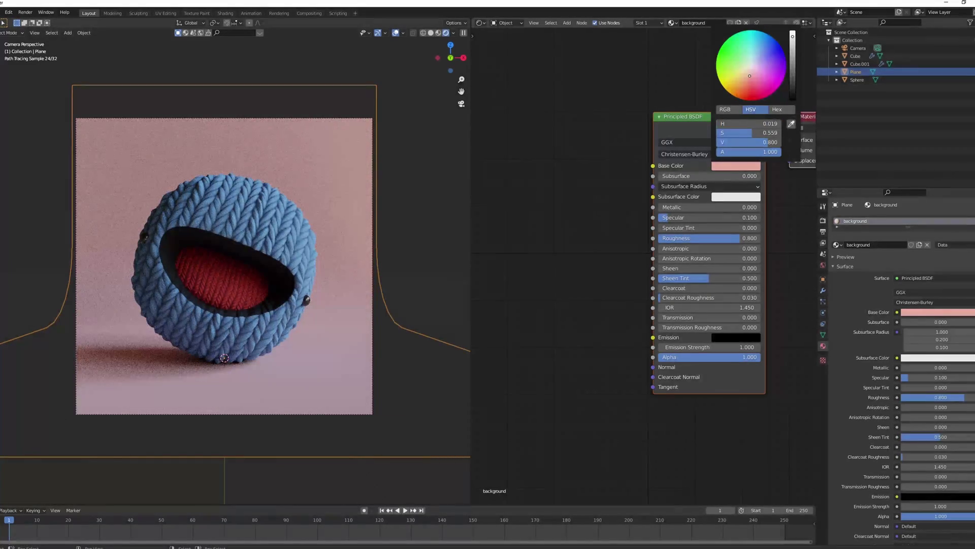
scroll(down, 3)
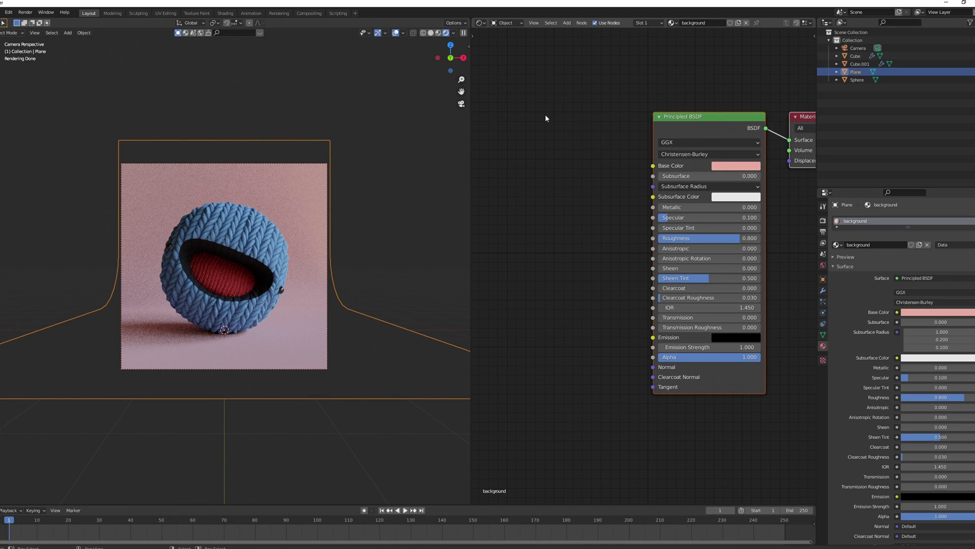